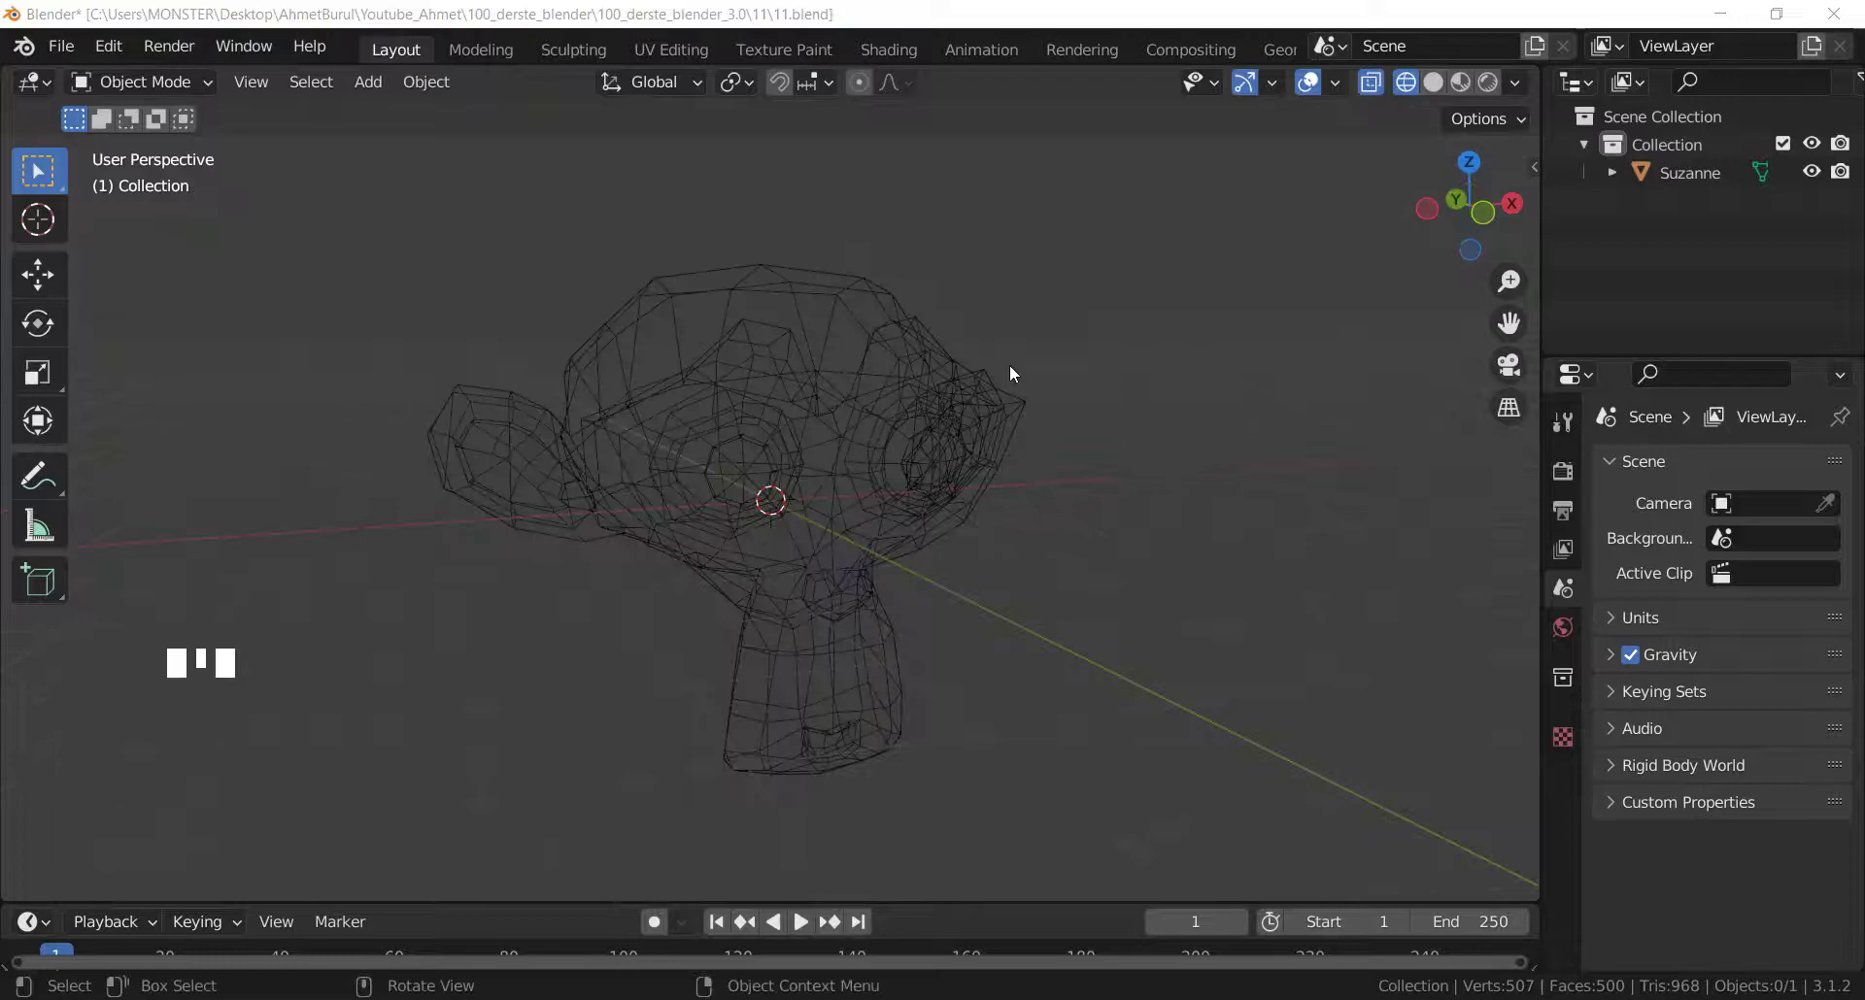
Switch the viewport to Solid shading so Suzanne shows as a grey surface, viewed from several angles.
{"action": "left_click_drag", "start_coordinate": [975, 460], "coordinate": [689, 481]}
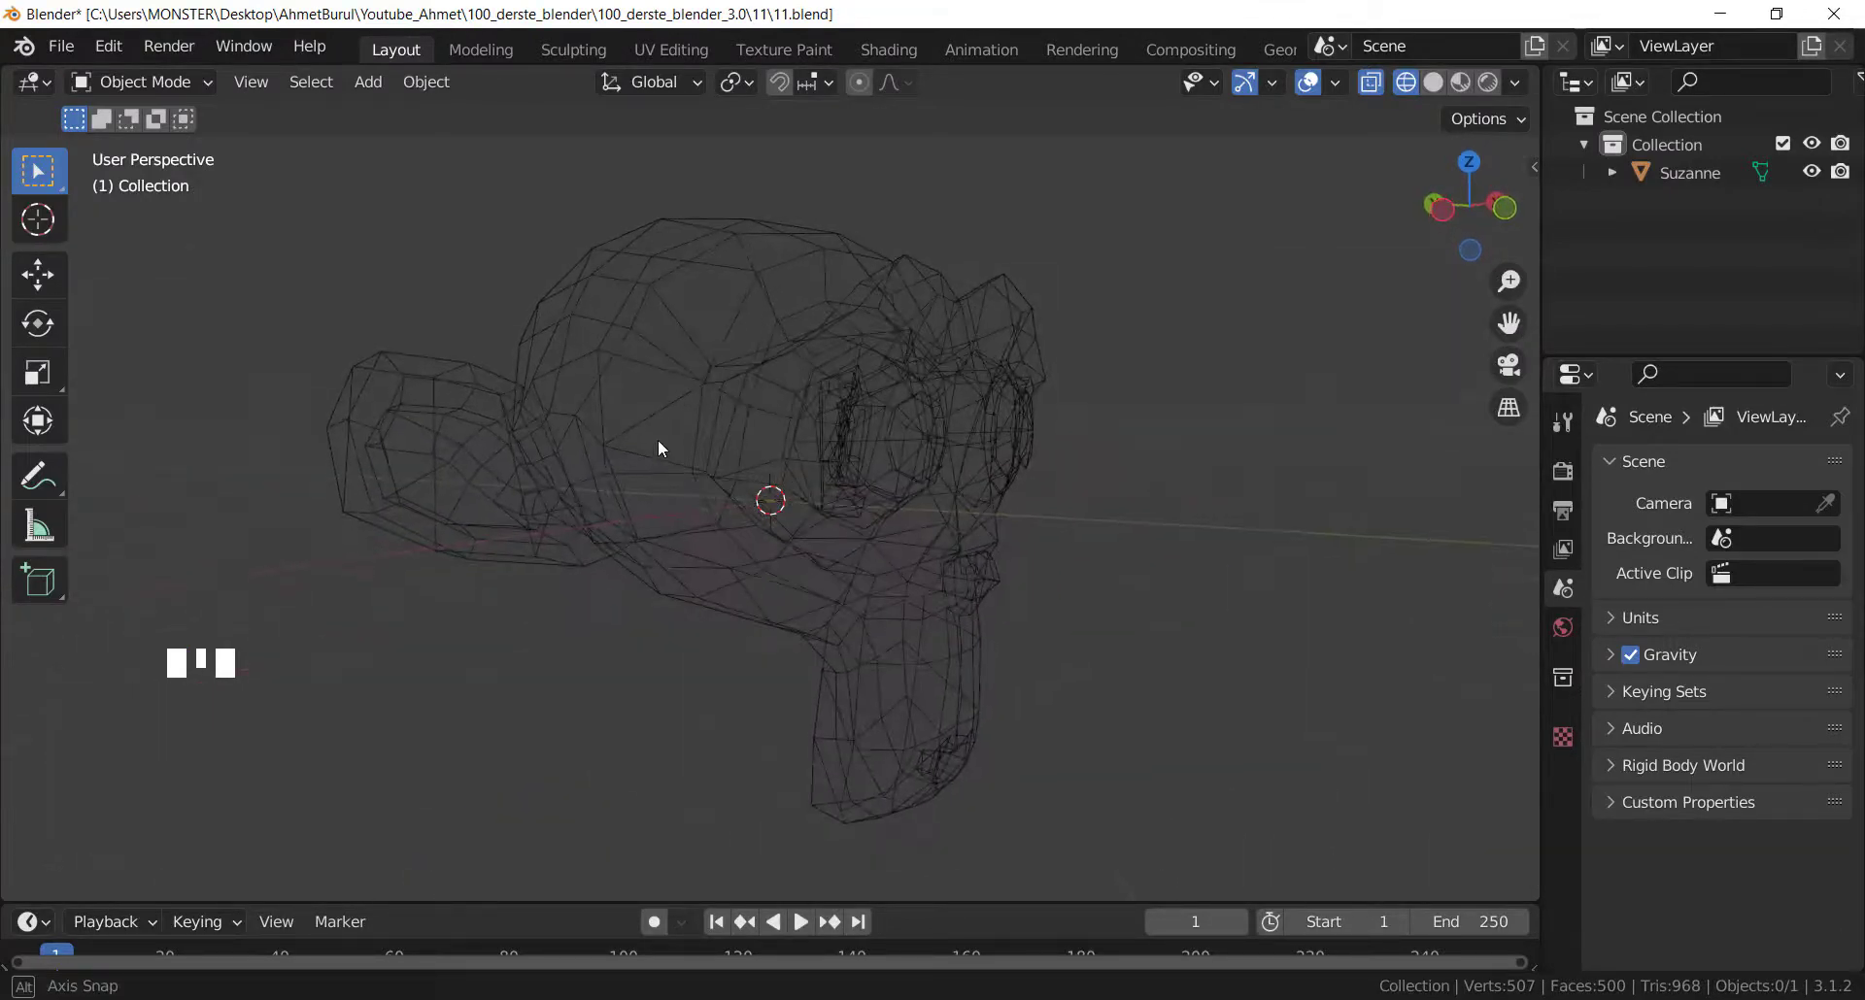
{"action": "left_click_drag", "start_coordinate": [759, 556], "coordinate": [1066, 598]}
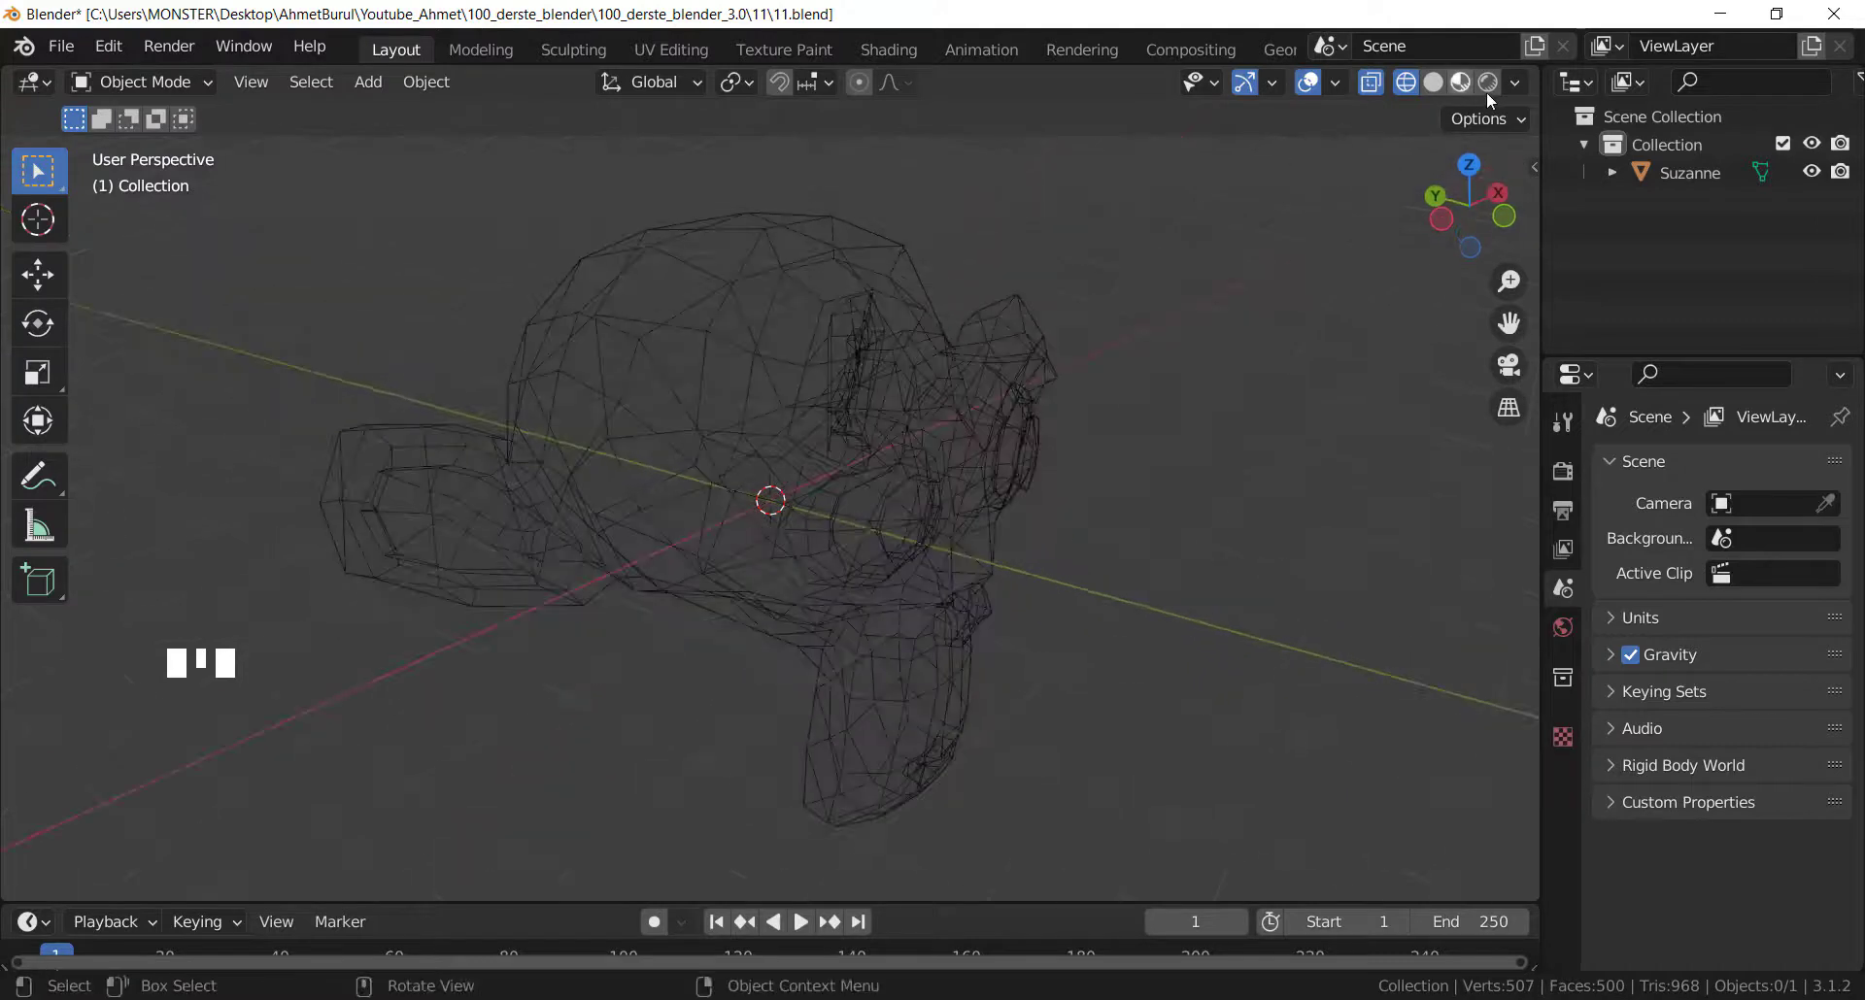
{"action": "left_click", "coordinate": [1434, 81]}
{"action": "left_click_drag", "start_coordinate": [829, 473], "coordinate": [823, 471]}
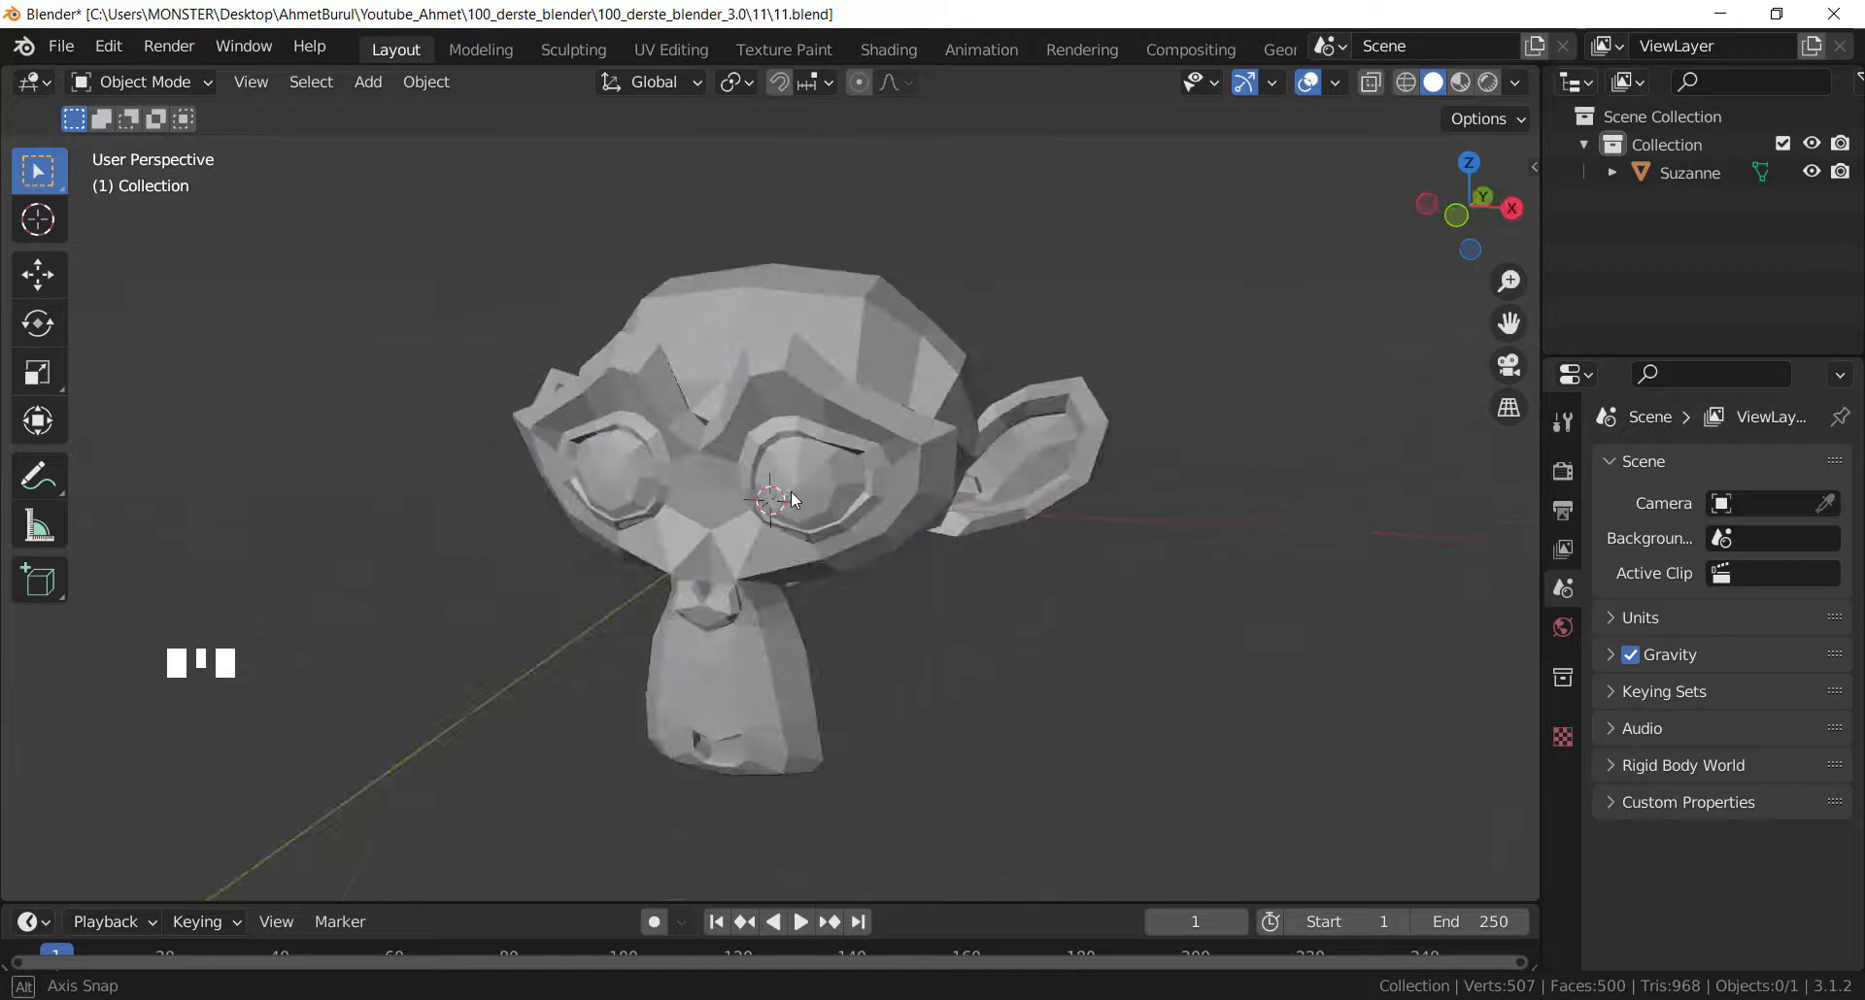
{"action": "left_click_drag", "start_coordinate": [739, 510], "coordinate": [722, 503]}
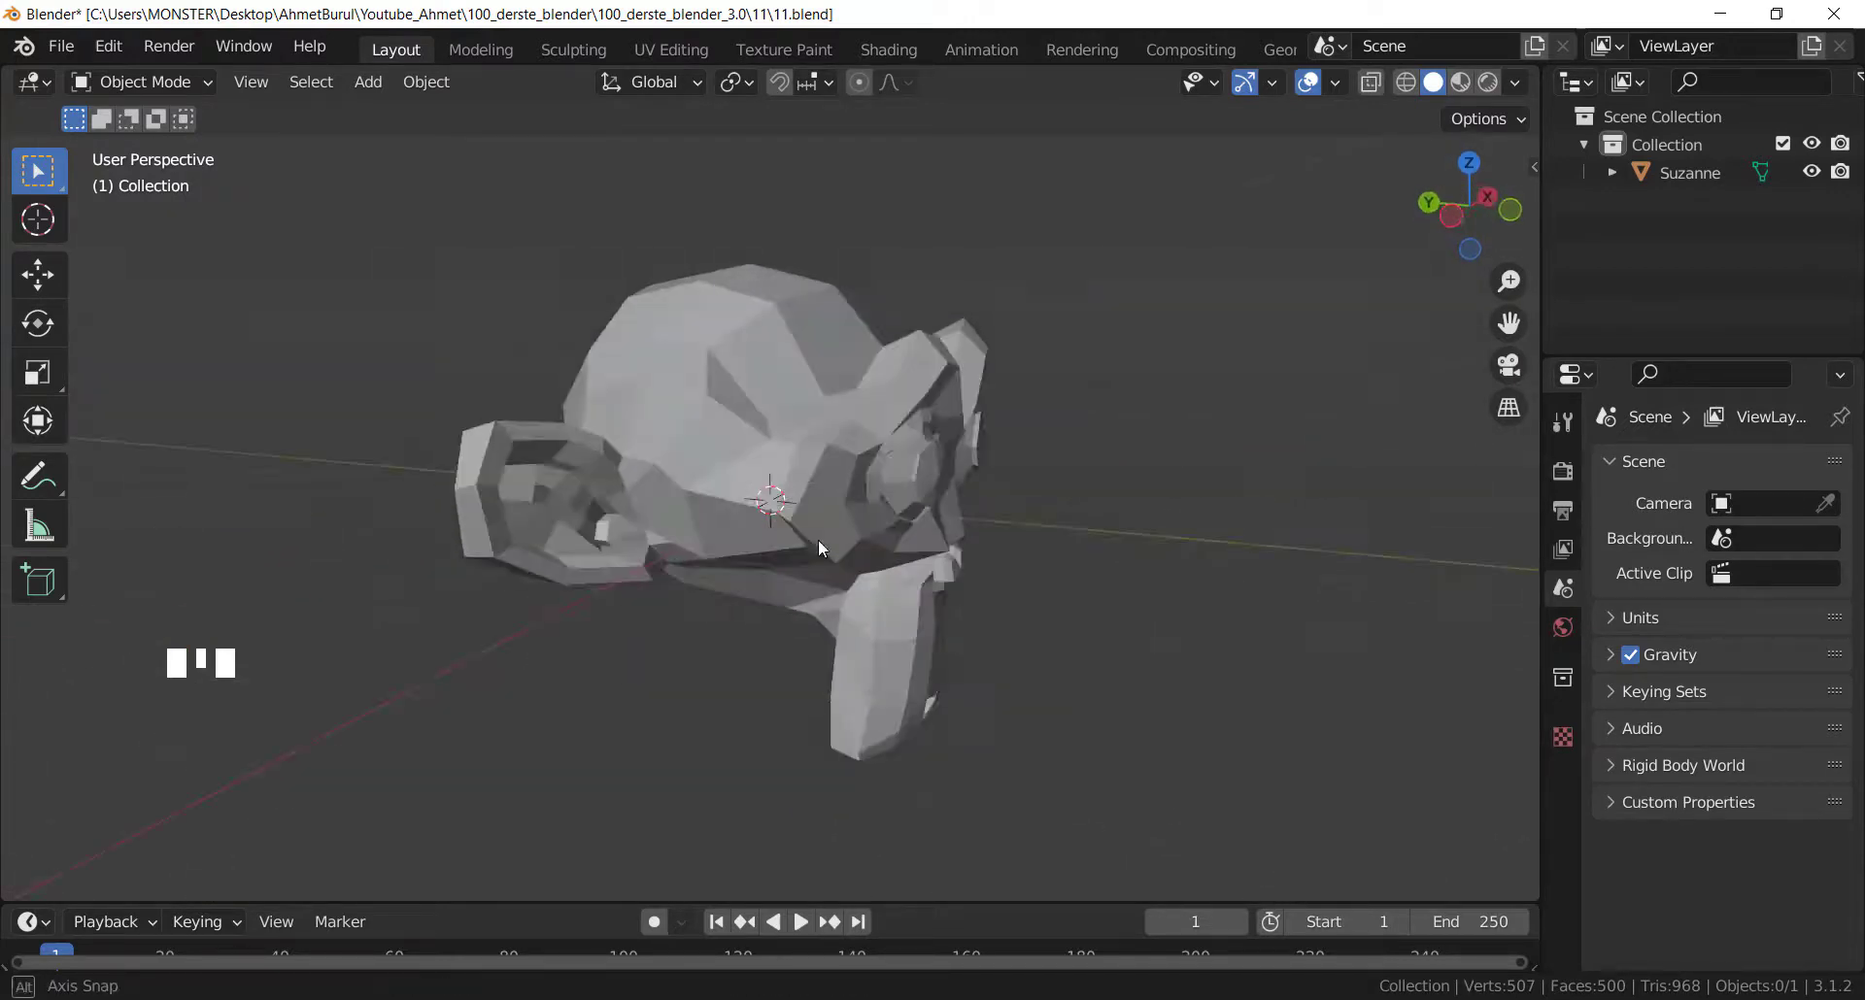
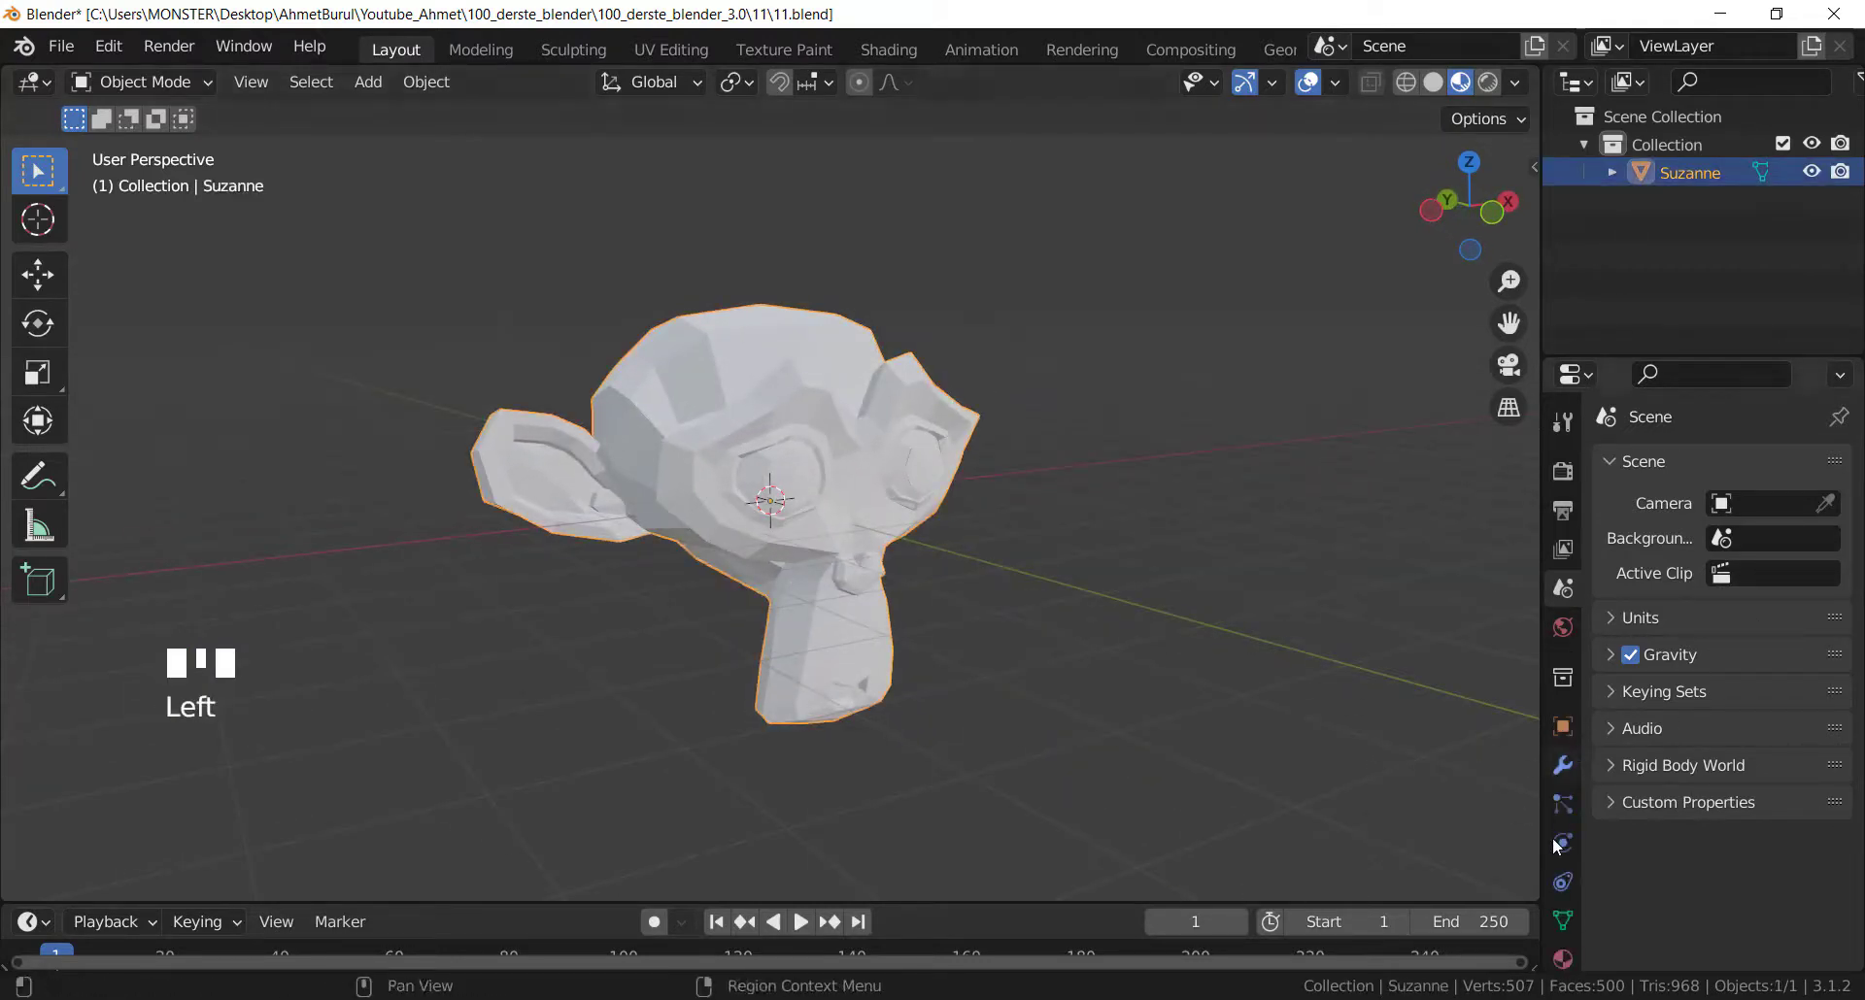
Set Material.001's Base Color to blue in the Material properties.
{"action": "scroll", "scroll_direction": "down", "scroll_amount": 3}
{"action": "left_click", "coordinate": [1575, 898]}
{"action": "left_click_drag", "start_coordinate": [1634, 585], "coordinate": [1738, 520]}
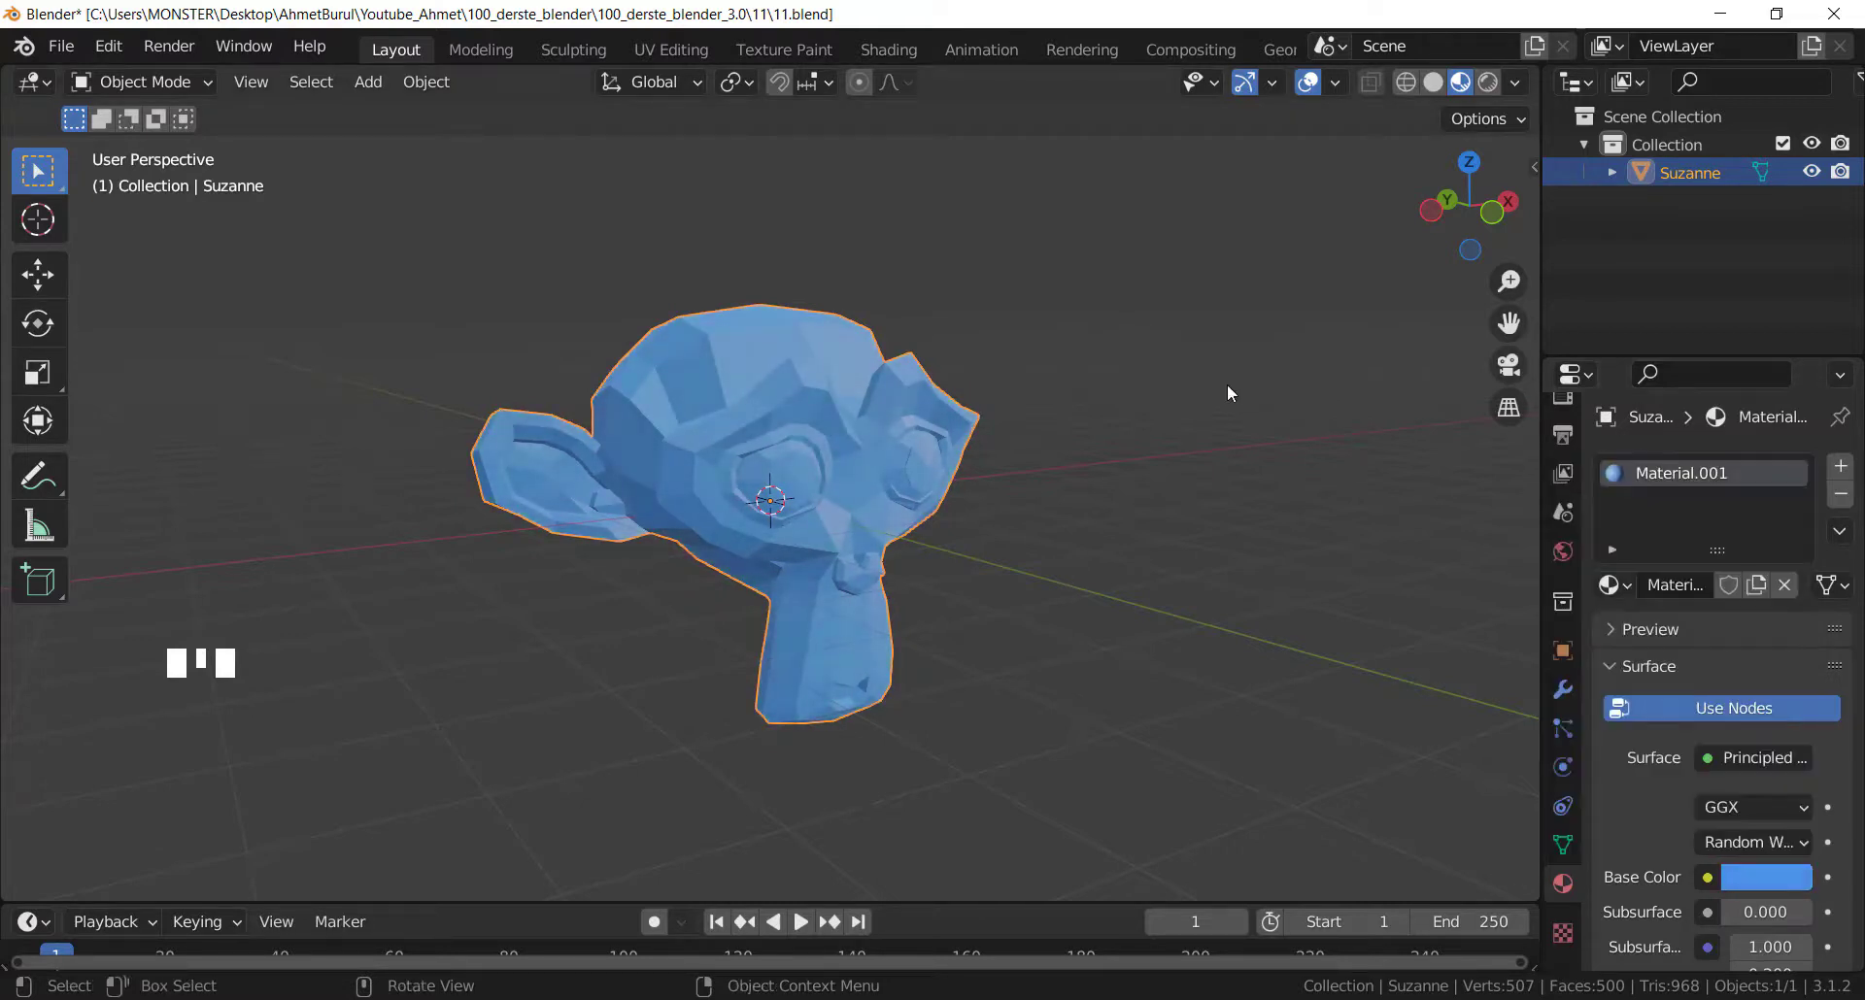
{"action": "left_click", "coordinate": [1212, 381]}
{"action": "scroll", "scroll_direction": "down", "scroll_amount": 3}
{"action": "scroll", "scroll_direction": "up", "scroll_amount": 3}
Switch the viewport to Rendered shading to preview the blue head.
{"action": "left_click", "coordinate": [1437, 82]}
{"action": "left_click", "coordinate": [1472, 83]}
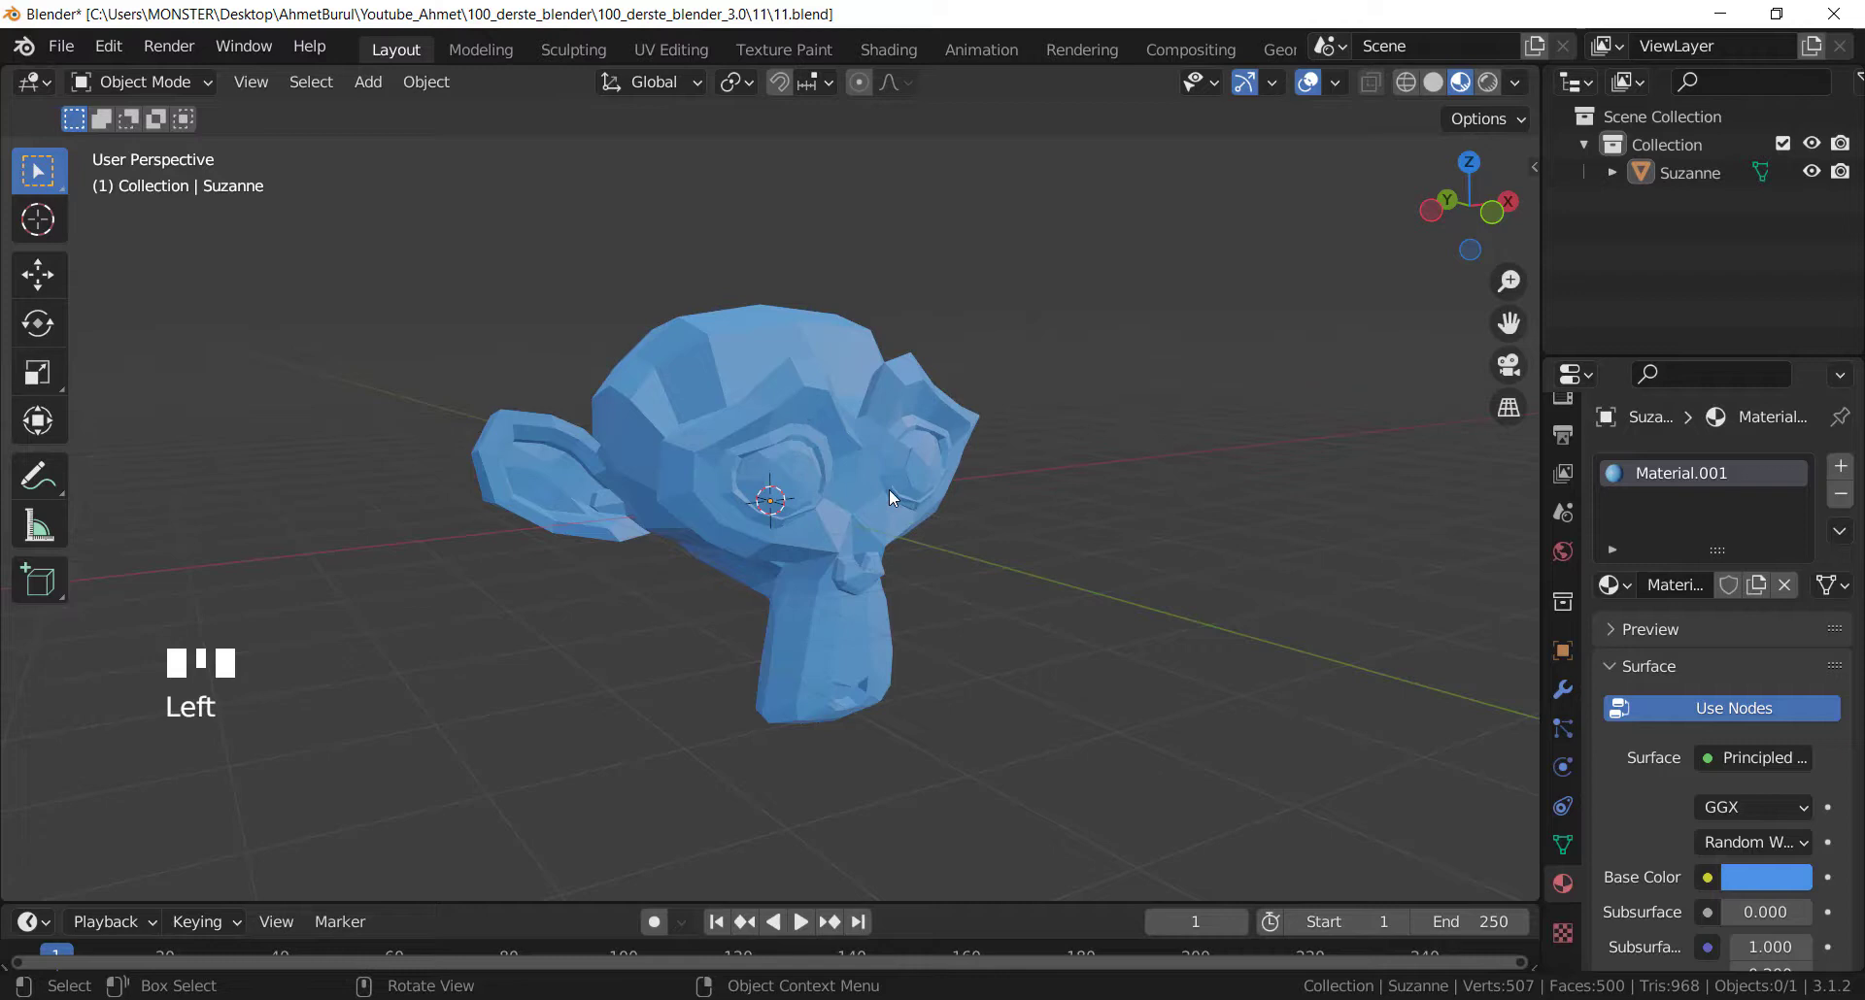
{"action": "left_click", "coordinate": [1104, 393]}
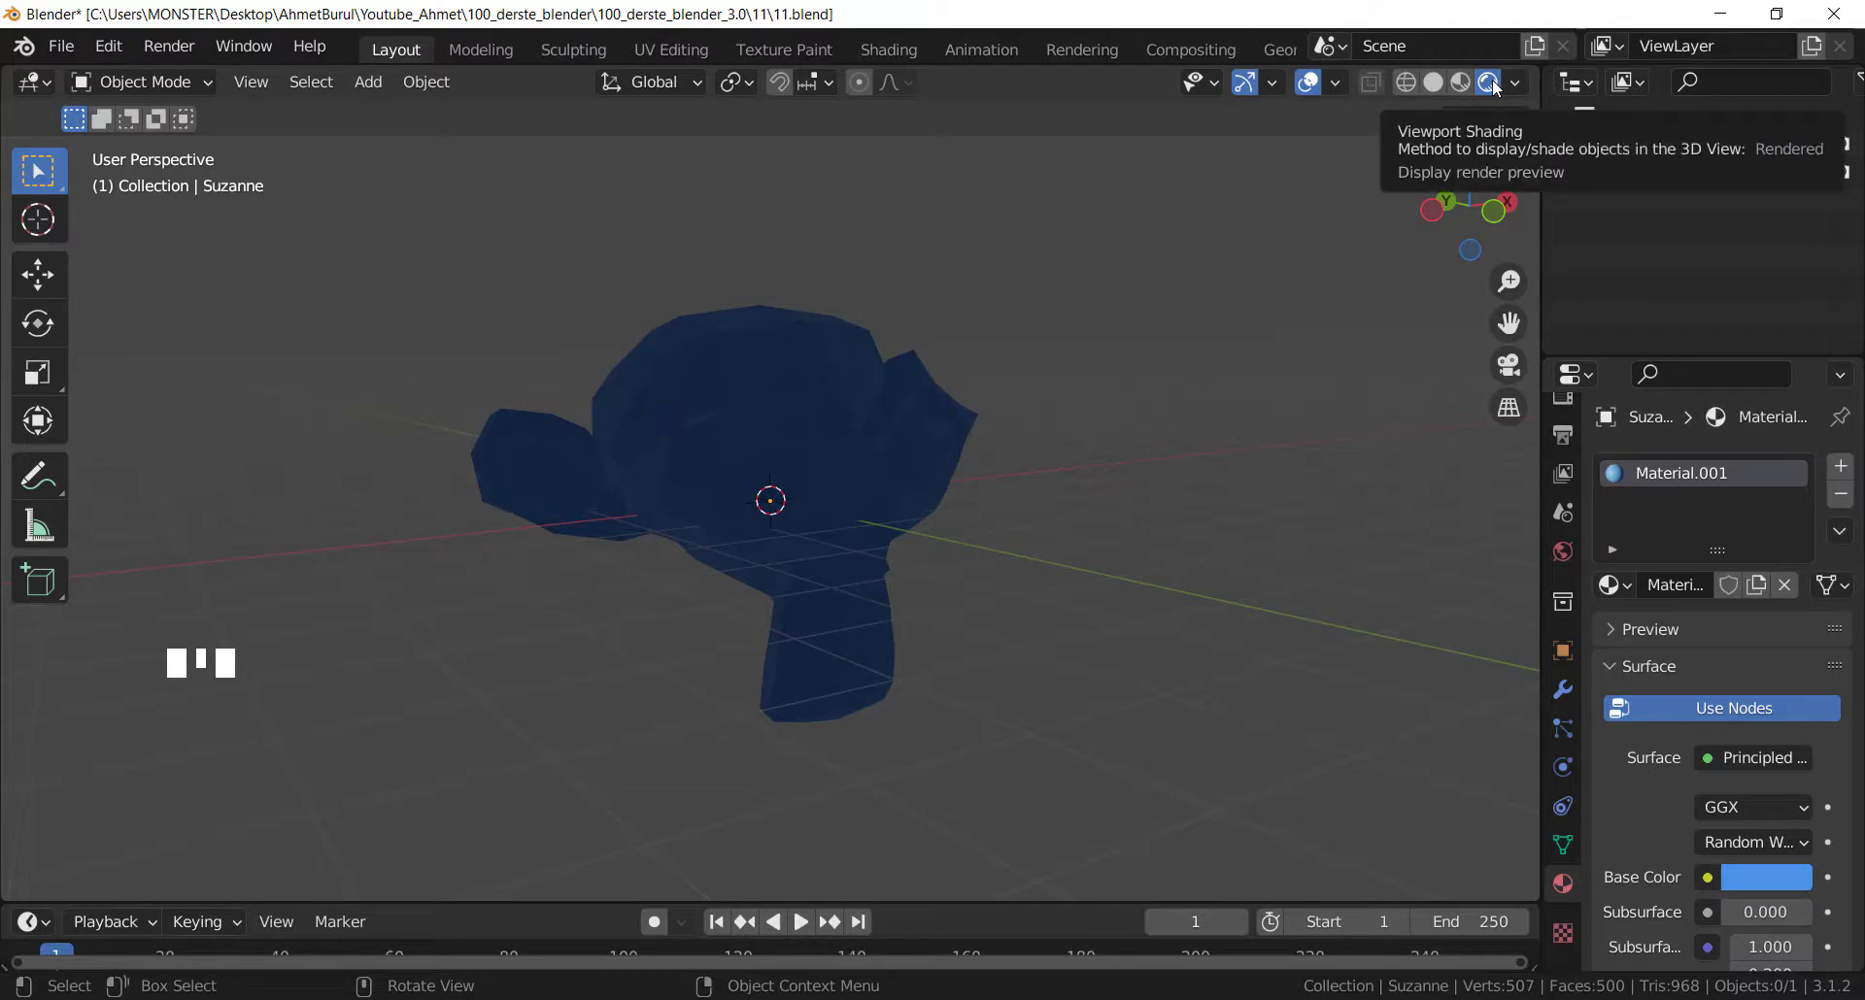
{"action": "scroll", "scroll_direction": "down", "scroll_amount": 3}
{"action": "scroll", "scroll_direction": "up", "scroll_amount": 3}
{"action": "scroll", "scroll_direction": "down", "scroll_amount": 3}
{"action": "left_click_drag", "start_coordinate": [851, 570], "coordinate": [733, 336]}
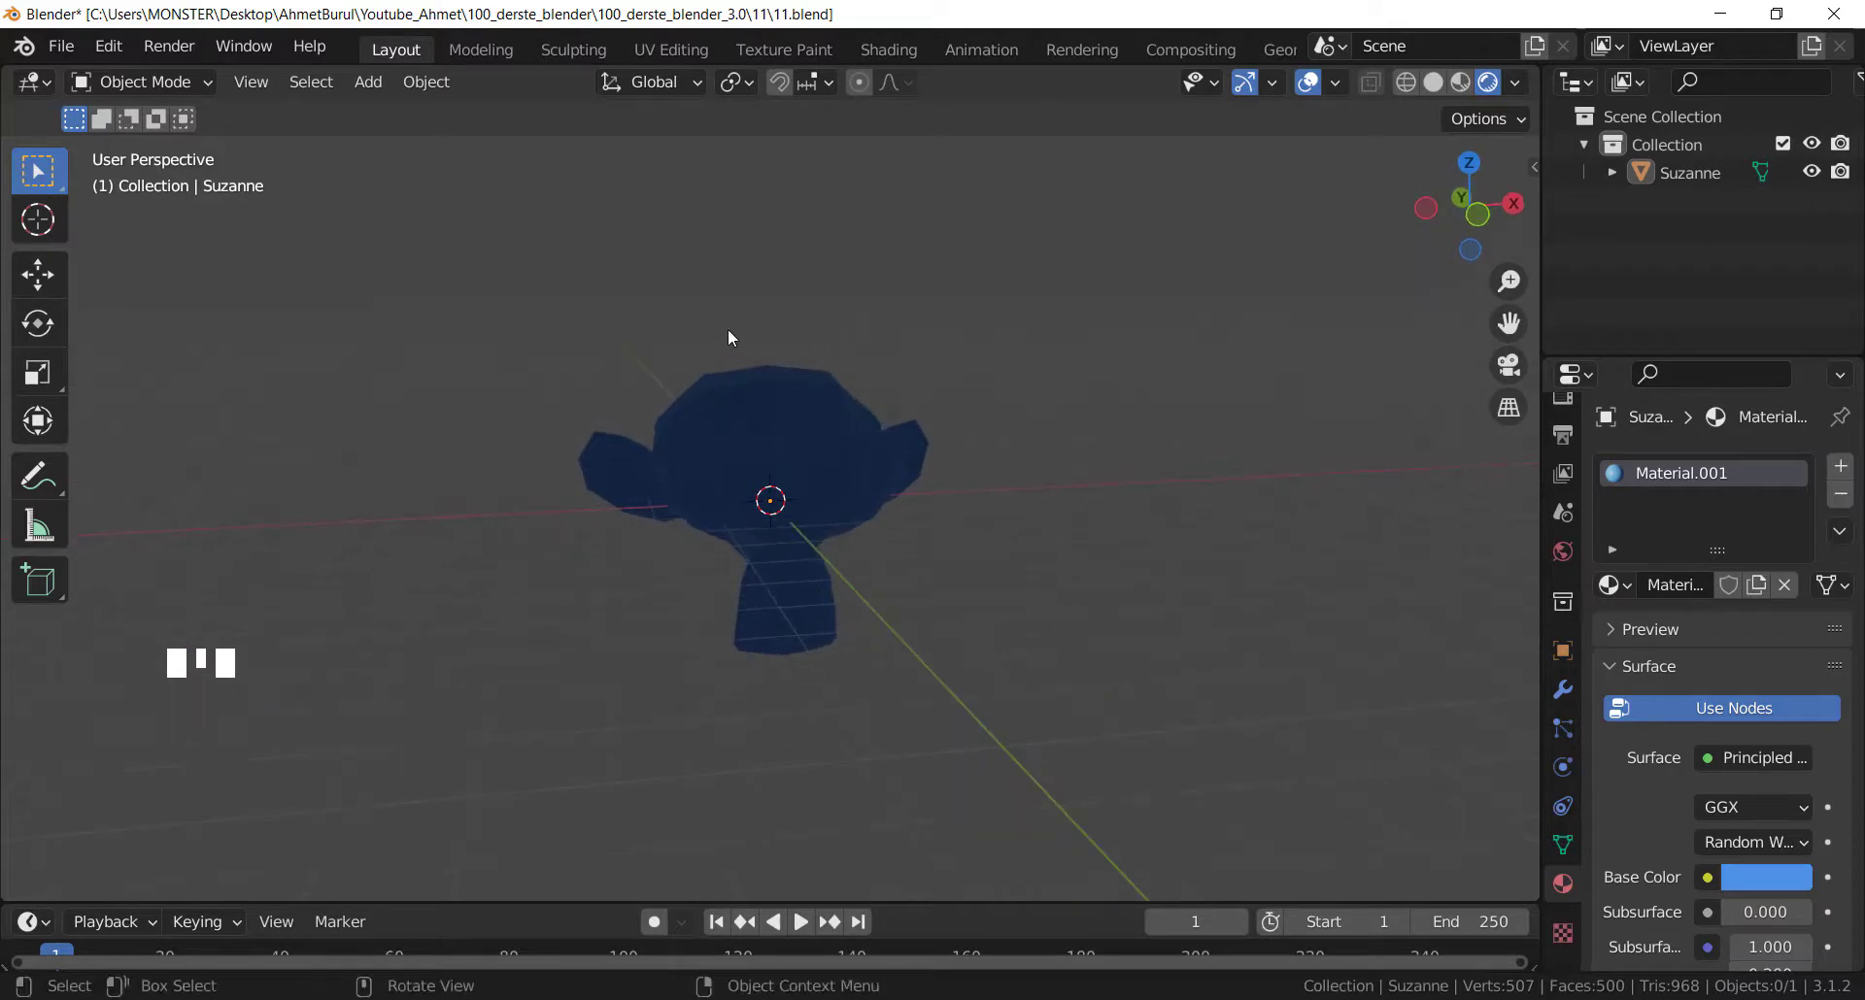
Add a point light and move it up along Y to sit above the head.
{"action": "key", "text": "shift+a"}
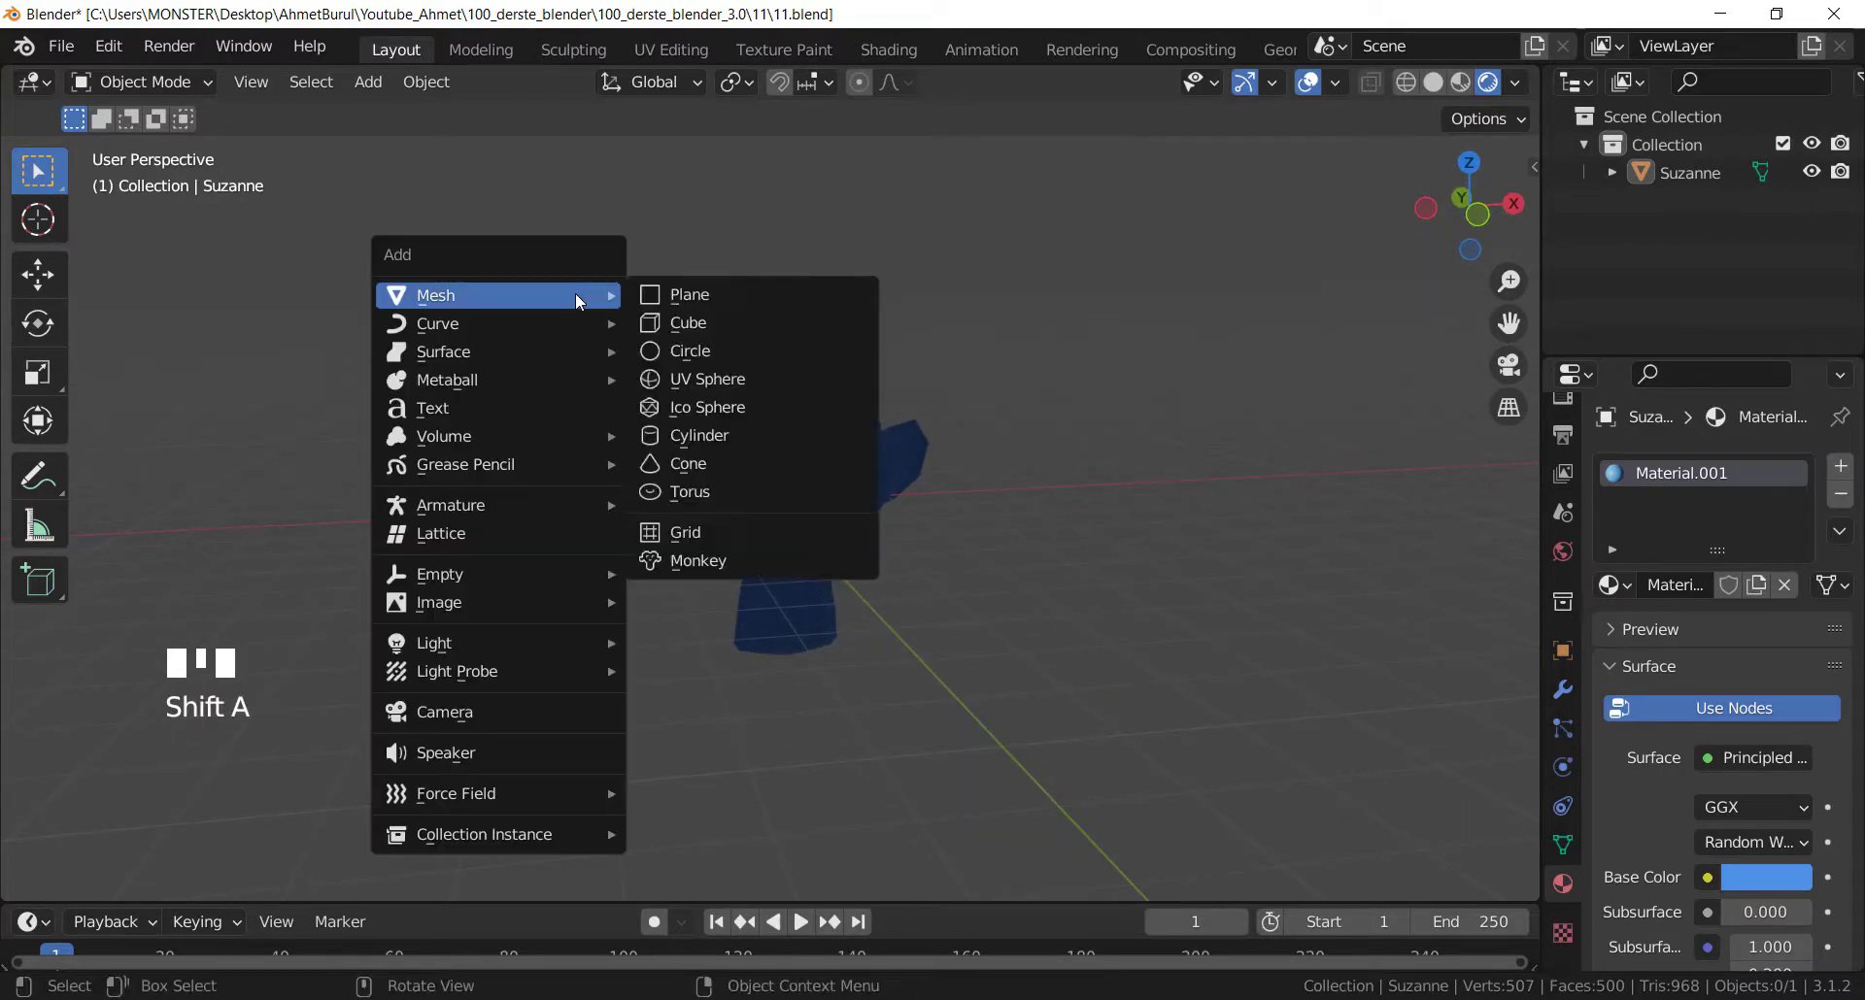
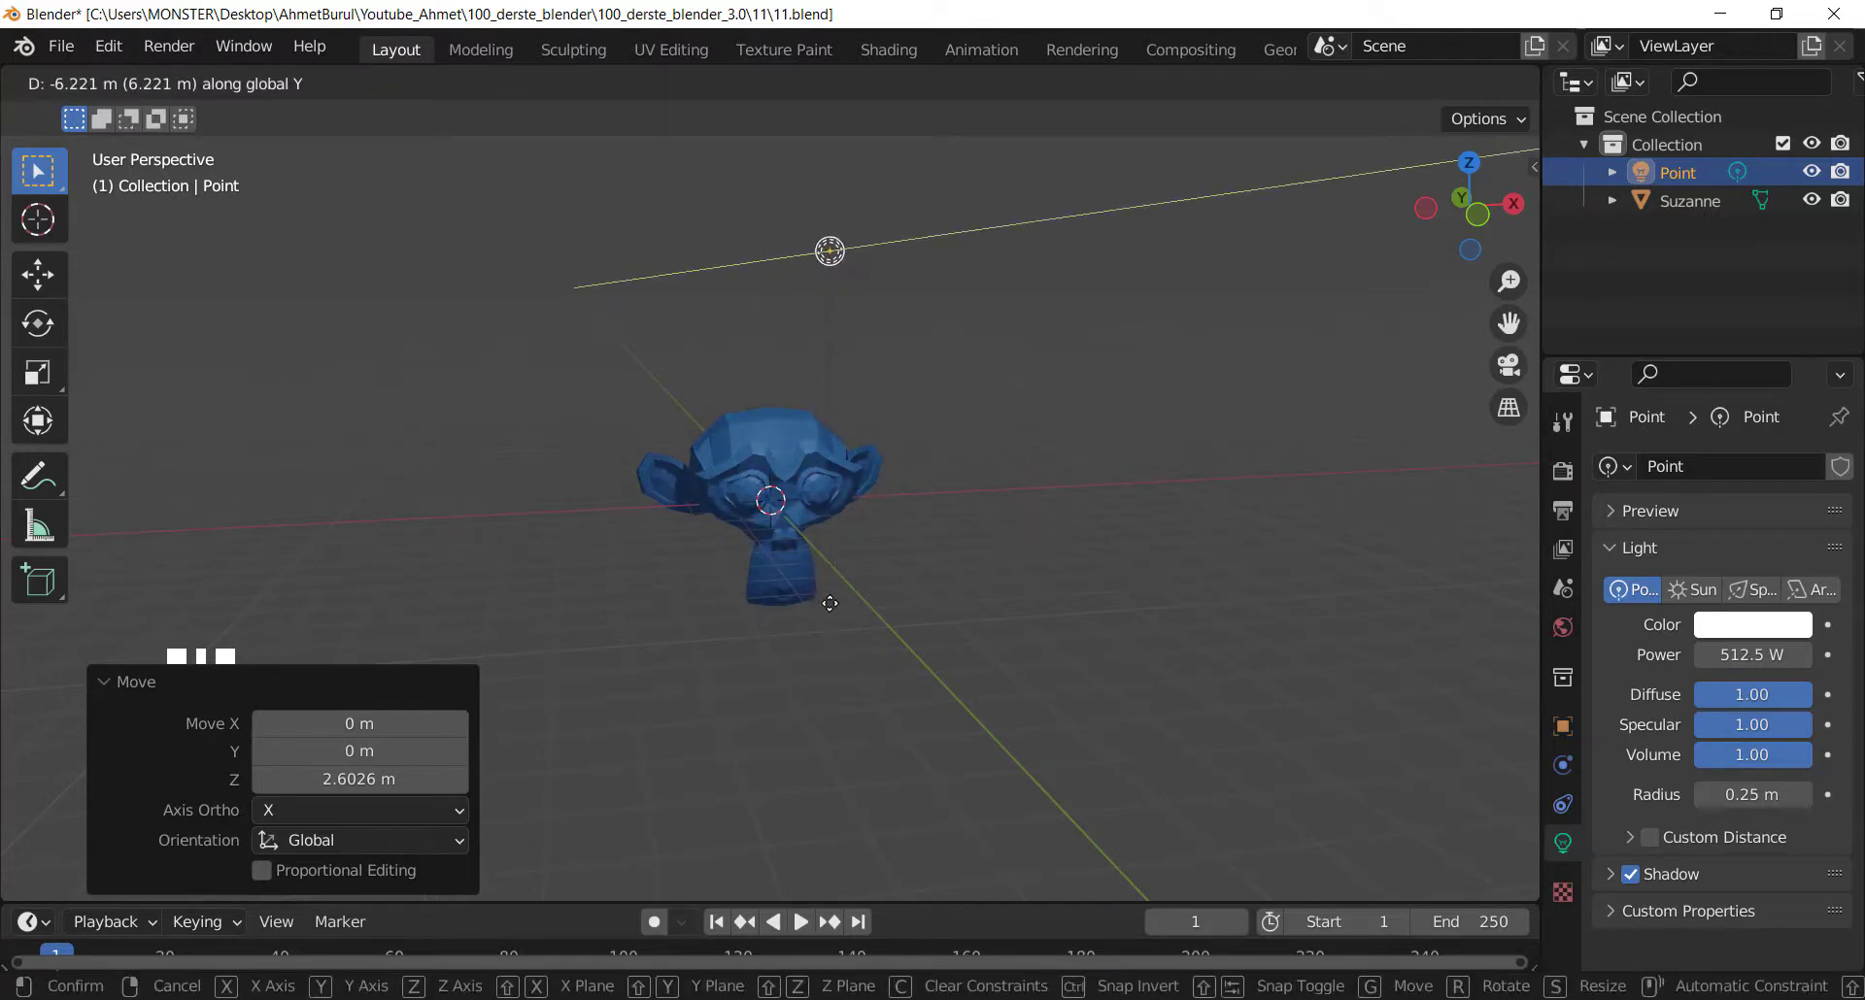
{"action": "left_click_drag", "start_coordinate": [728, 602], "coordinate": [687, 582]}
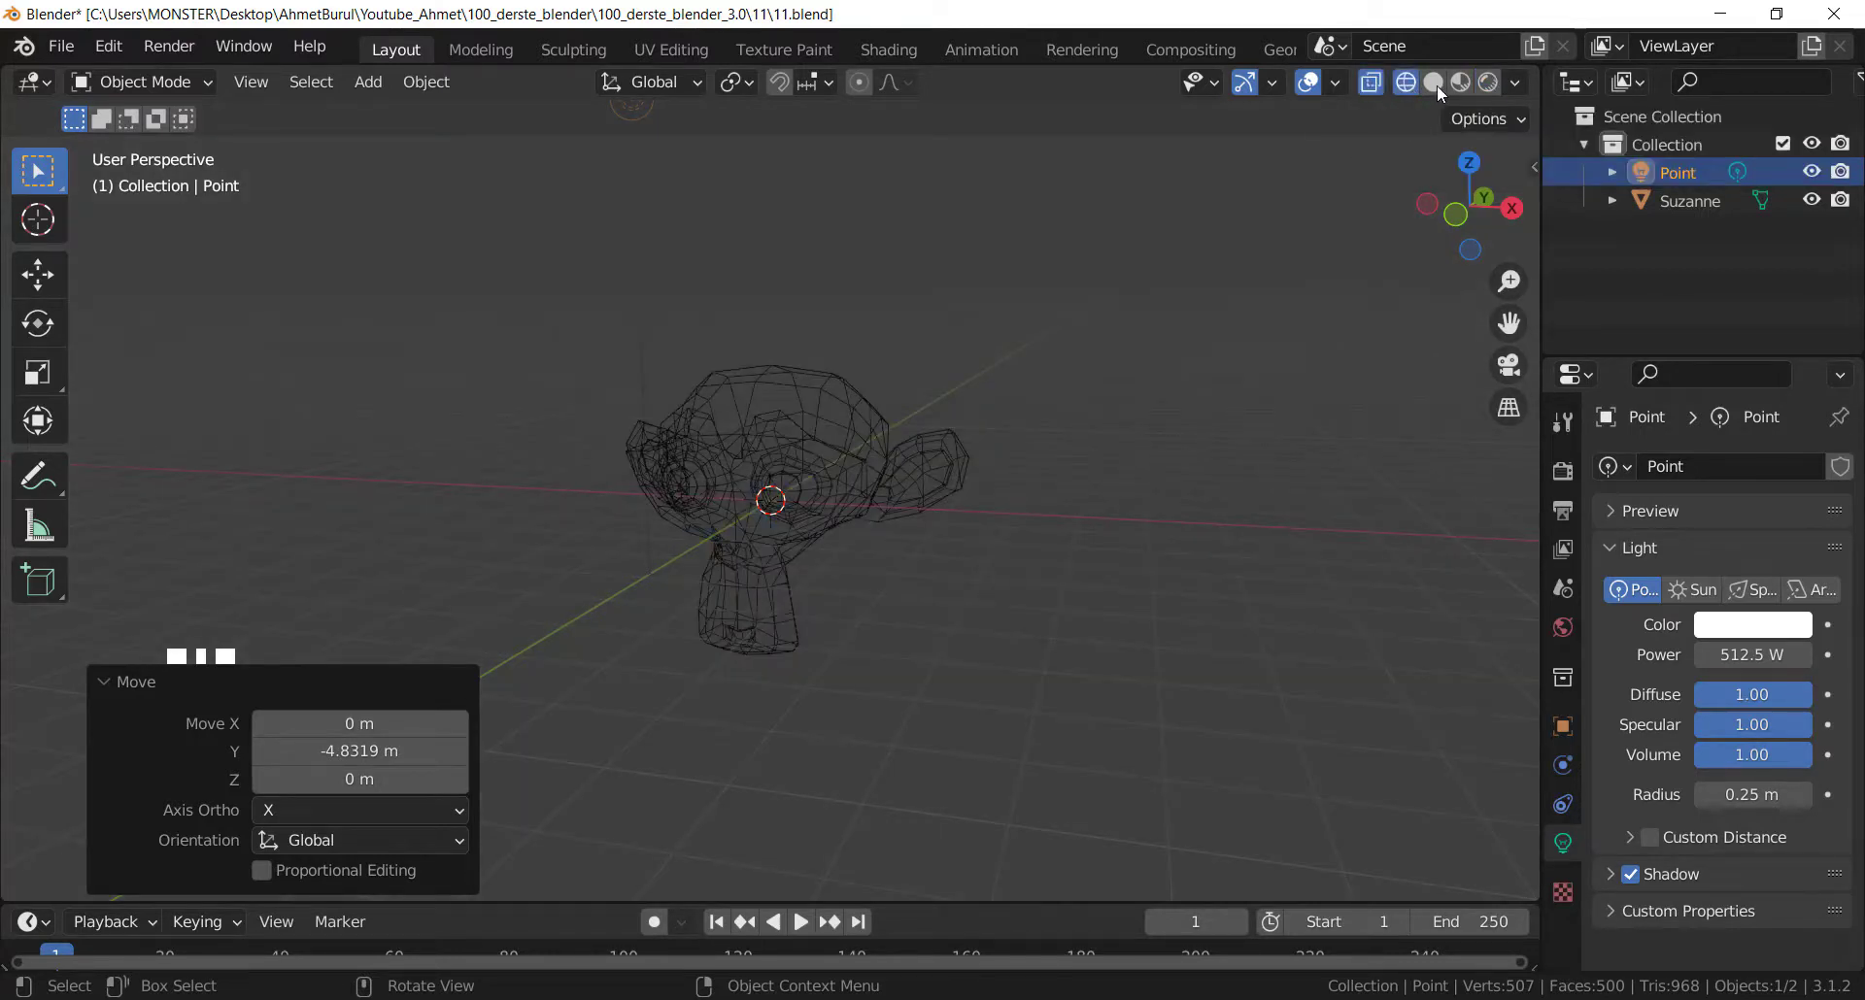
Set the wireframe Color mode to Random and select the Suzanne head.
{"action": "left_click_drag", "start_coordinate": [1519, 91], "coordinate": [1430, 215]}
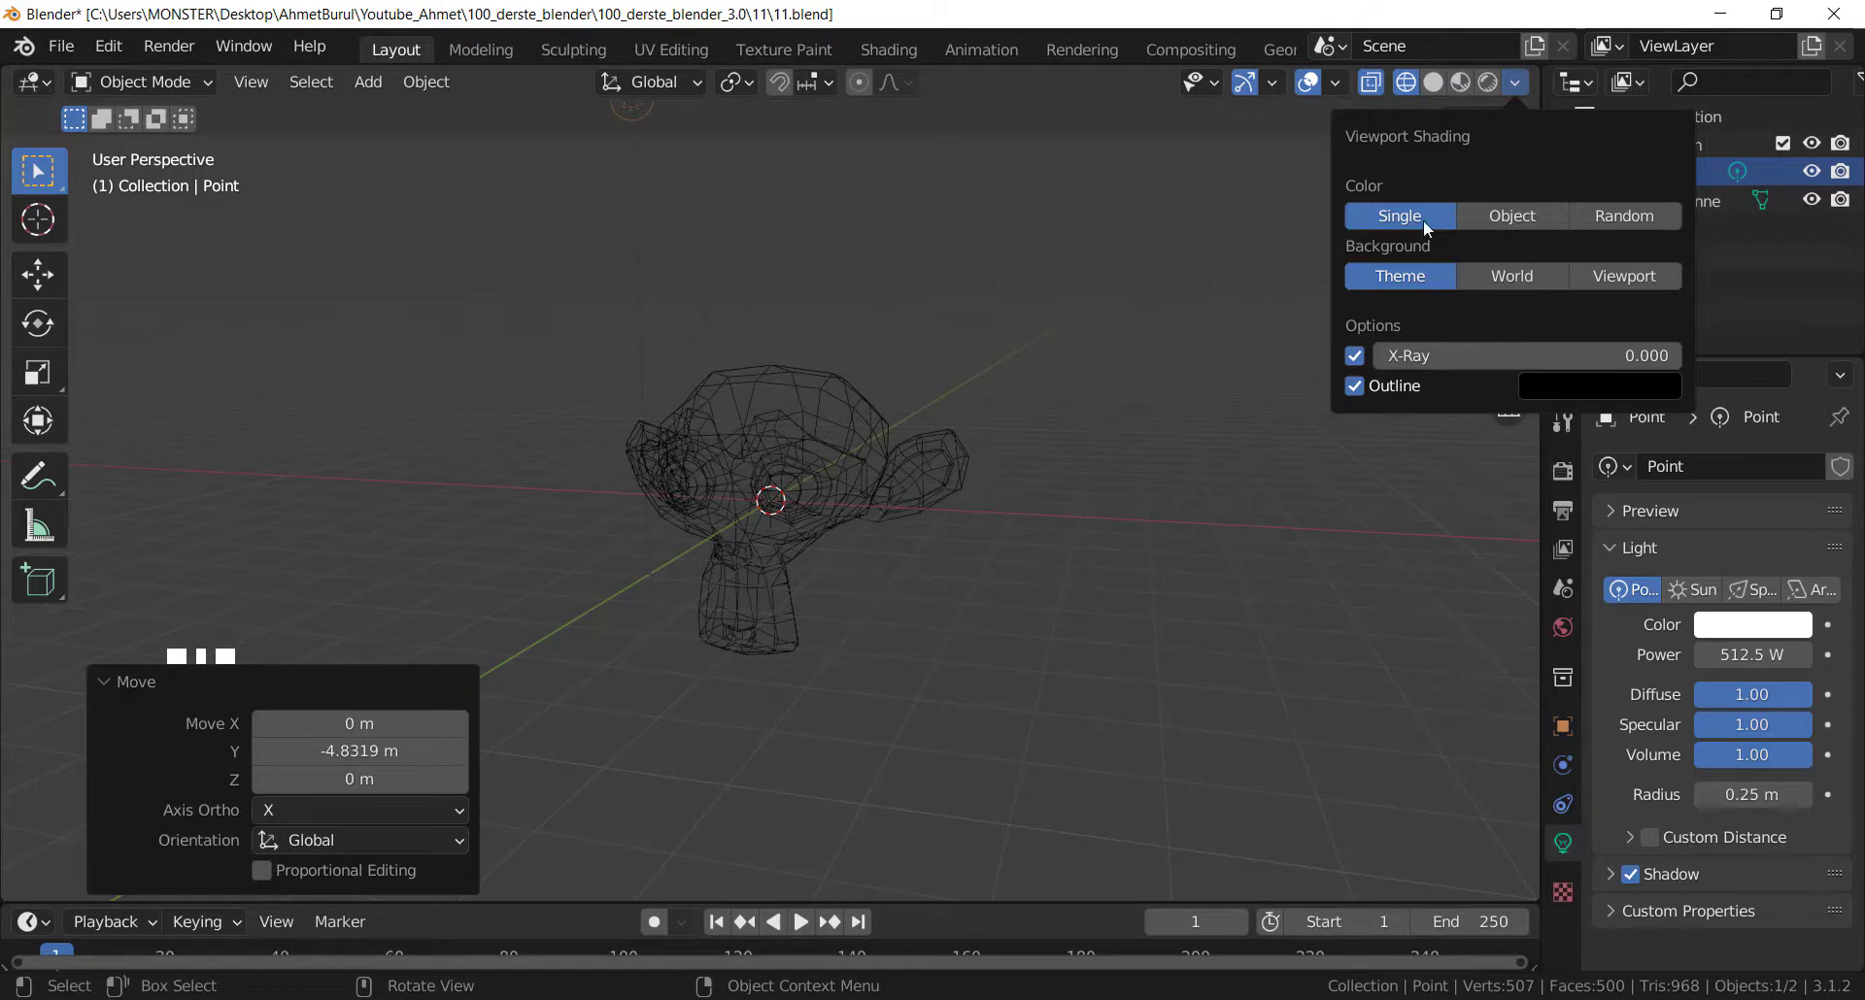
{"action": "left_click", "coordinate": [1519, 226]}
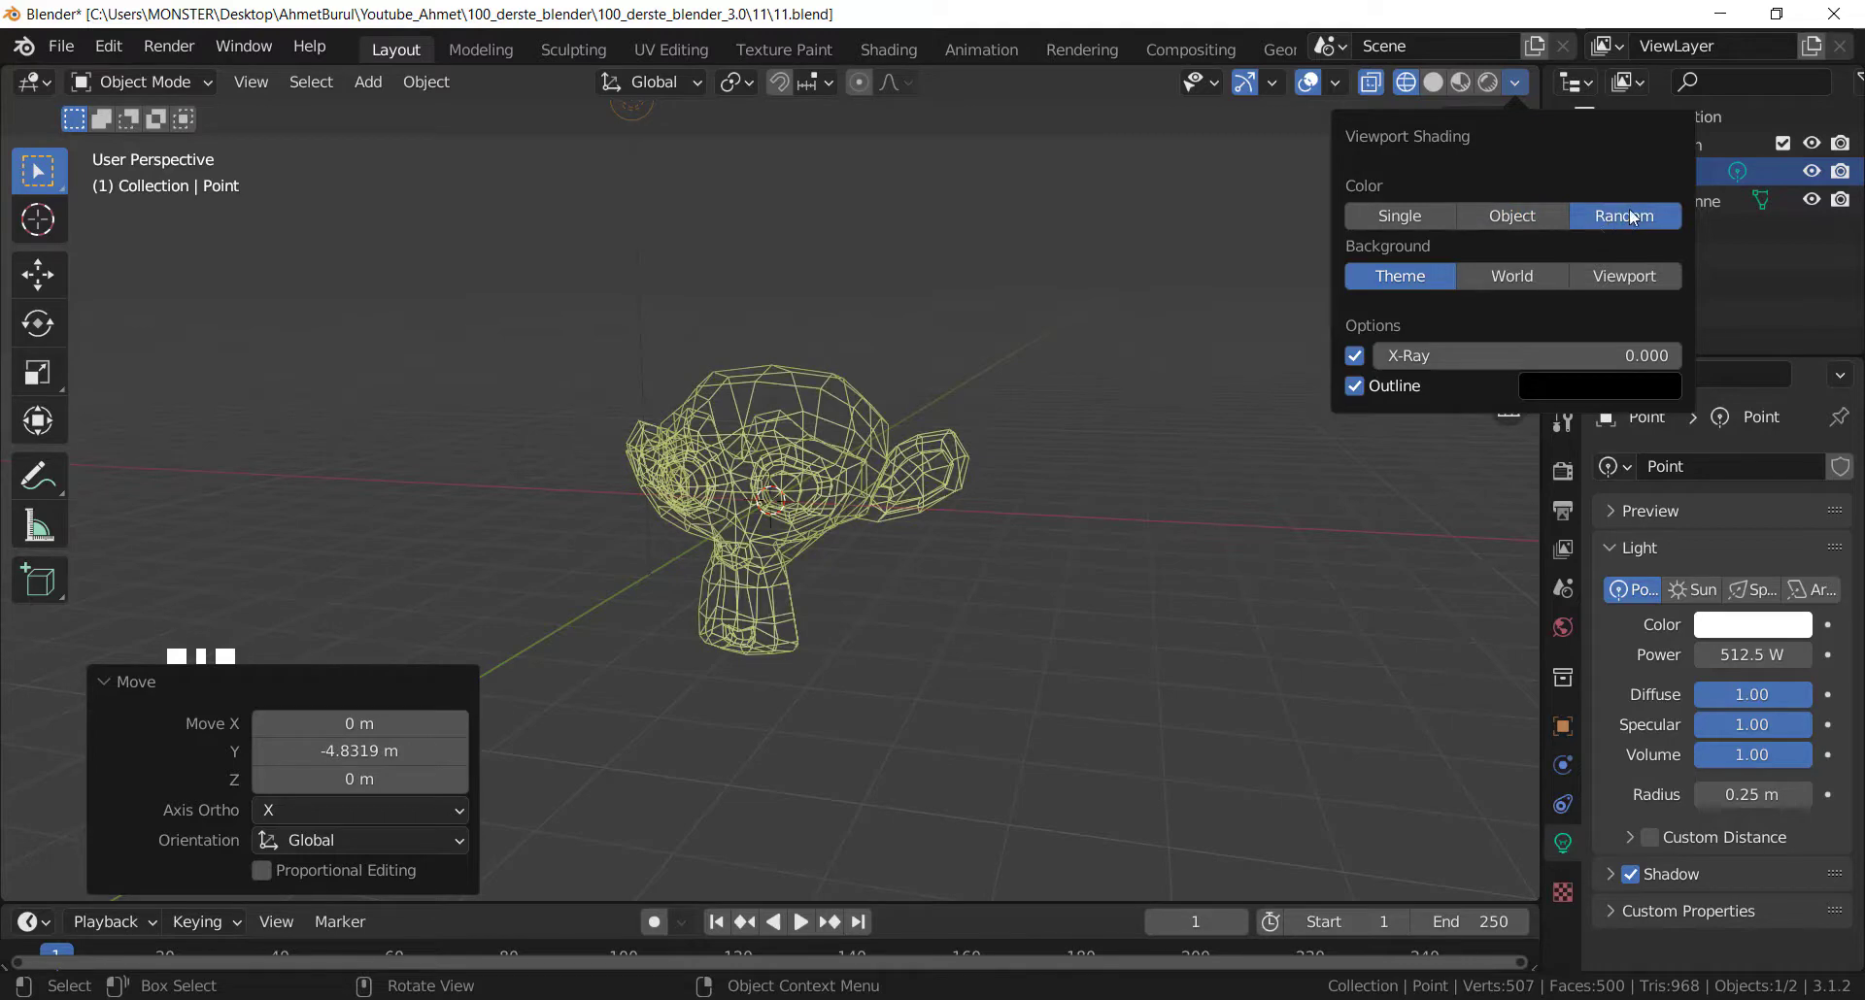
{"action": "left_click", "coordinate": [850, 487]}
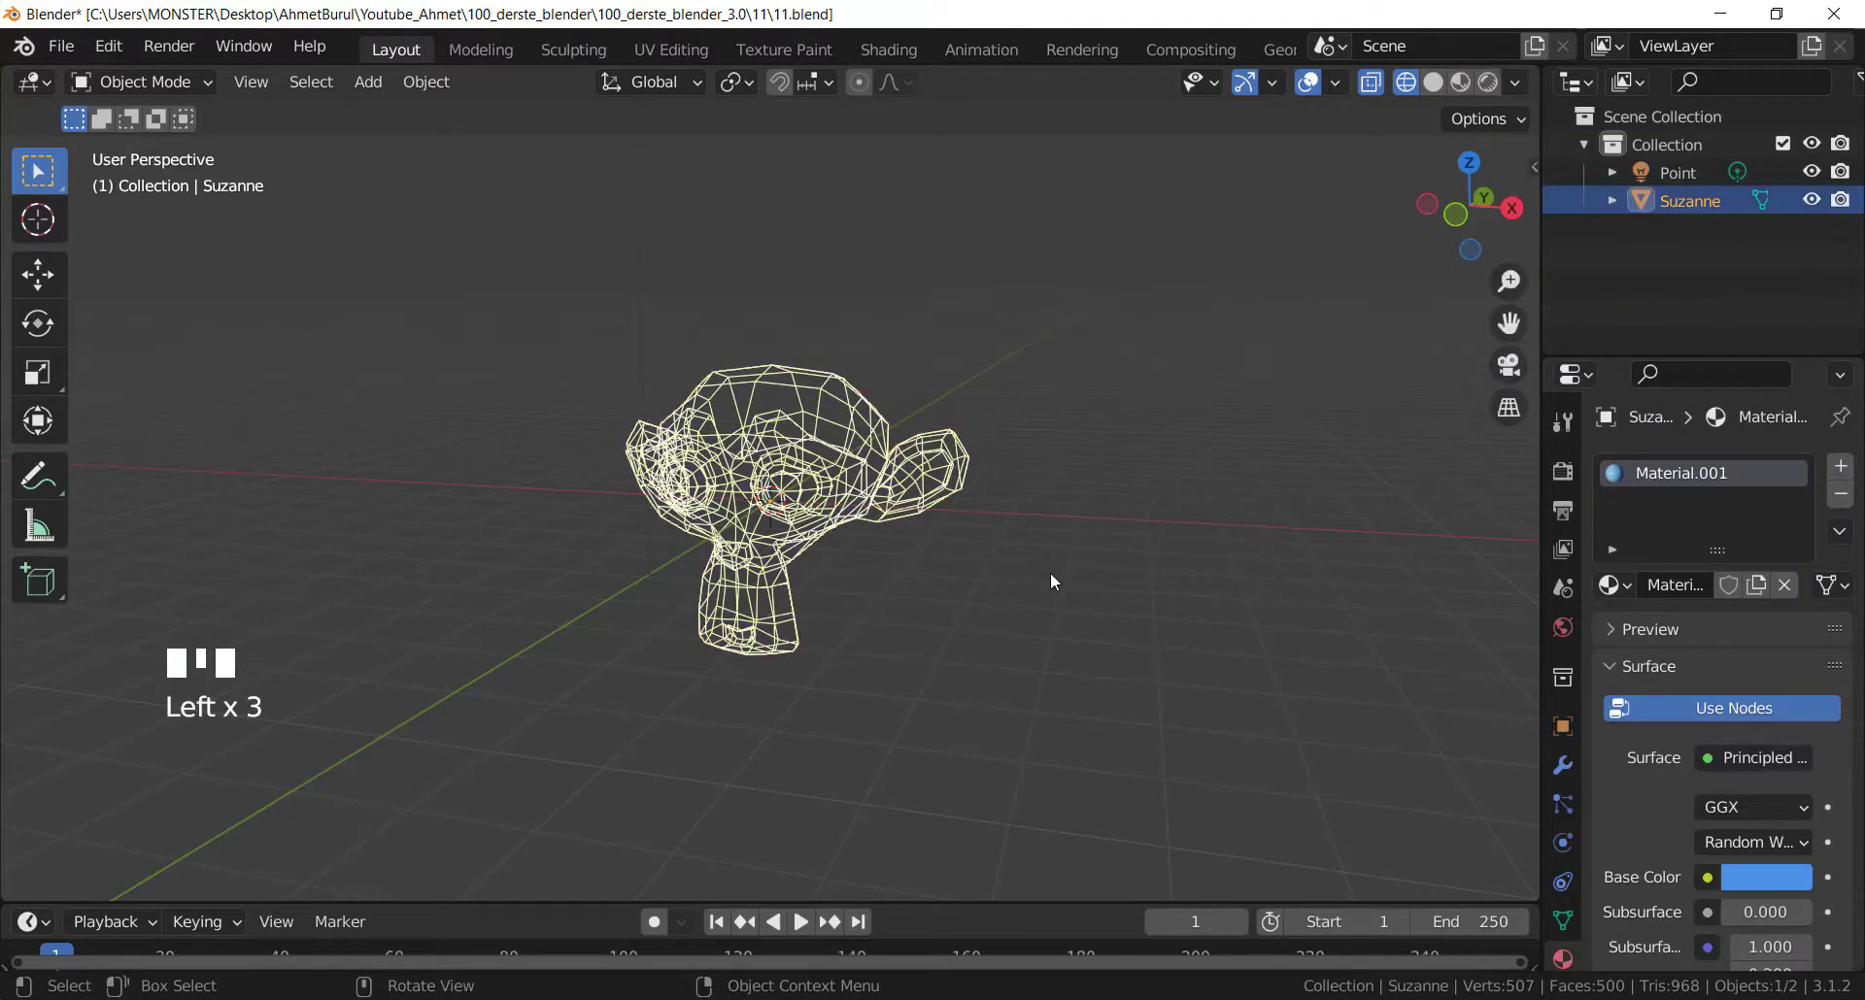
Duplicate Suzanne three times, placing copies up-left, above and to the right of the original.
{"action": "key", "text": "shift+d"}
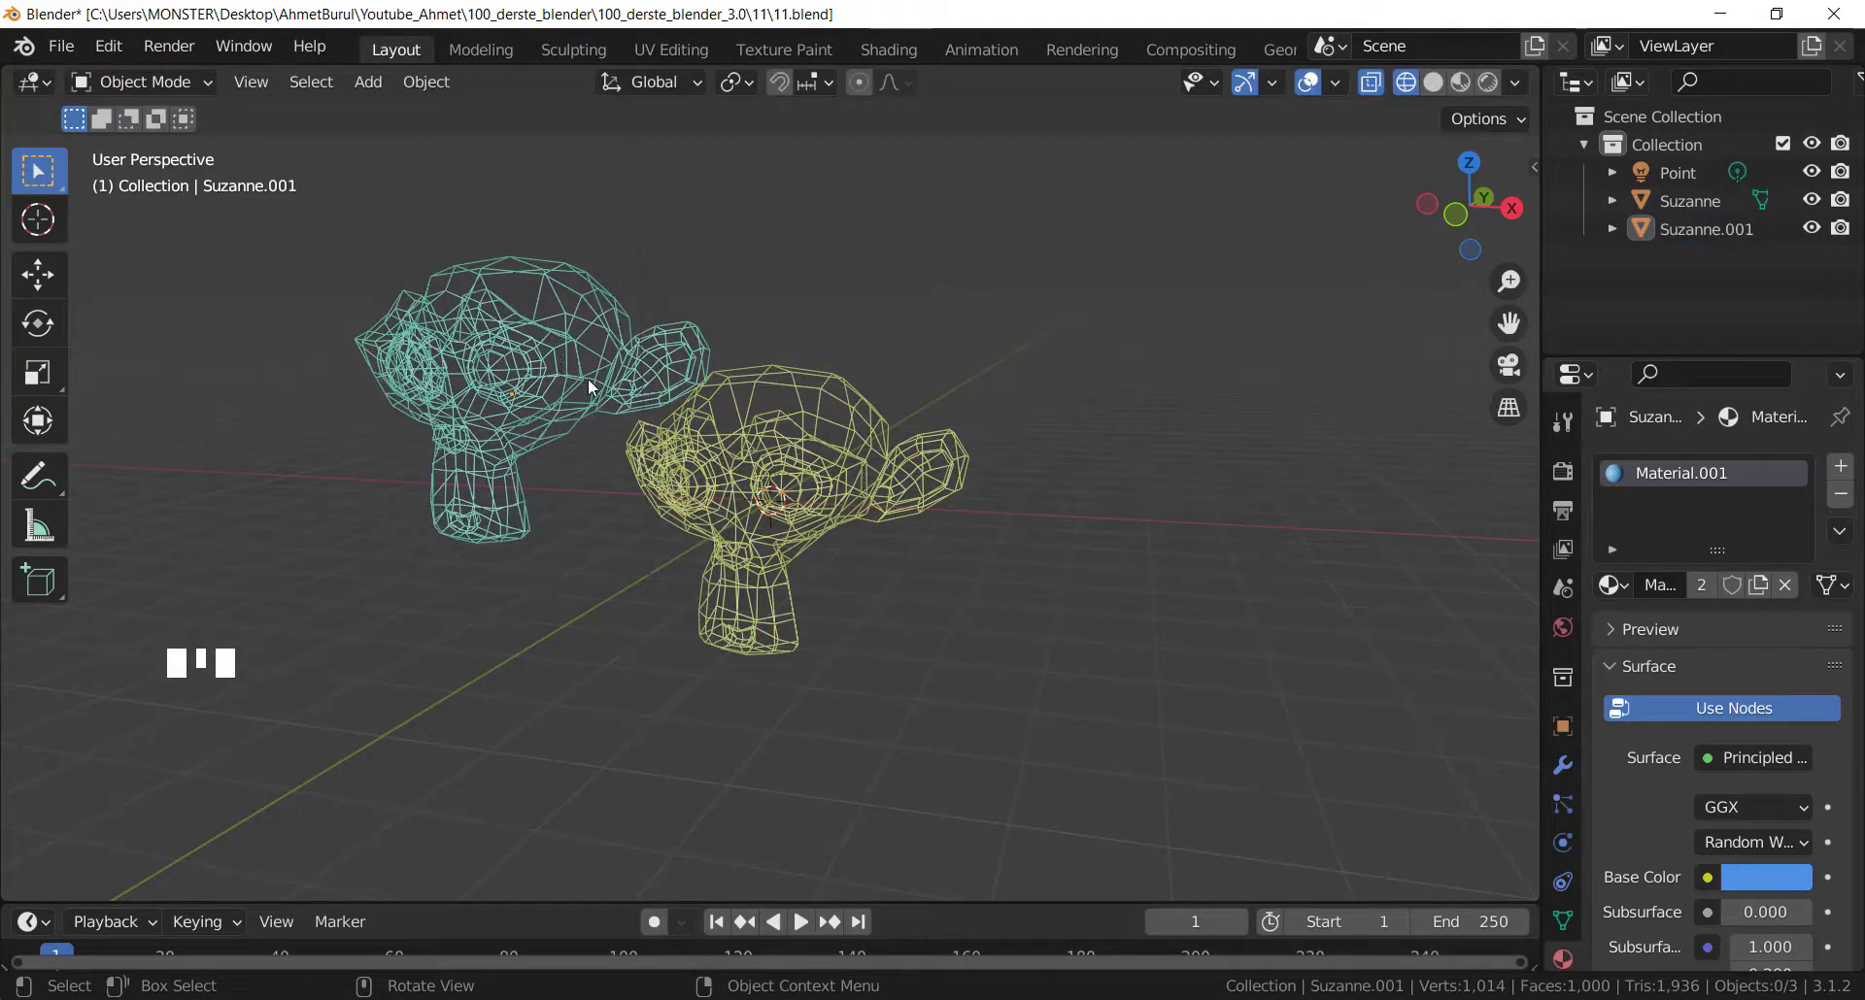
{"action": "left_click", "coordinate": [545, 386]}
{"action": "key", "text": "shift+d"}
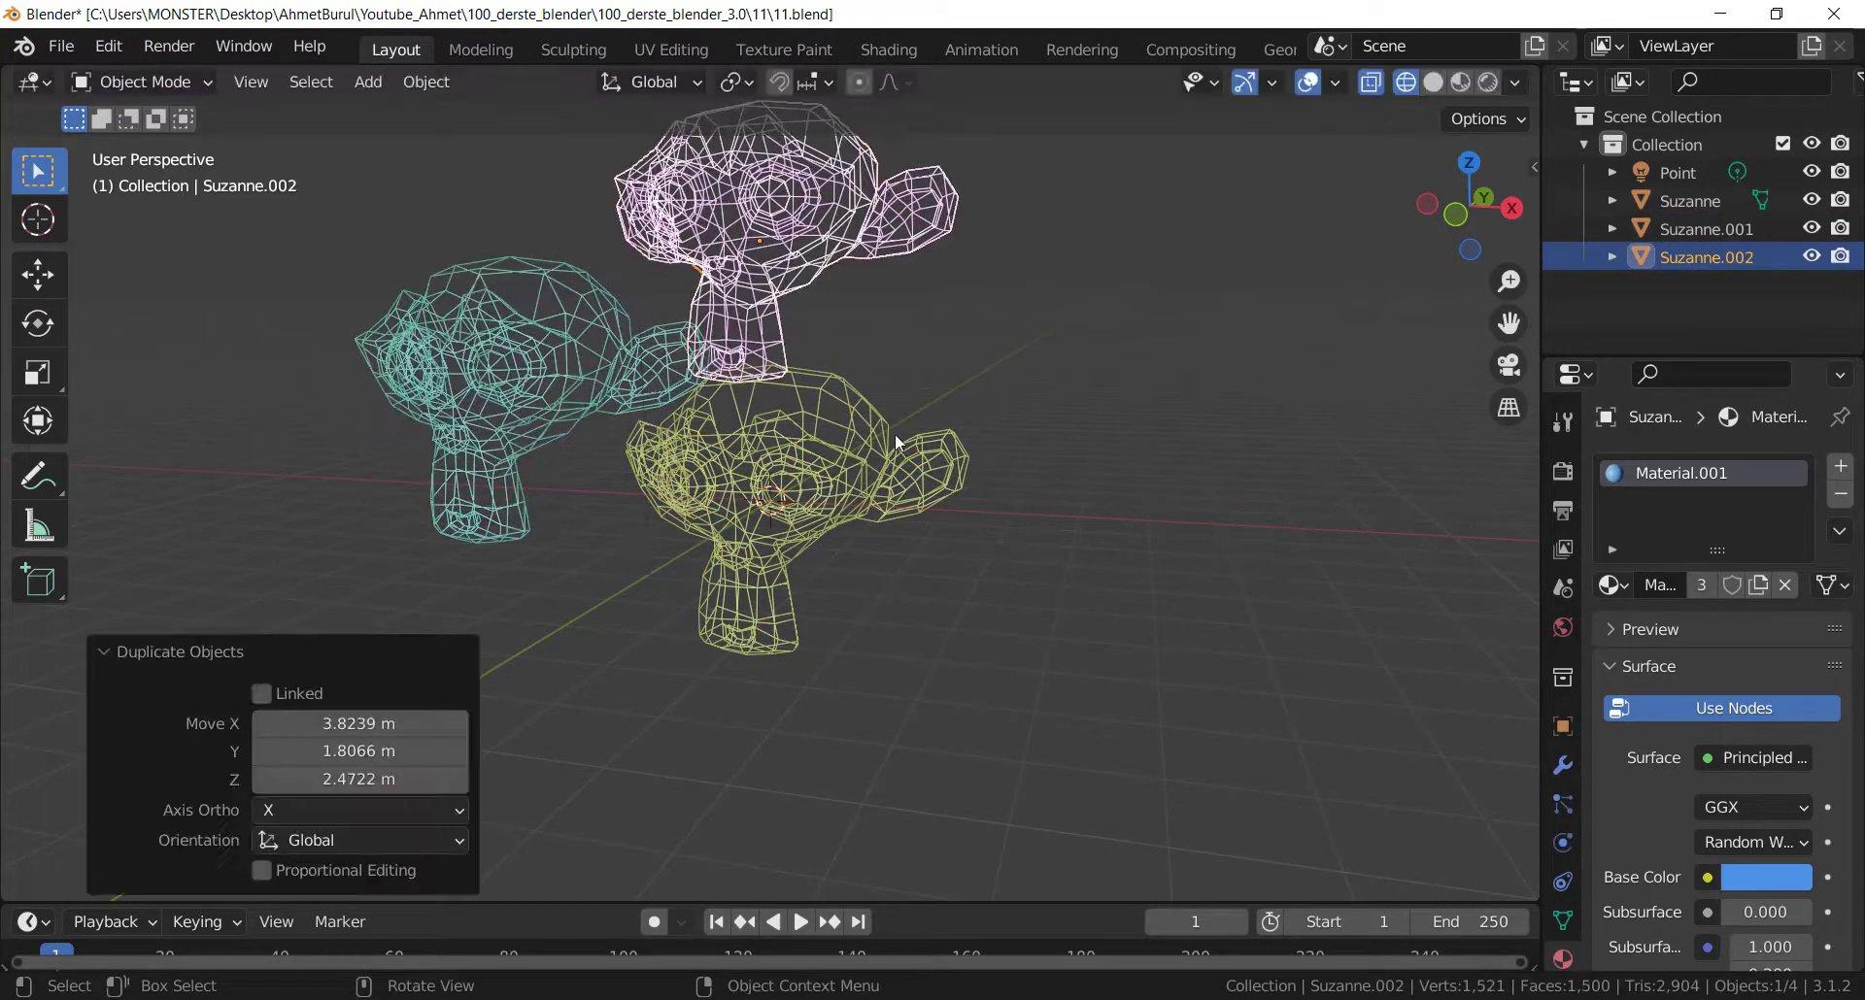
{"action": "left_click", "coordinate": [1088, 504]}
{"action": "left_click", "coordinate": [793, 230]}
{"action": "key", "text": "shift+d"}
{"action": "left_click", "coordinate": [1132, 470]}
Bring up the Viewport Shading options for the four randomly coloured heads.
{"action": "left_click_drag", "start_coordinate": [849, 564], "coordinate": [1523, 84]}
{"action": "left_click_drag", "start_coordinate": [1523, 84], "coordinate": [1624, 280]}
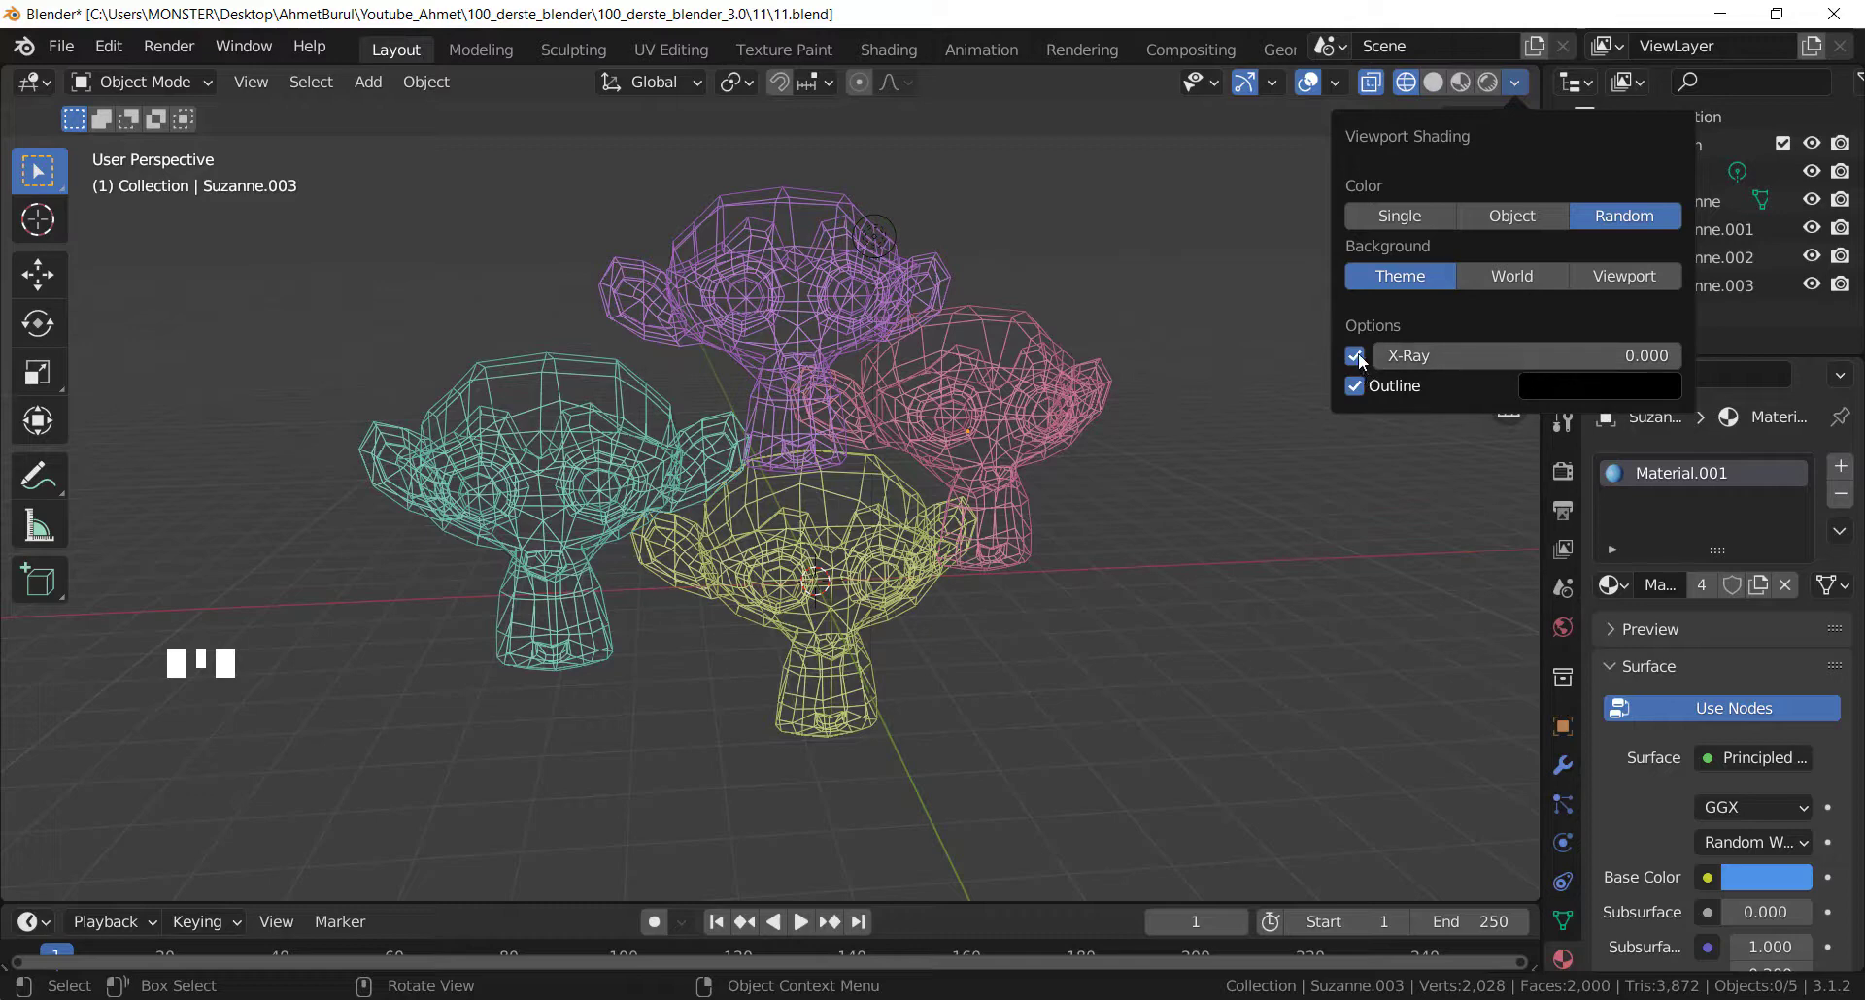
Toggle X-Ray on and orbit around the four wireframe heads.
{"action": "left_click_drag", "start_coordinate": [879, 441], "coordinate": [923, 477]}
{"action": "scroll", "scroll_direction": "down", "scroll_amount": 3}
{"action": "left_click_drag", "start_coordinate": [898, 490], "coordinate": [827, 416]}
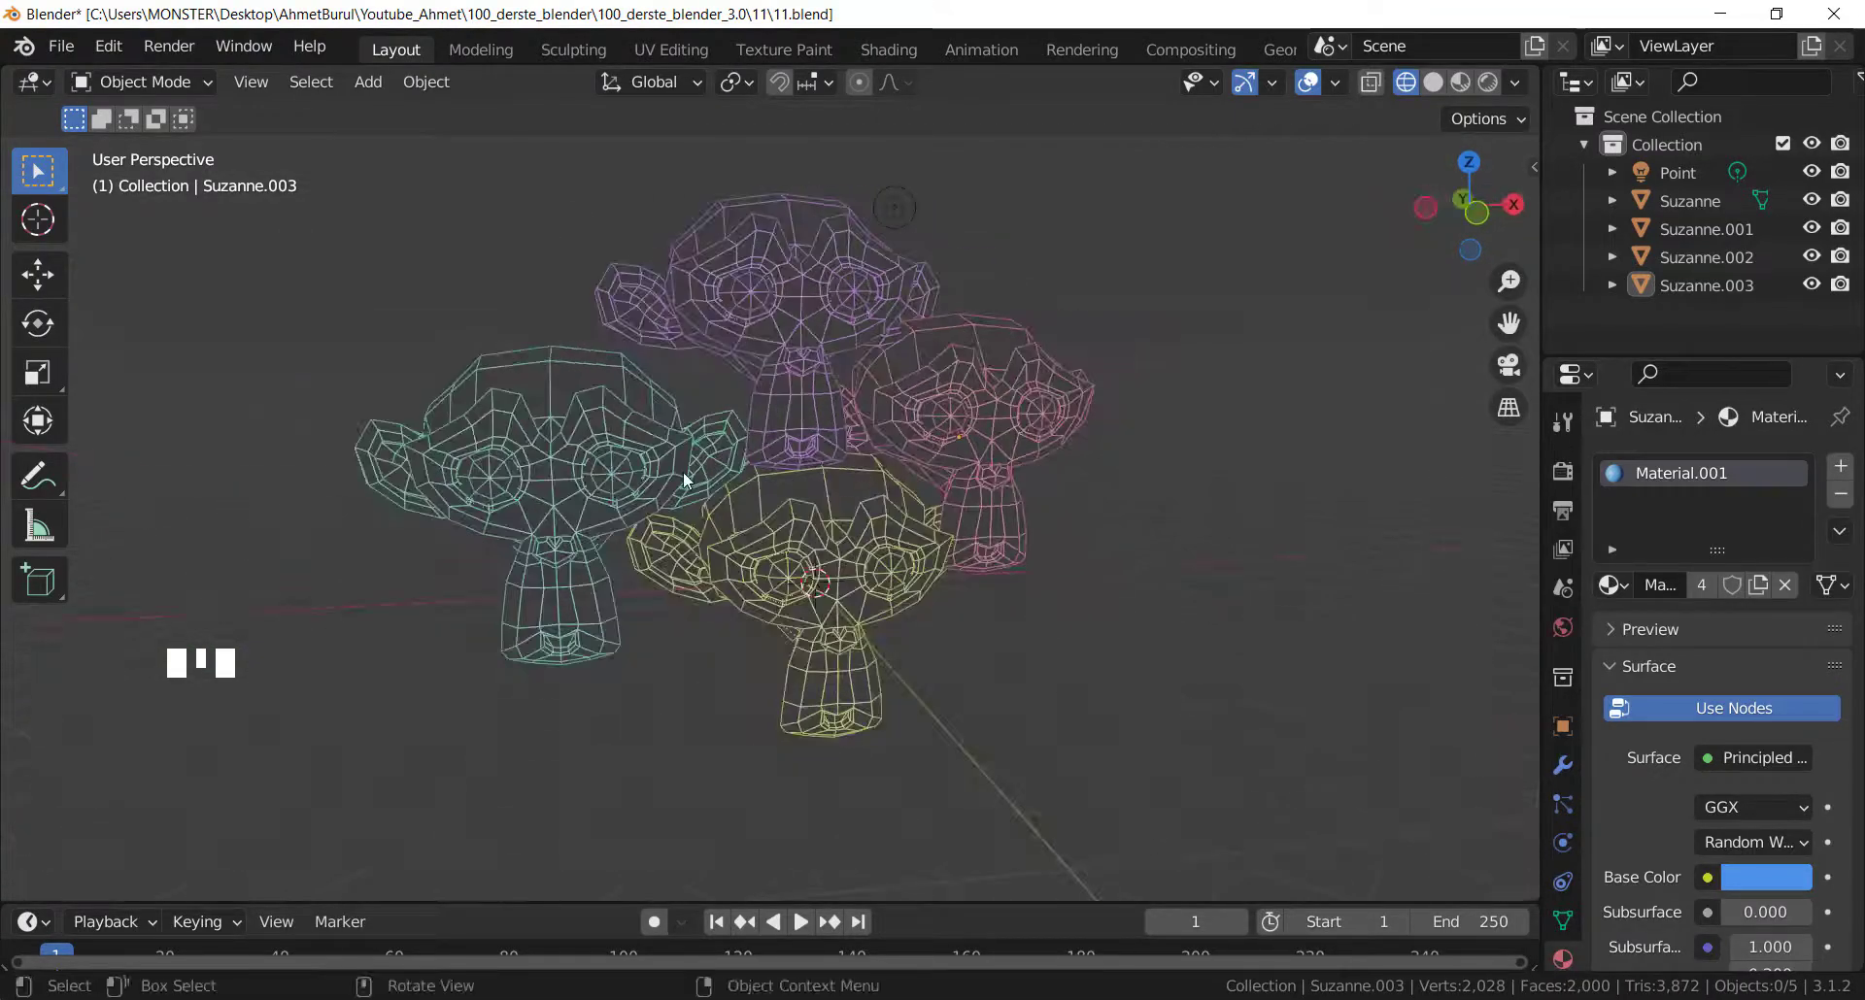
{"action": "left_click_drag", "start_coordinate": [840, 505], "coordinate": [648, 485]}
{"action": "scroll", "scroll_direction": "up", "scroll_amount": 3}
Set wireframe Color to Single and turn off object Outline.
{"action": "left_click_drag", "start_coordinate": [727, 508], "coordinate": [1524, 87]}
{"action": "left_click_drag", "start_coordinate": [1524, 86], "coordinate": [1598, 368]}
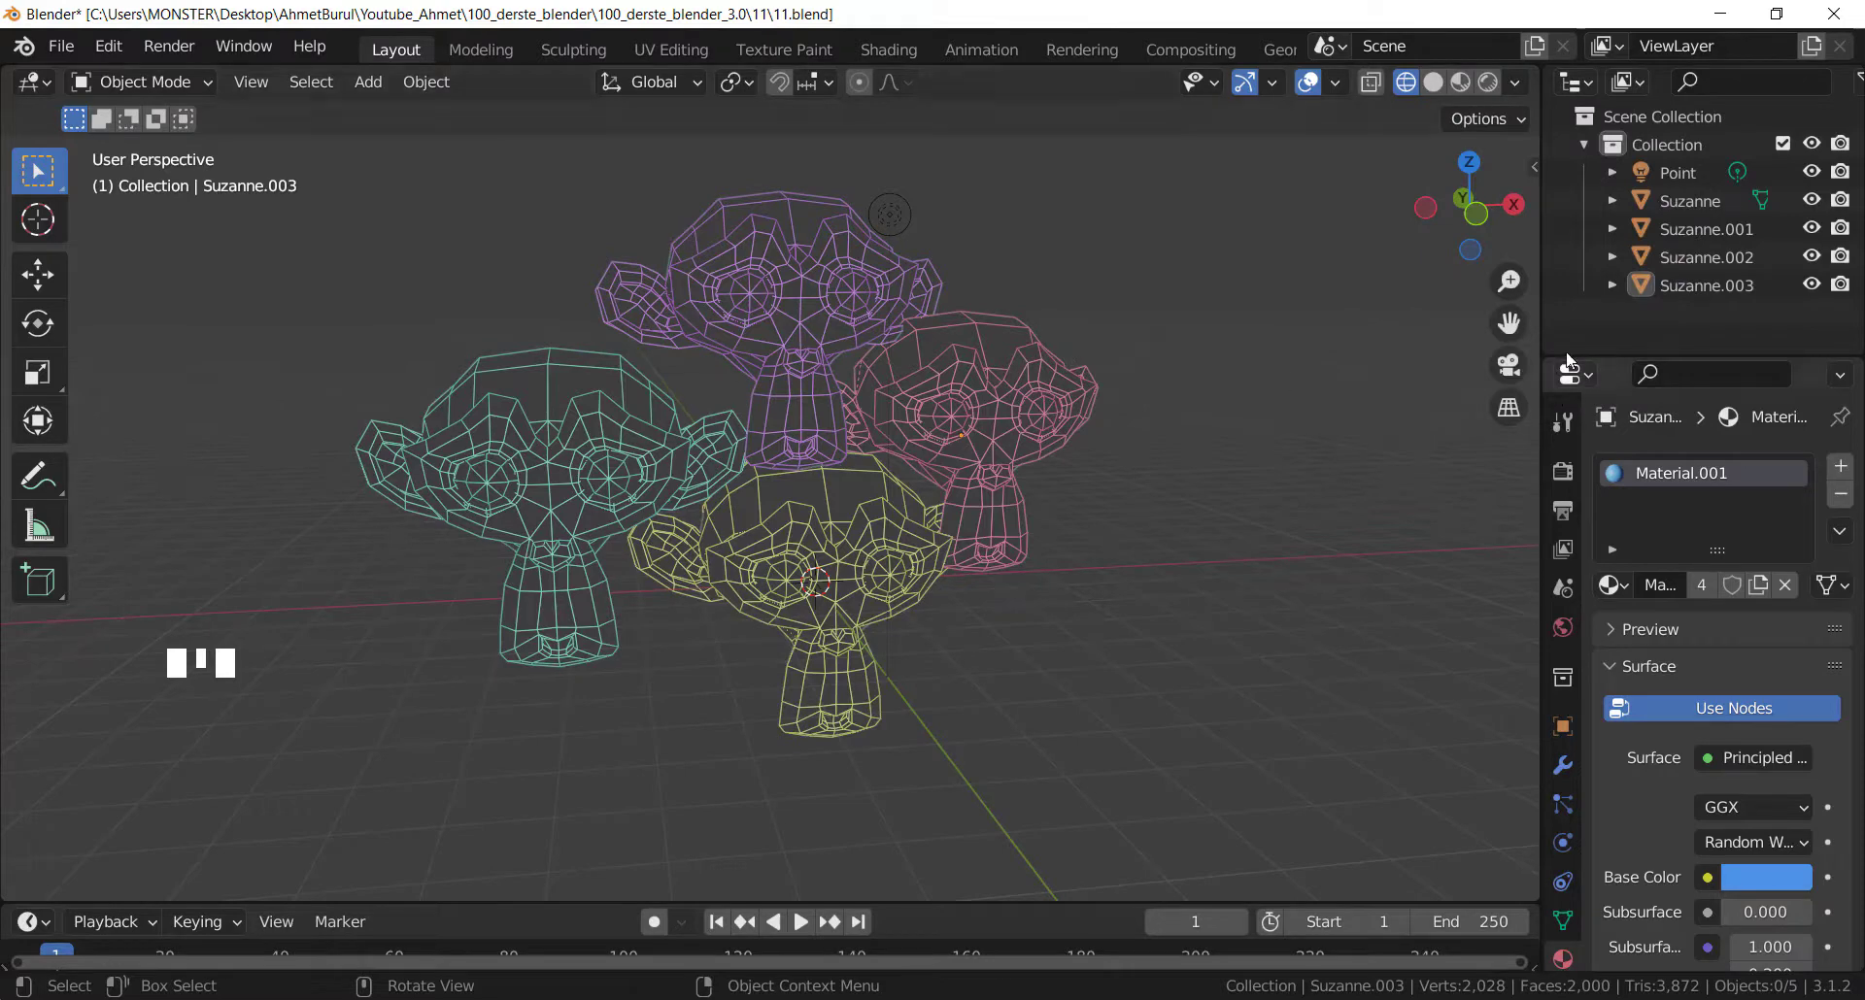
{"action": "left_click_drag", "start_coordinate": [1513, 91], "coordinate": [1513, 84]}
{"action": "left_click_drag", "start_coordinate": [1513, 82], "coordinate": [1359, 374]}
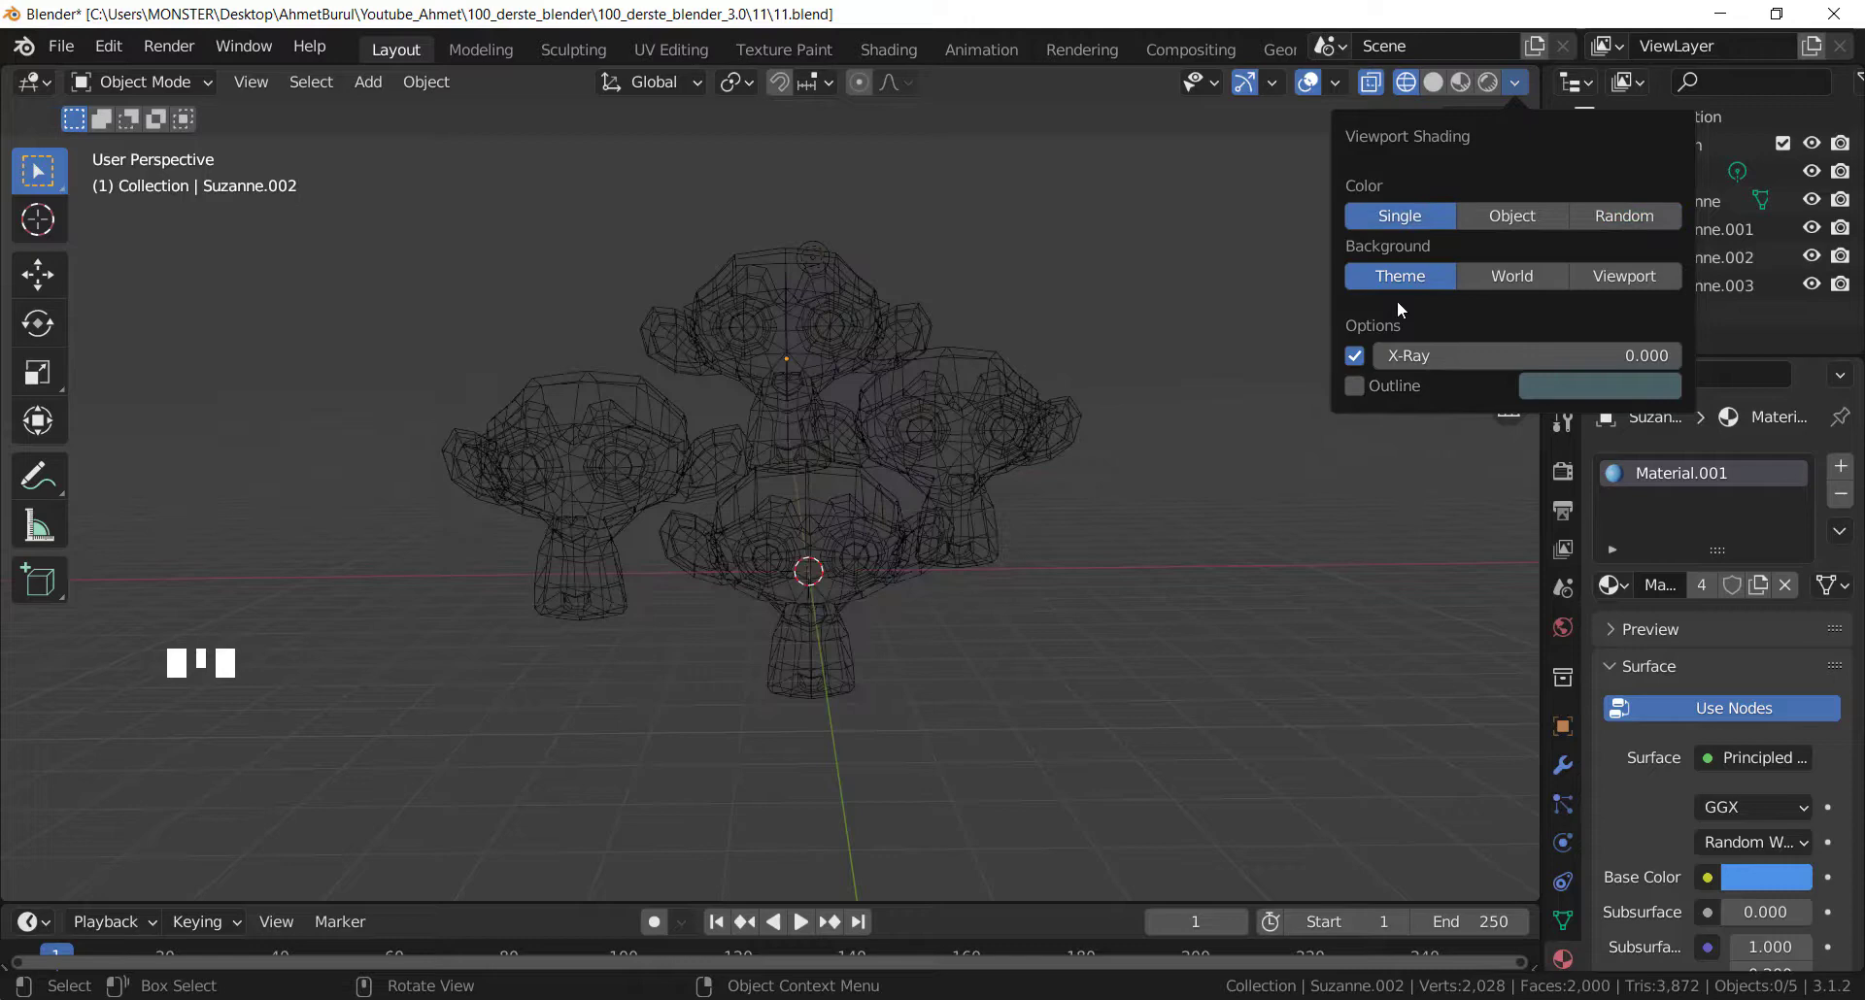
{"action": "scroll", "scroll_direction": "up", "scroll_amount": 3}
{"action": "scroll", "scroll_direction": "down", "scroll_amount": 3}
{"action": "left_click_drag", "start_coordinate": [920, 474], "coordinate": [1430, 80]}
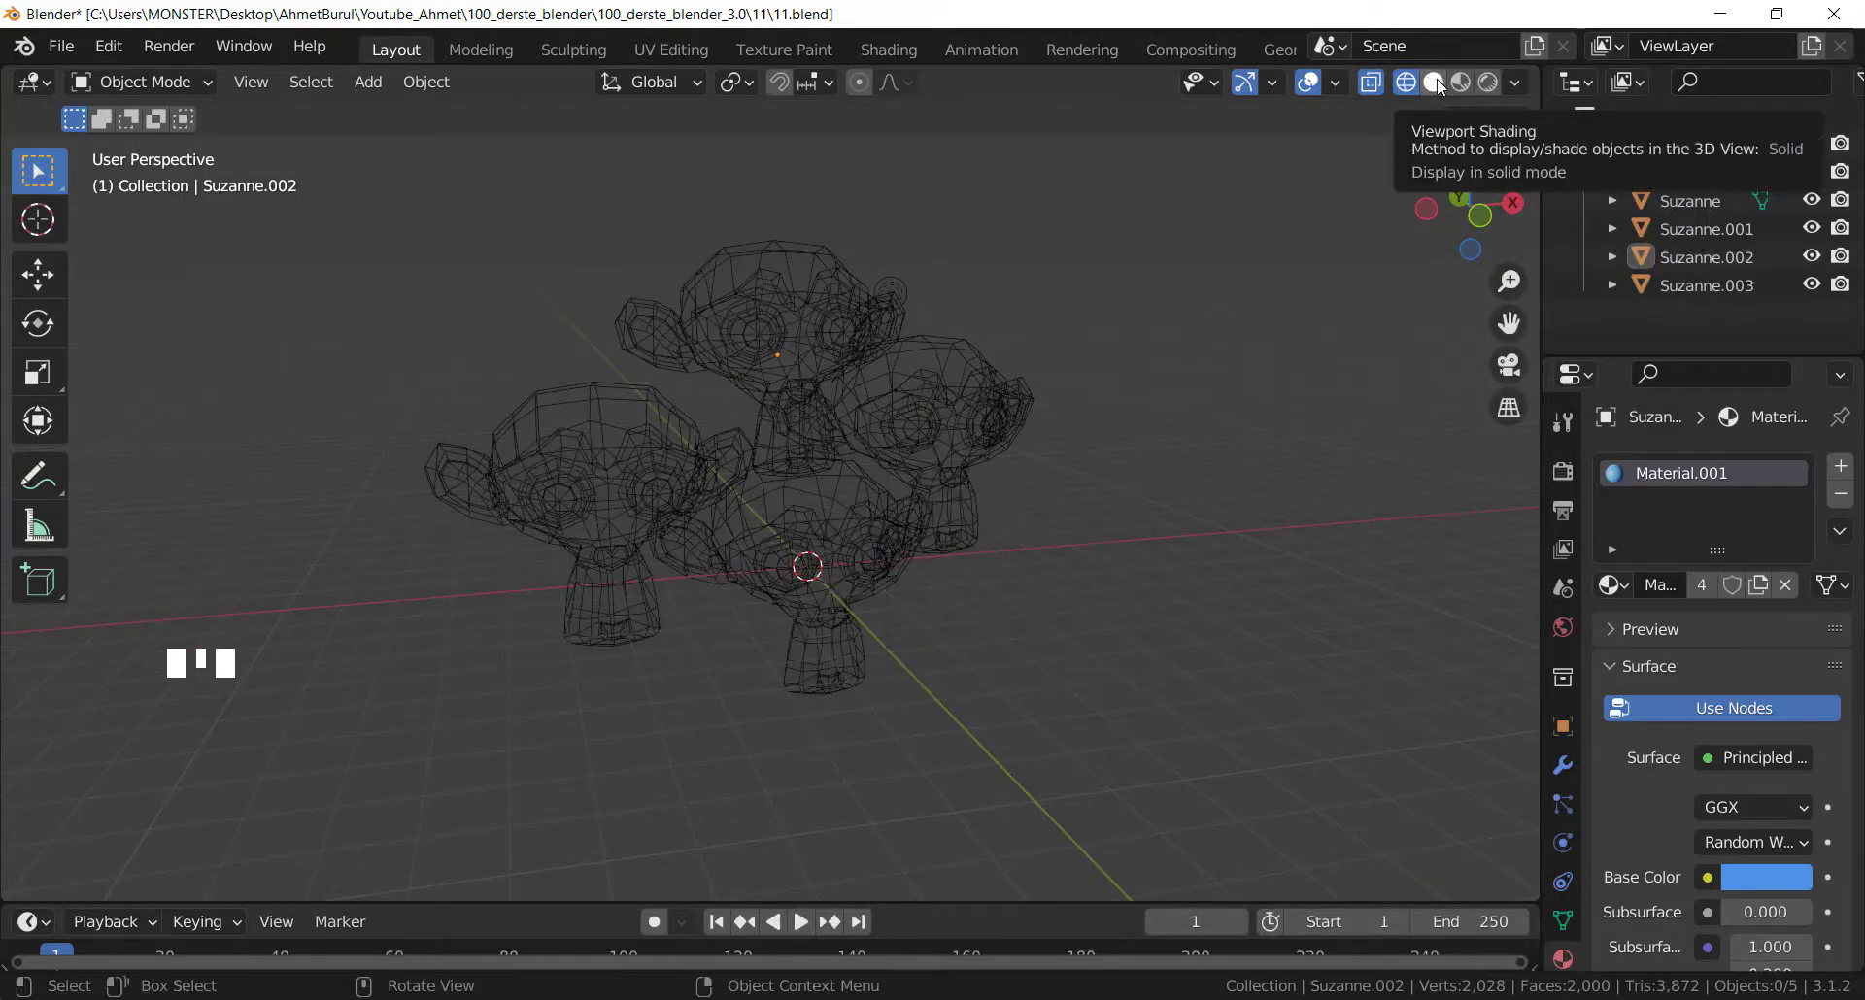
{"action": "left_click", "coordinate": [1430, 83]}
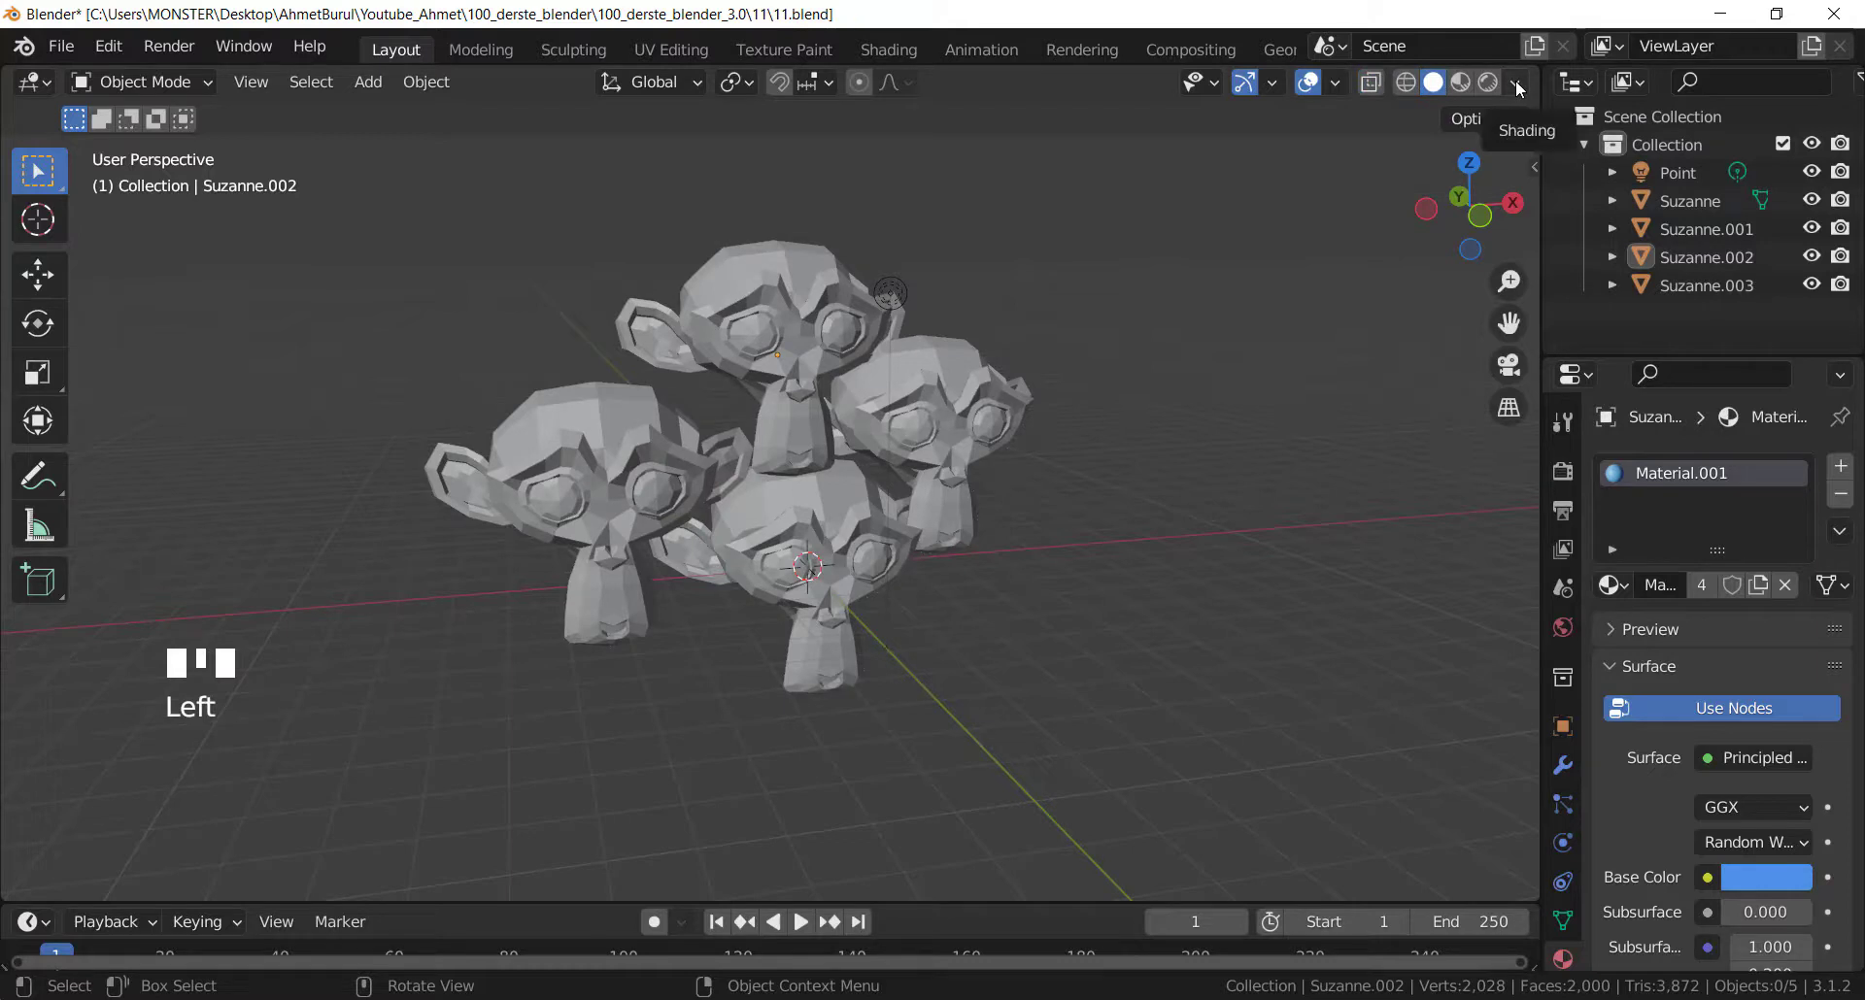
{"action": "left_click", "coordinate": [1517, 87]}
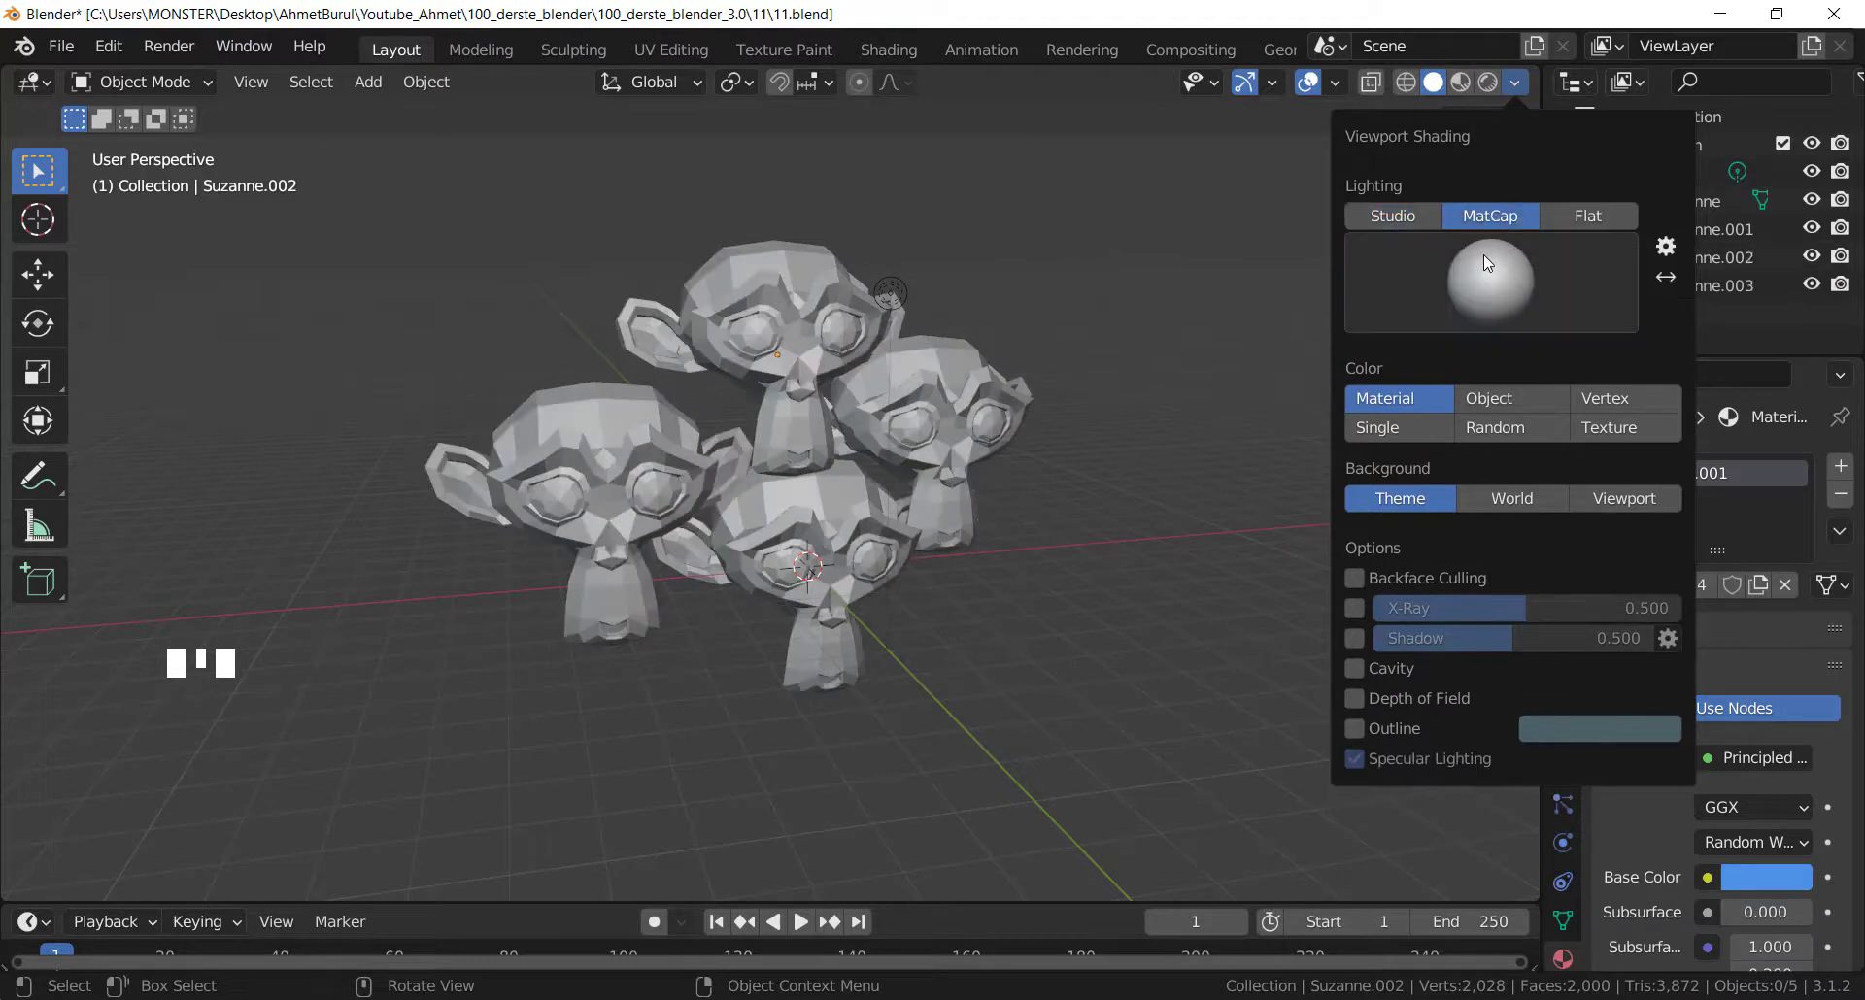
{"action": "left_click_drag", "start_coordinate": [1402, 352], "coordinate": [1100, 391]}
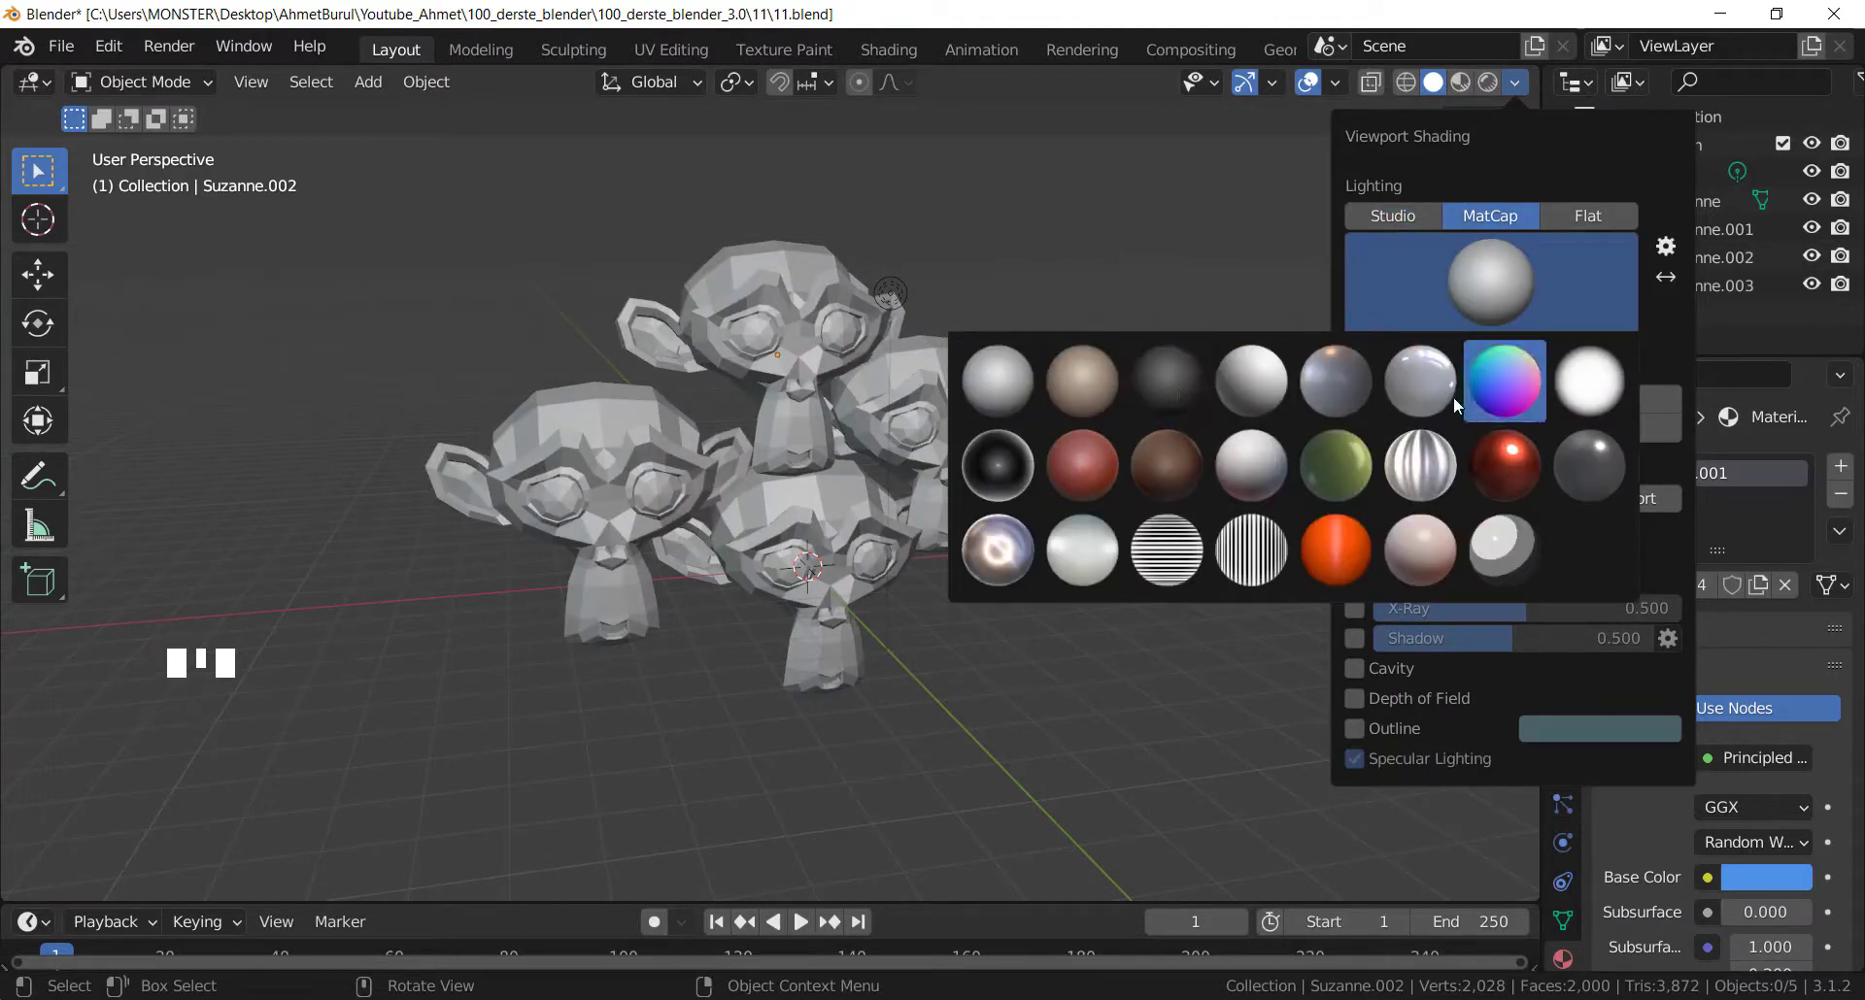
{"action": "left_click", "coordinate": [1507, 88]}
{"action": "left_click", "coordinate": [1431, 93]}
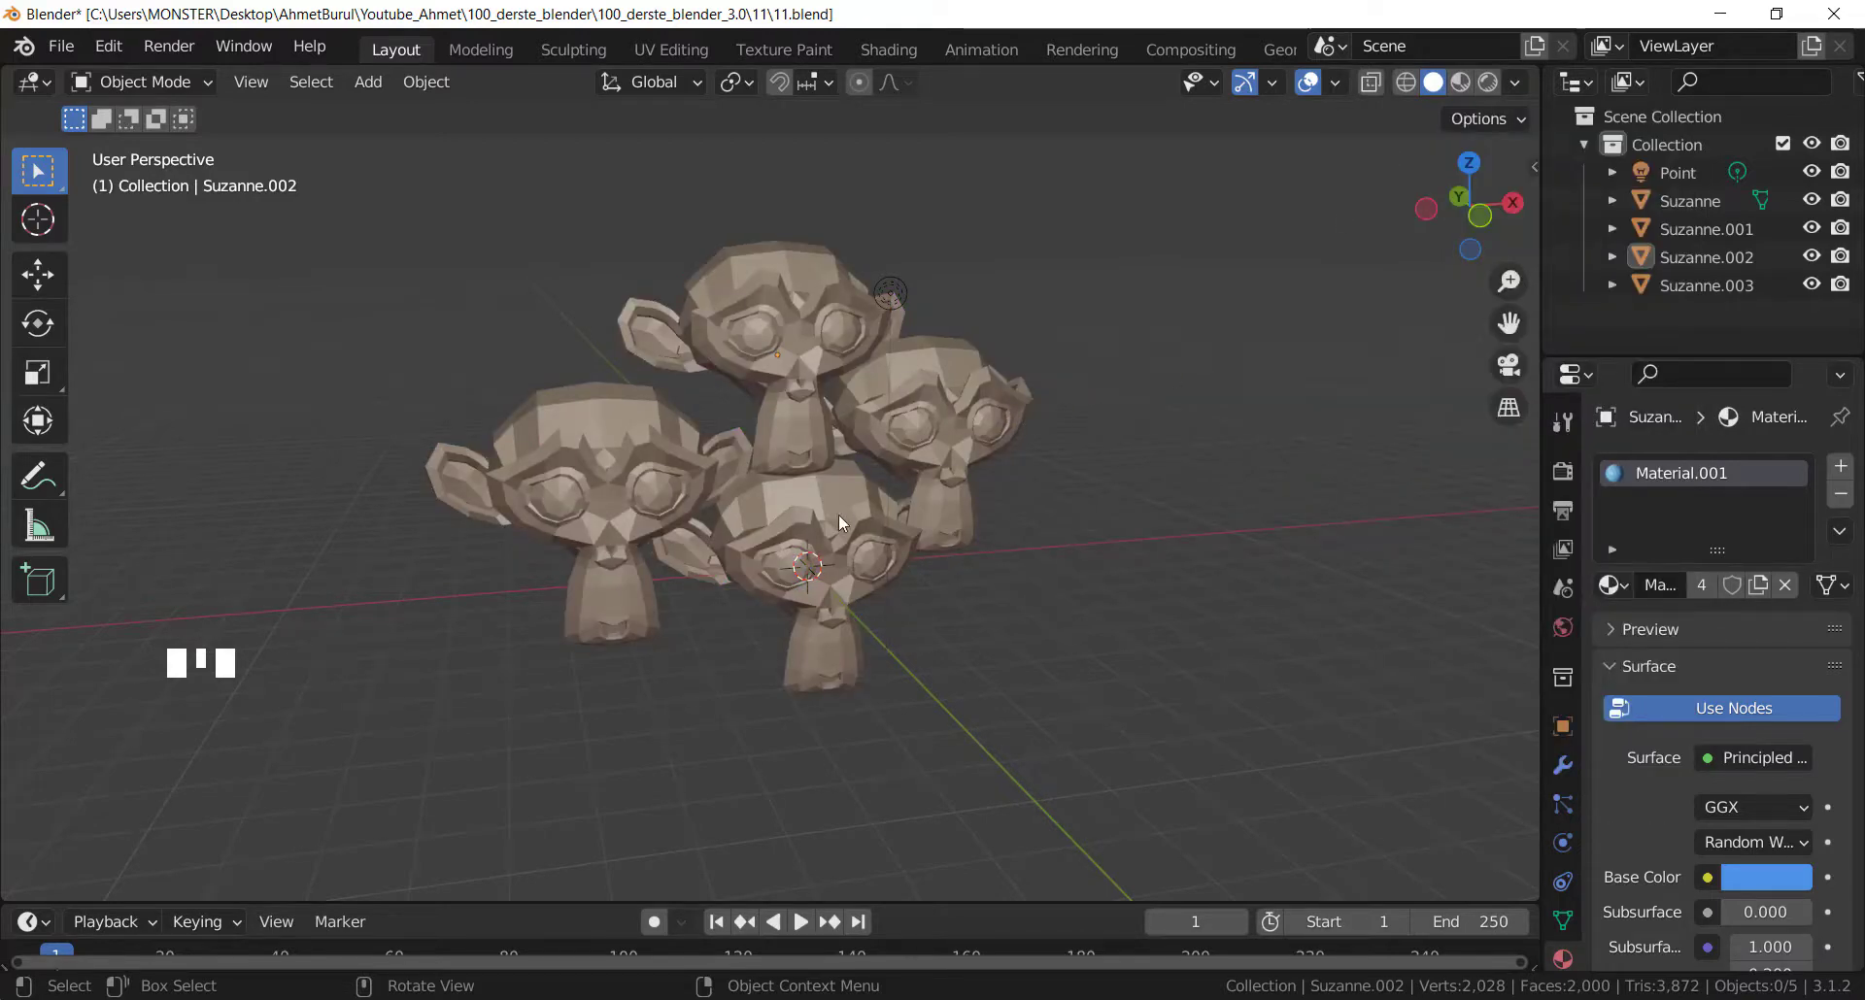
{"action": "left_click_drag", "start_coordinate": [1523, 91], "coordinate": [1097, 474]}
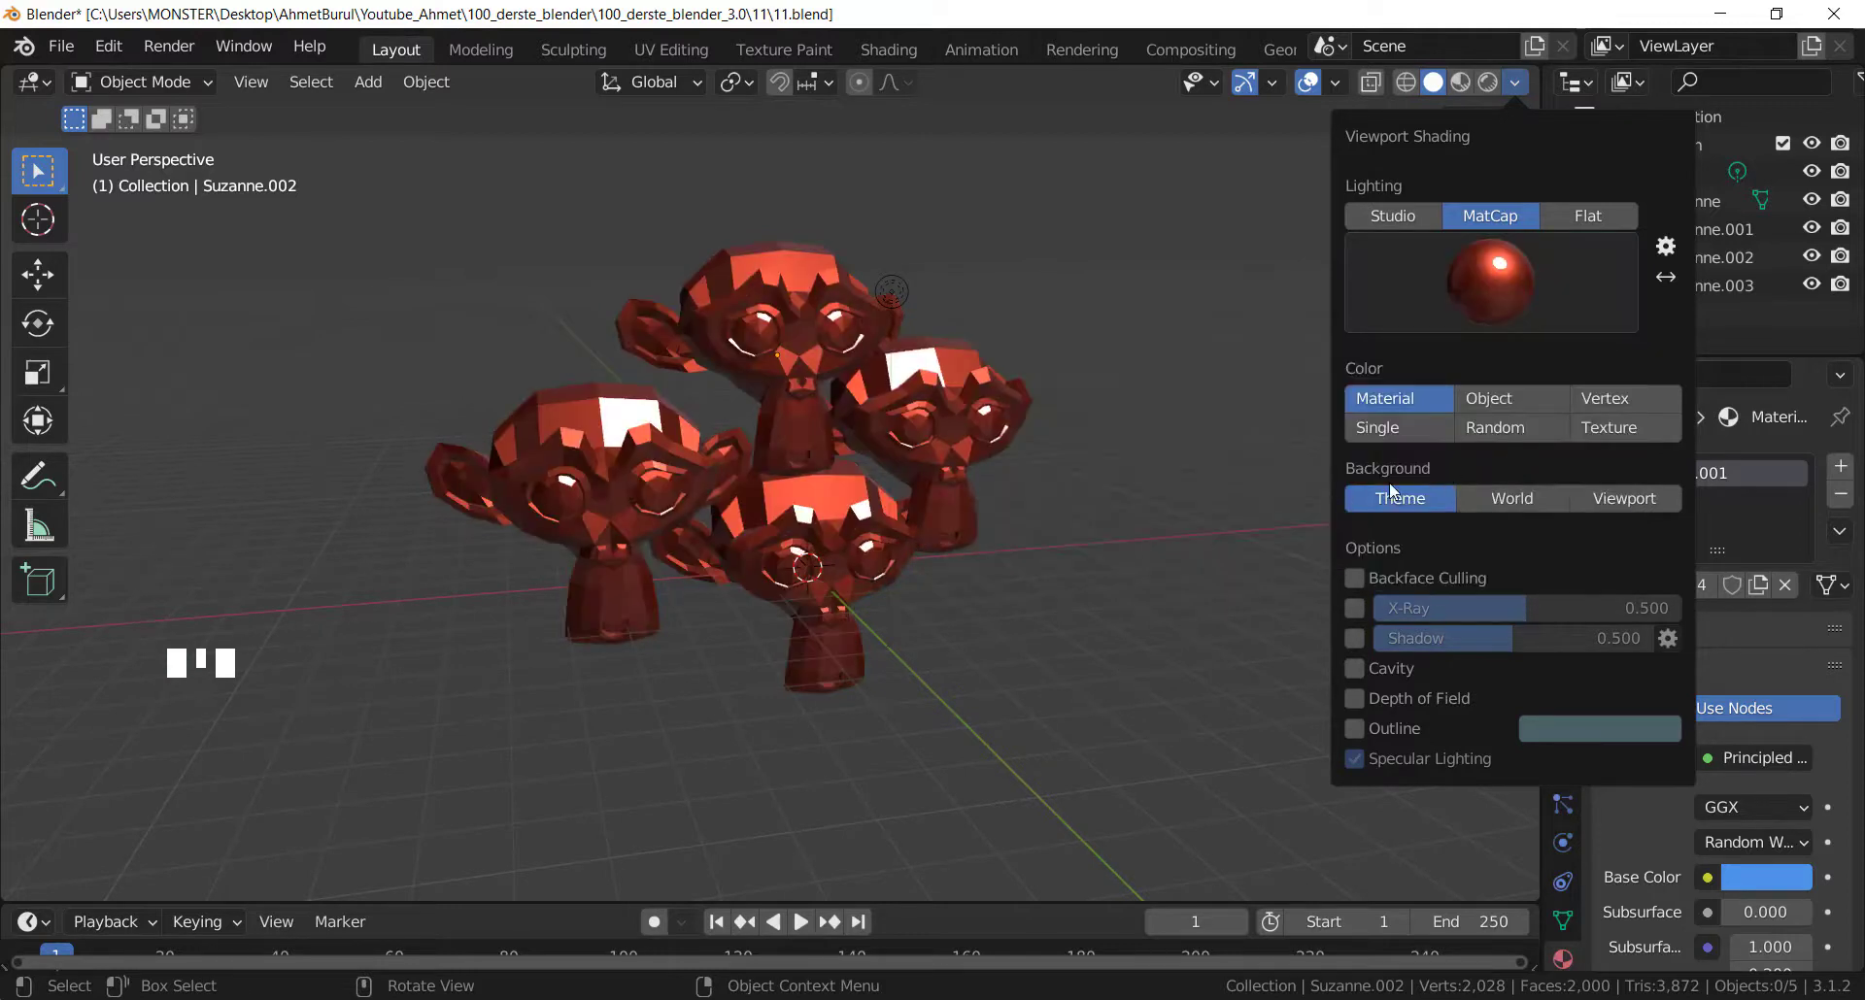
{"action": "left_click_drag", "start_coordinate": [862, 524], "coordinate": [942, 479]}
{"action": "left_click_drag", "start_coordinate": [1521, 86], "coordinate": [1492, 294]}
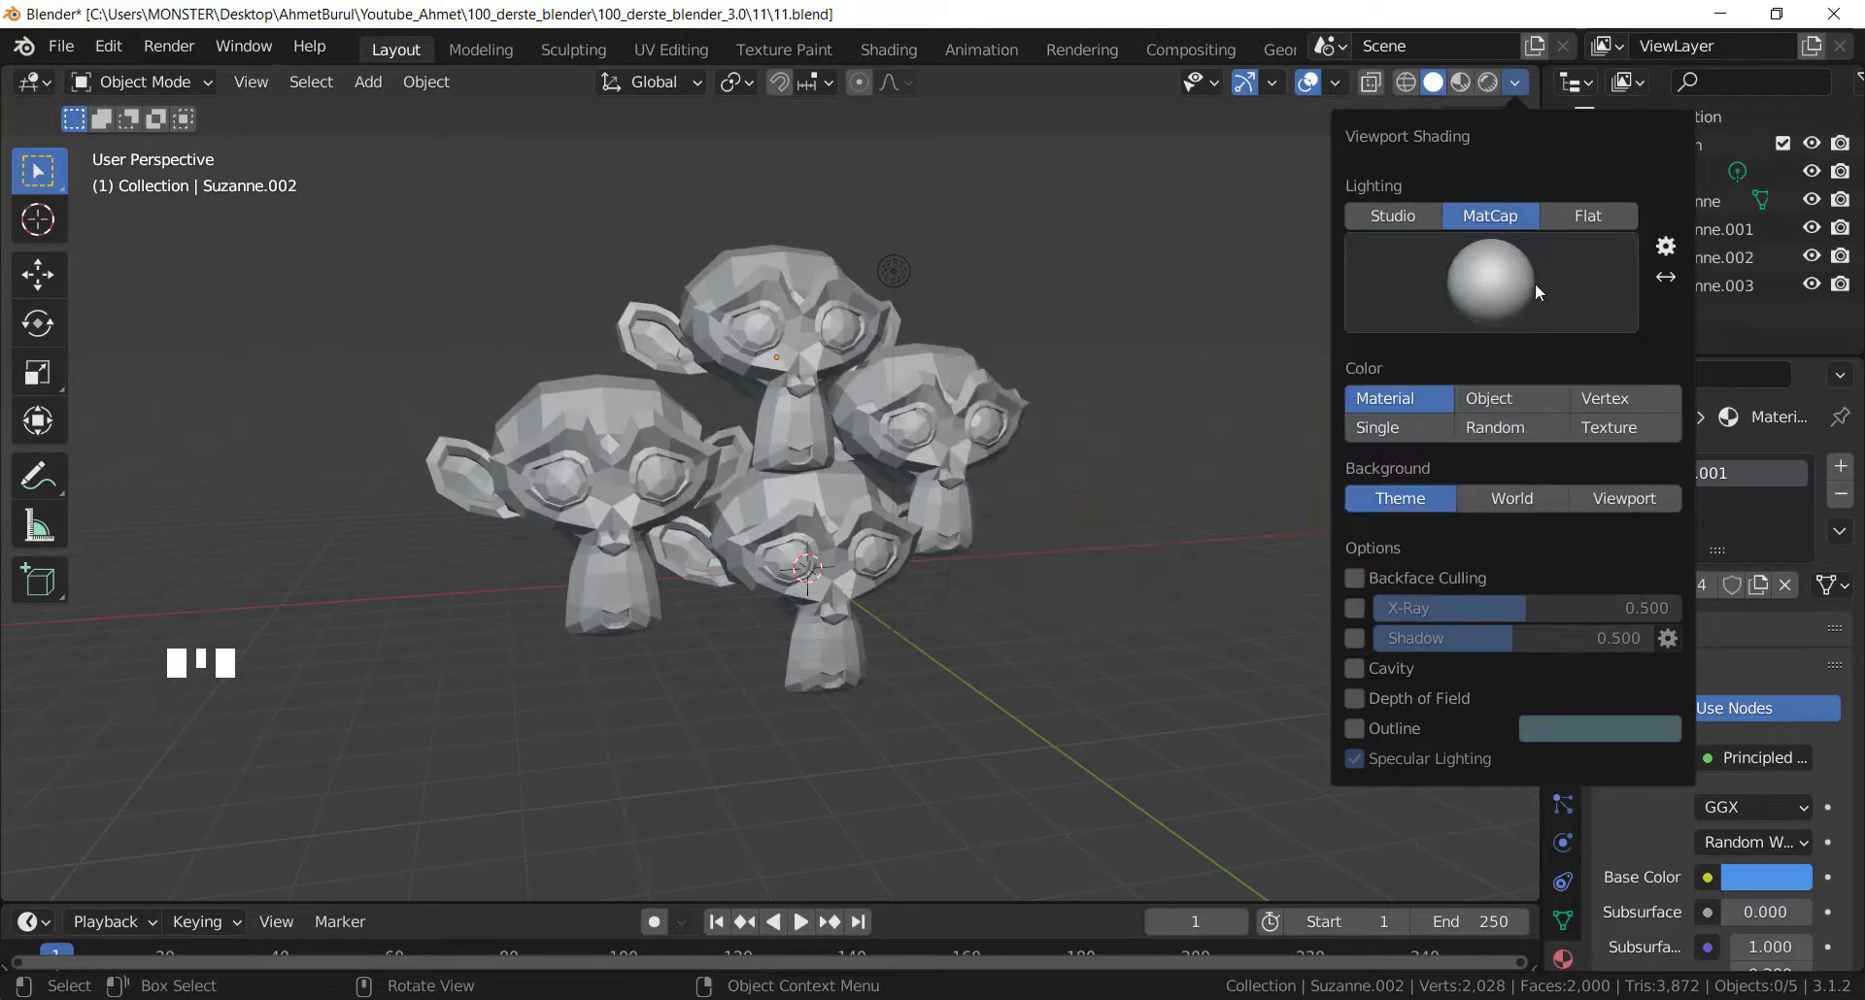
{"action": "left_click_drag", "start_coordinate": [1609, 257], "coordinate": [1206, 25]}
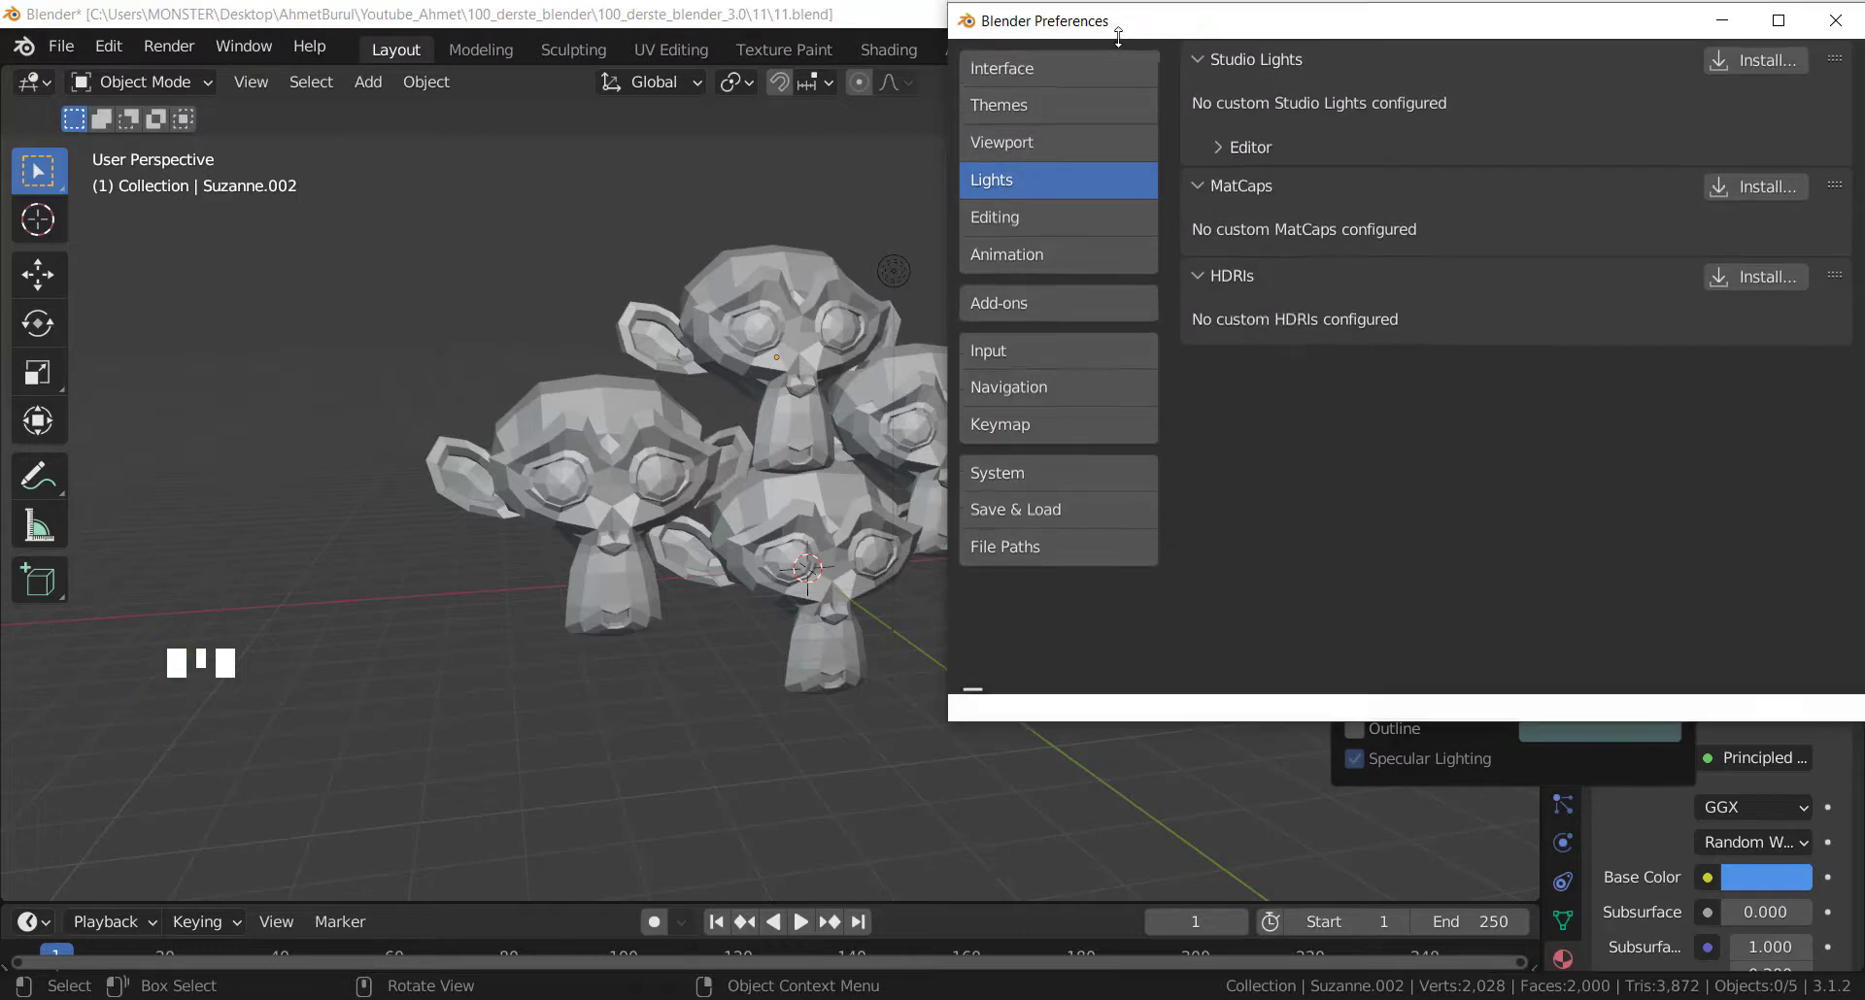
{"action": "left_click", "coordinate": [1111, 53]}
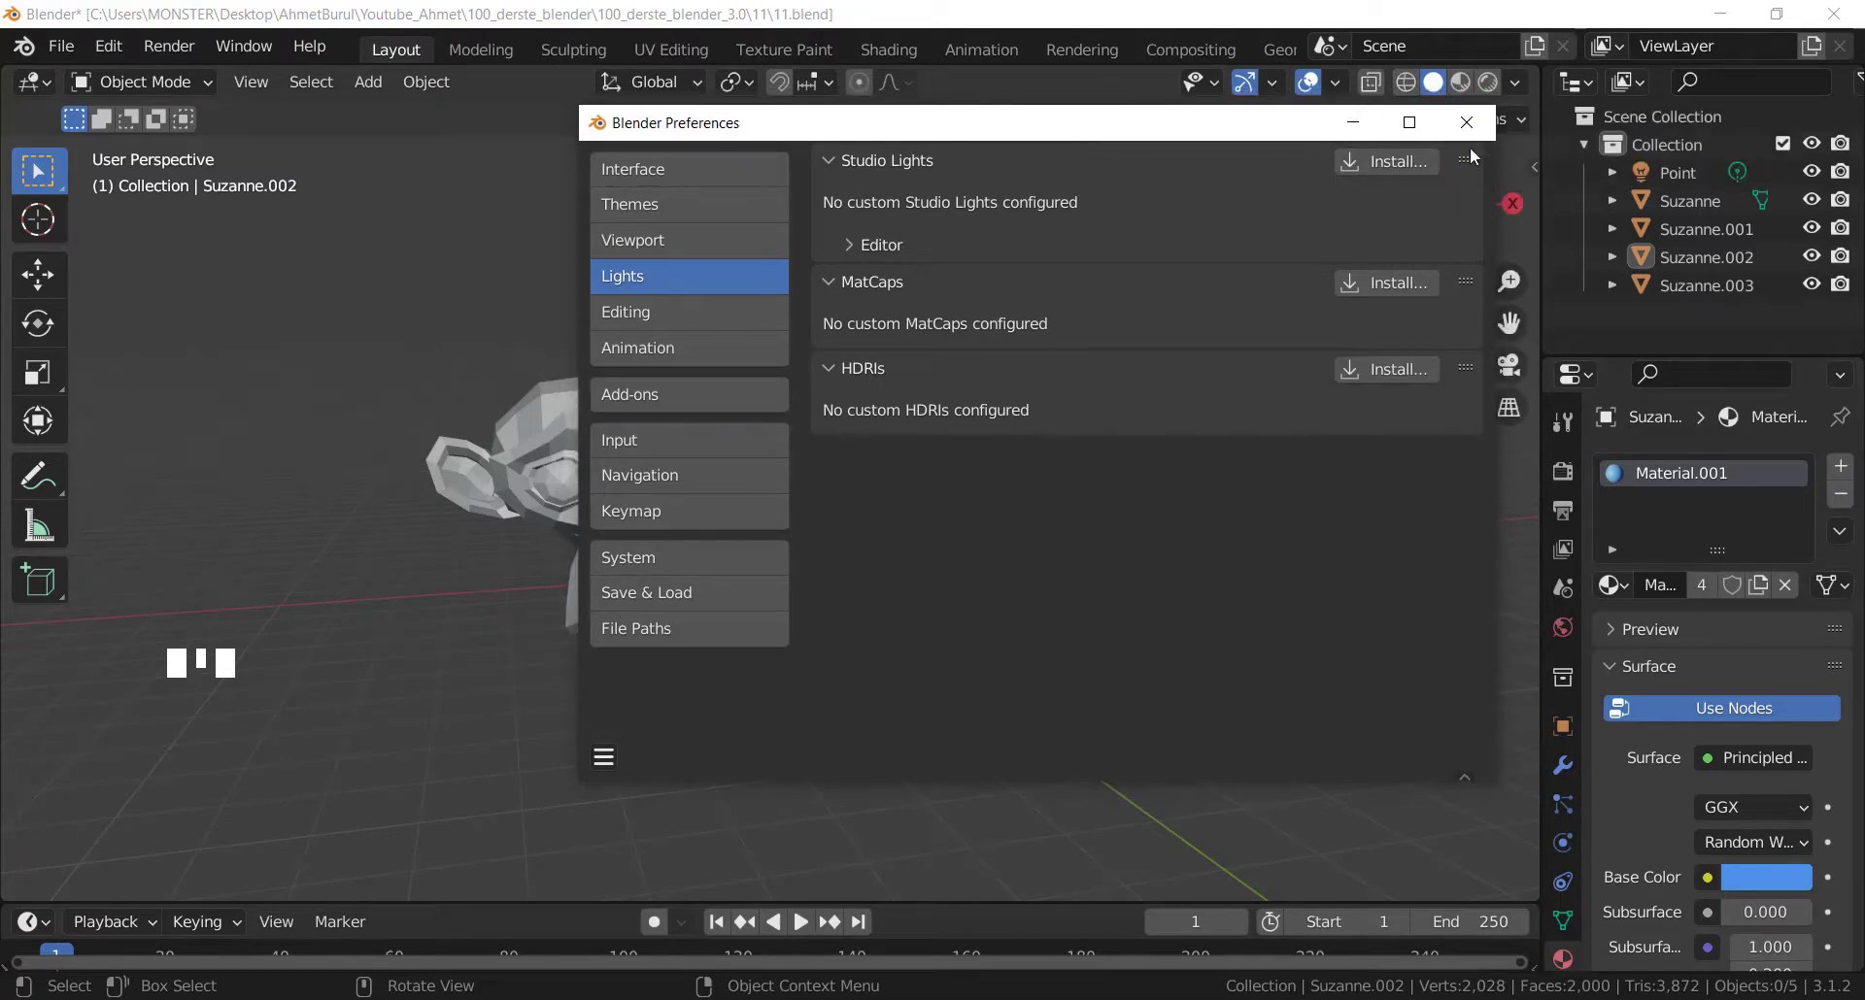
Set solid-view Lighting to Flat so the heads show unshaded colour.
{"action": "left_click_drag", "start_coordinate": [1516, 93], "coordinate": [1666, 327]}
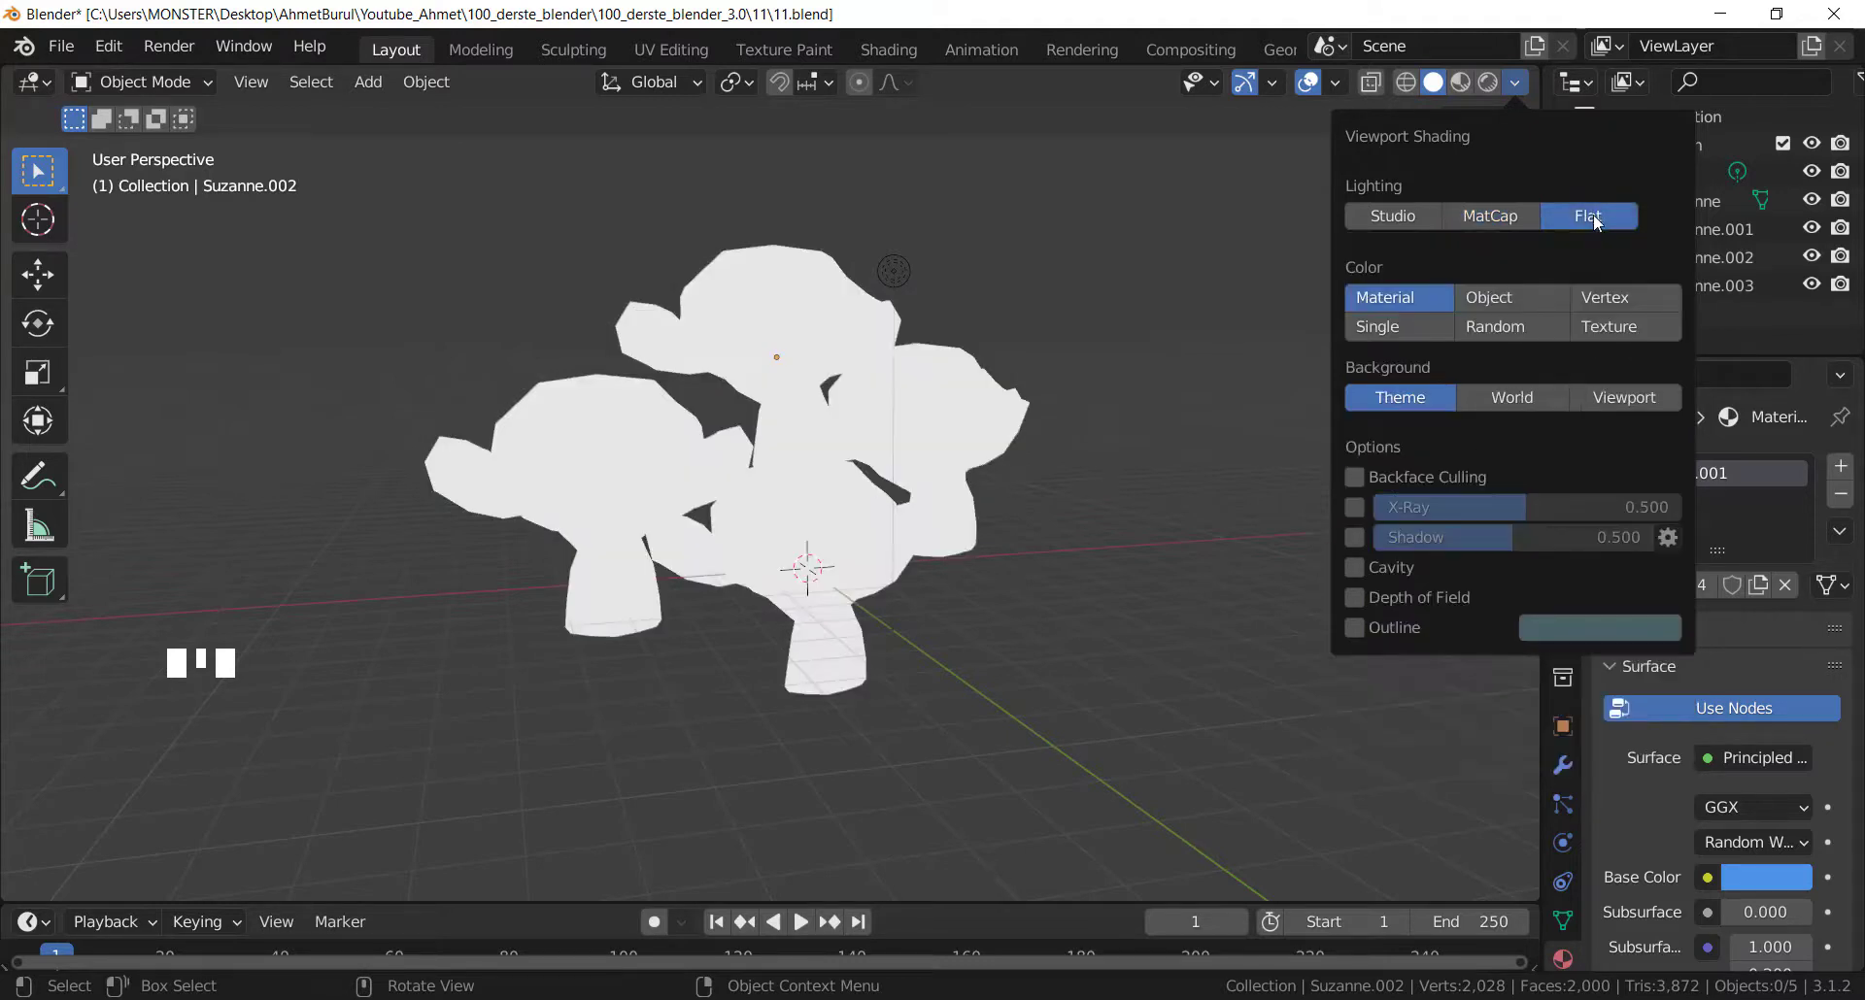
{"action": "scroll", "scroll_direction": "up", "scroll_amount": 3}
{"action": "scroll", "scroll_direction": "down", "scroll_amount": 3}
{"action": "scroll", "scroll_direction": "up", "scroll_amount": 3}
{"action": "scroll", "scroll_direction": "down", "scroll_amount": 3}
Set Color to Random so each head takes a different pastel colour.
{"action": "left_click_drag", "start_coordinate": [1005, 439], "coordinate": [1526, 91]}
{"action": "left_click_drag", "start_coordinate": [1526, 90], "coordinate": [1498, 299]}
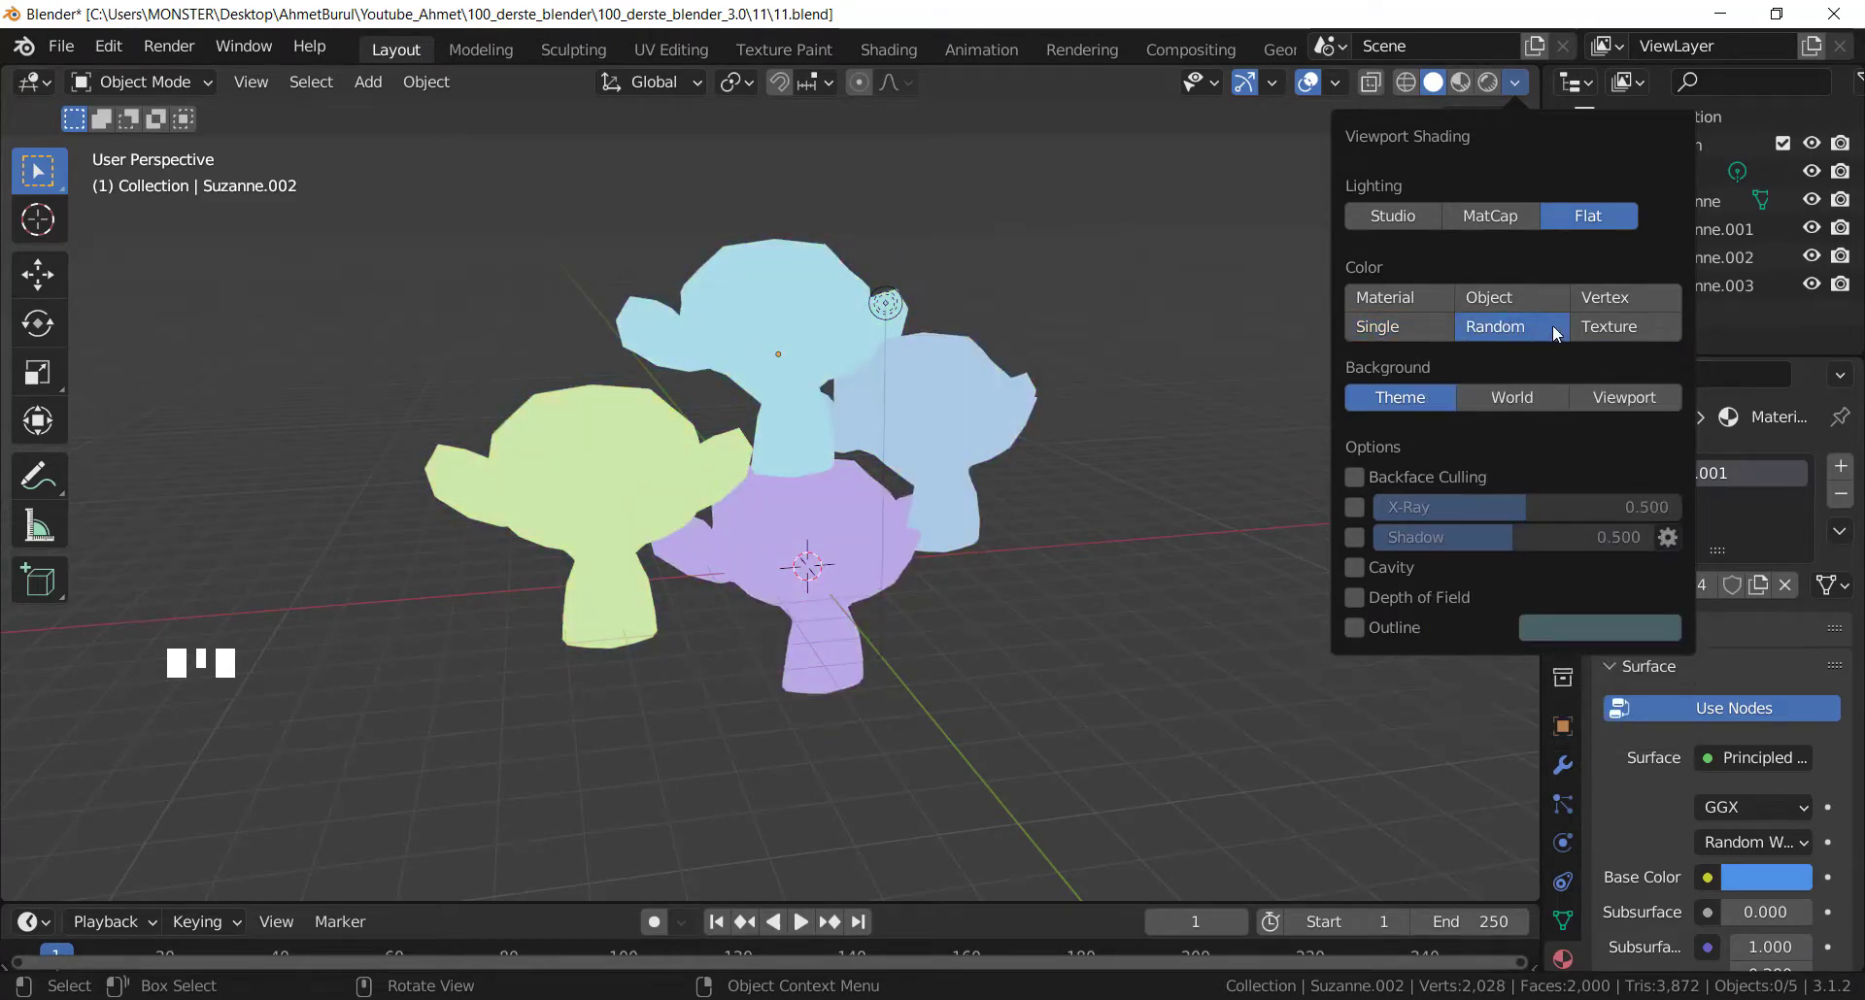
Restore MatCap lighting and the Theme background, then dismiss the shading popover.
{"action": "left_click", "coordinate": [1518, 94]}
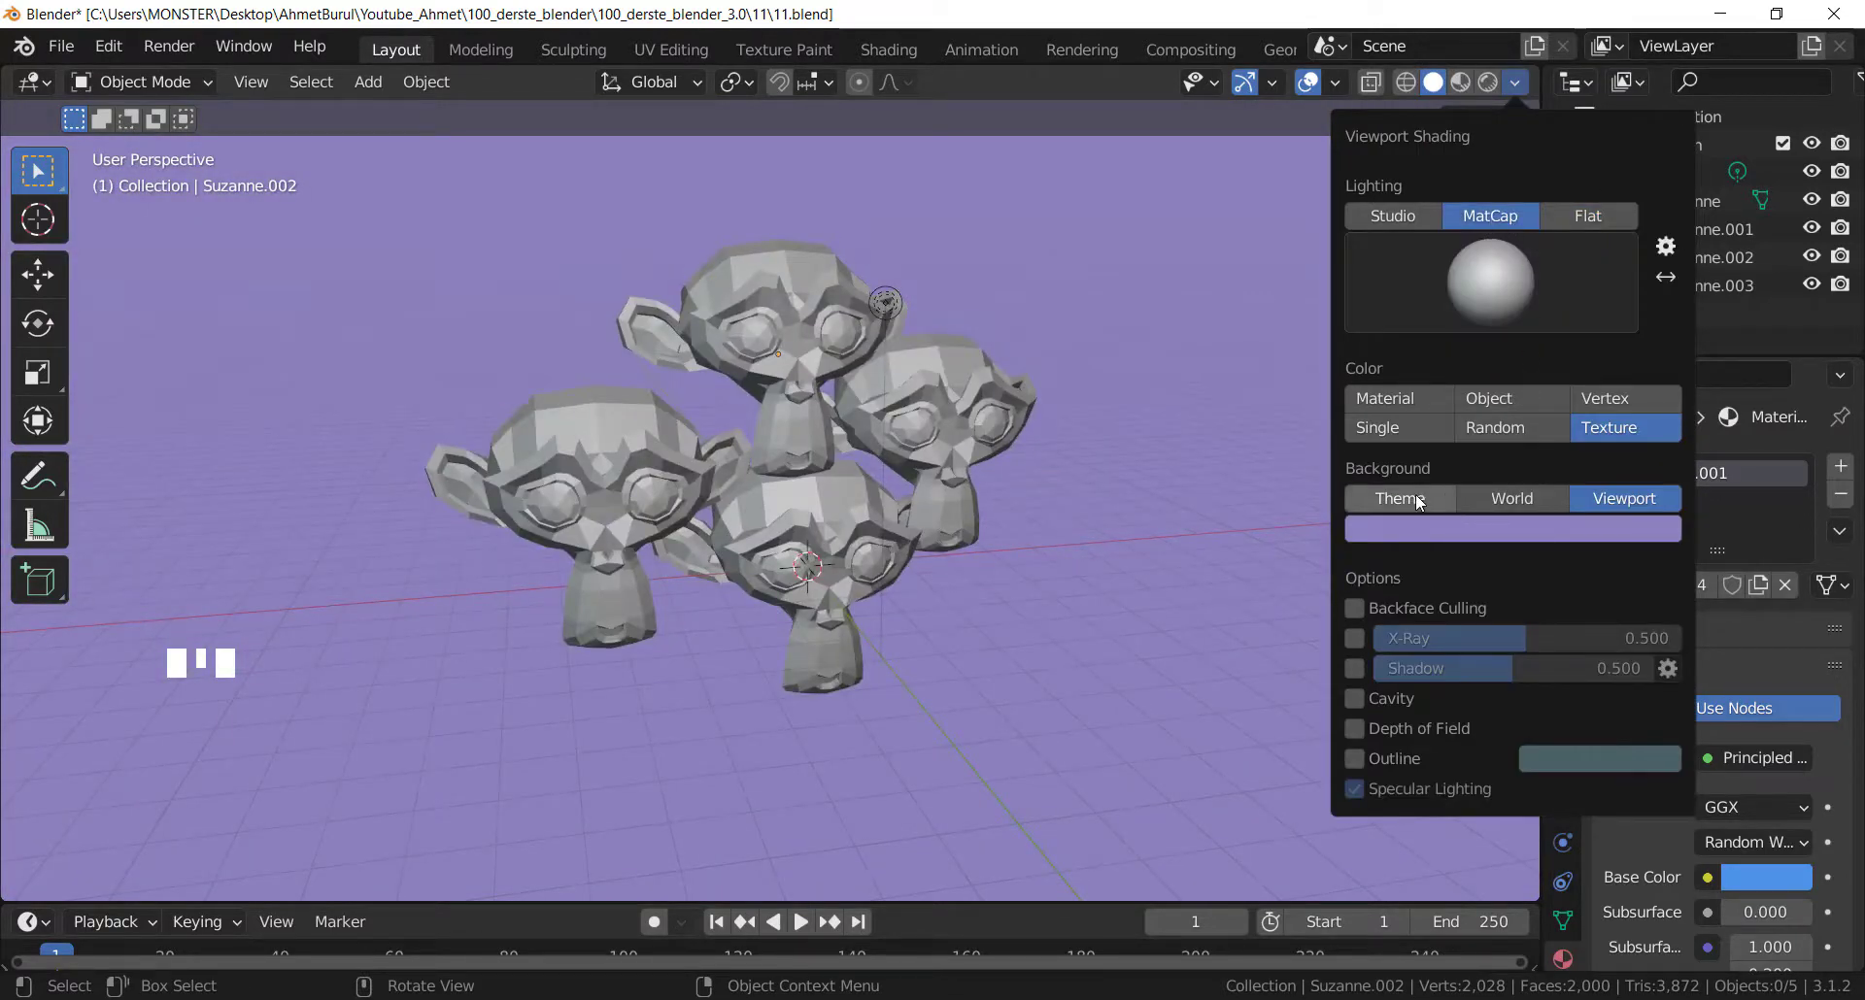
{"action": "left_click", "coordinate": [1522, 89]}
{"action": "left_click", "coordinate": [939, 427]}
Select the three extra Suzanne heads for removal.
{"action": "left_click_drag", "start_coordinate": [820, 543], "coordinate": [766, 552]}
{"action": "left_click", "coordinate": [617, 495]}
{"action": "key", "text": "Delete"}
Delete the other heads and scale Suzanne.002 up to about 1.44.
{"action": "left_click", "coordinate": [776, 331]}
{"action": "key", "text": "s"}
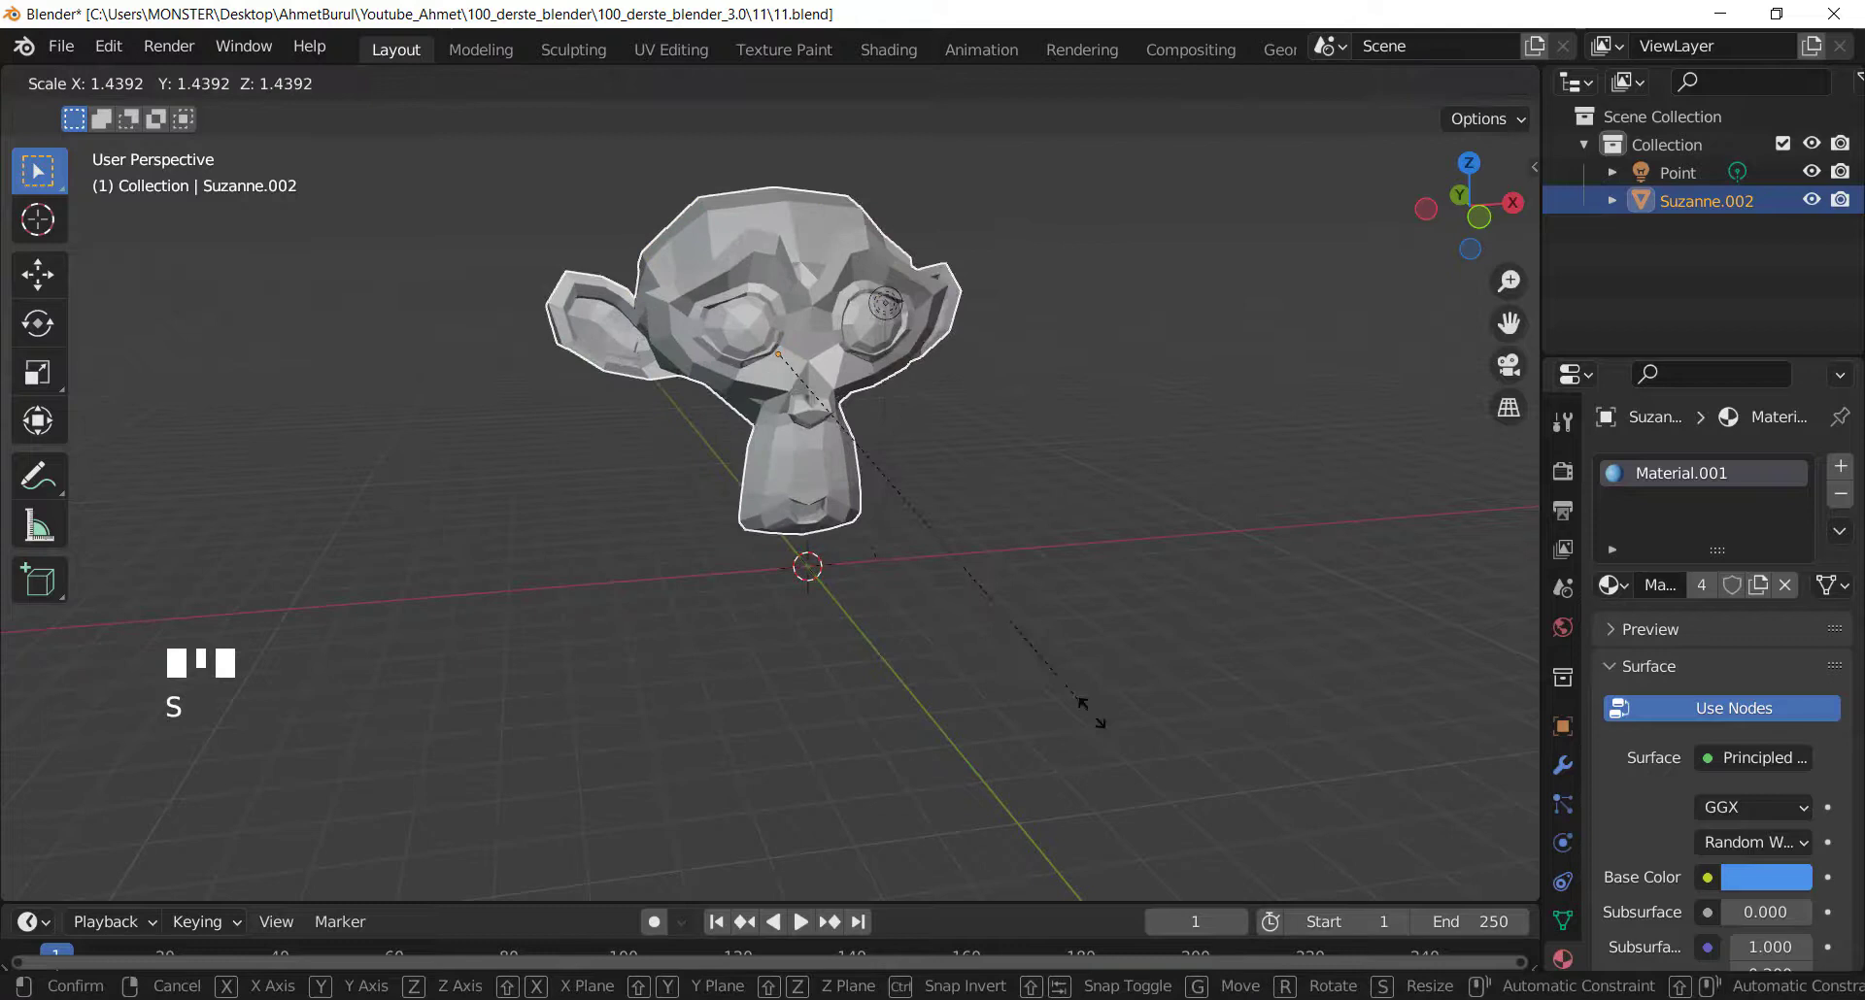
{"action": "left_click_drag", "start_coordinate": [866, 605], "coordinate": [1515, 87]}
{"action": "left_click_drag", "start_coordinate": [1515, 87], "coordinate": [827, 403]}
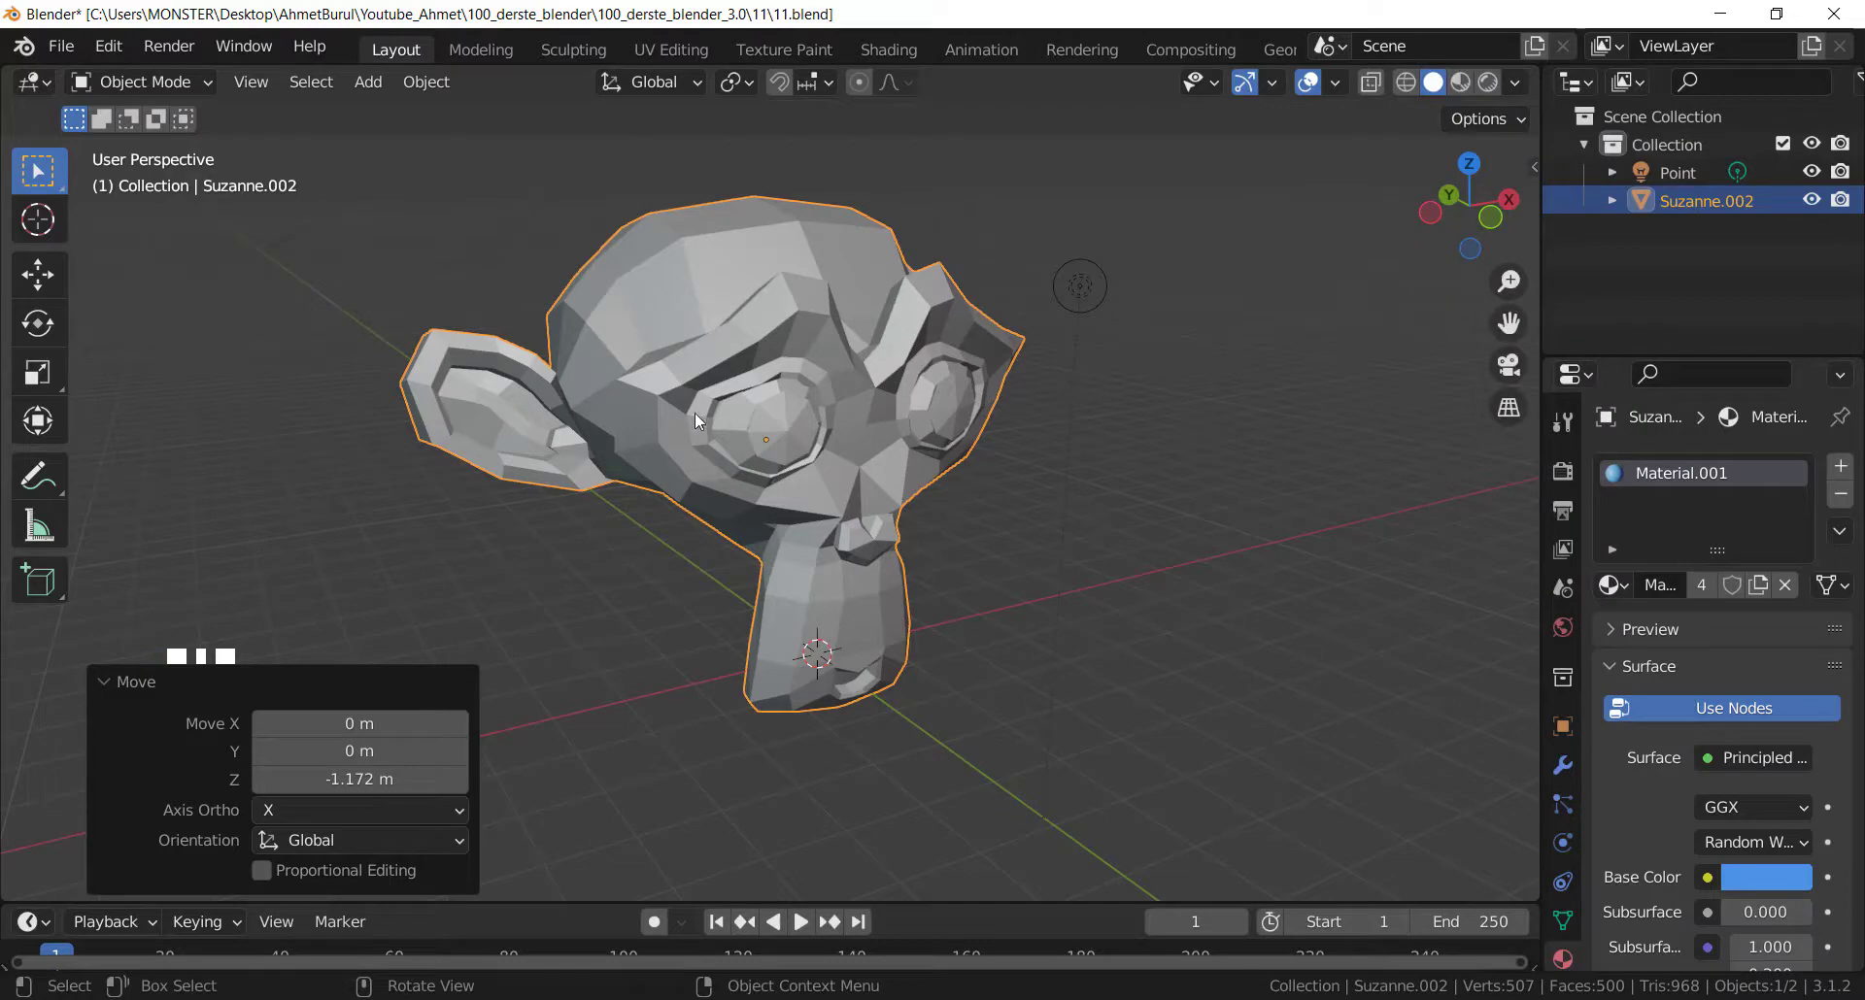
Orbit and zoom in close to the enlarged head's surface.
{"action": "left_click_drag", "start_coordinate": [868, 510], "coordinate": [852, 494]}
{"action": "left_click_drag", "start_coordinate": [1042, 520], "coordinate": [1464, 423]}
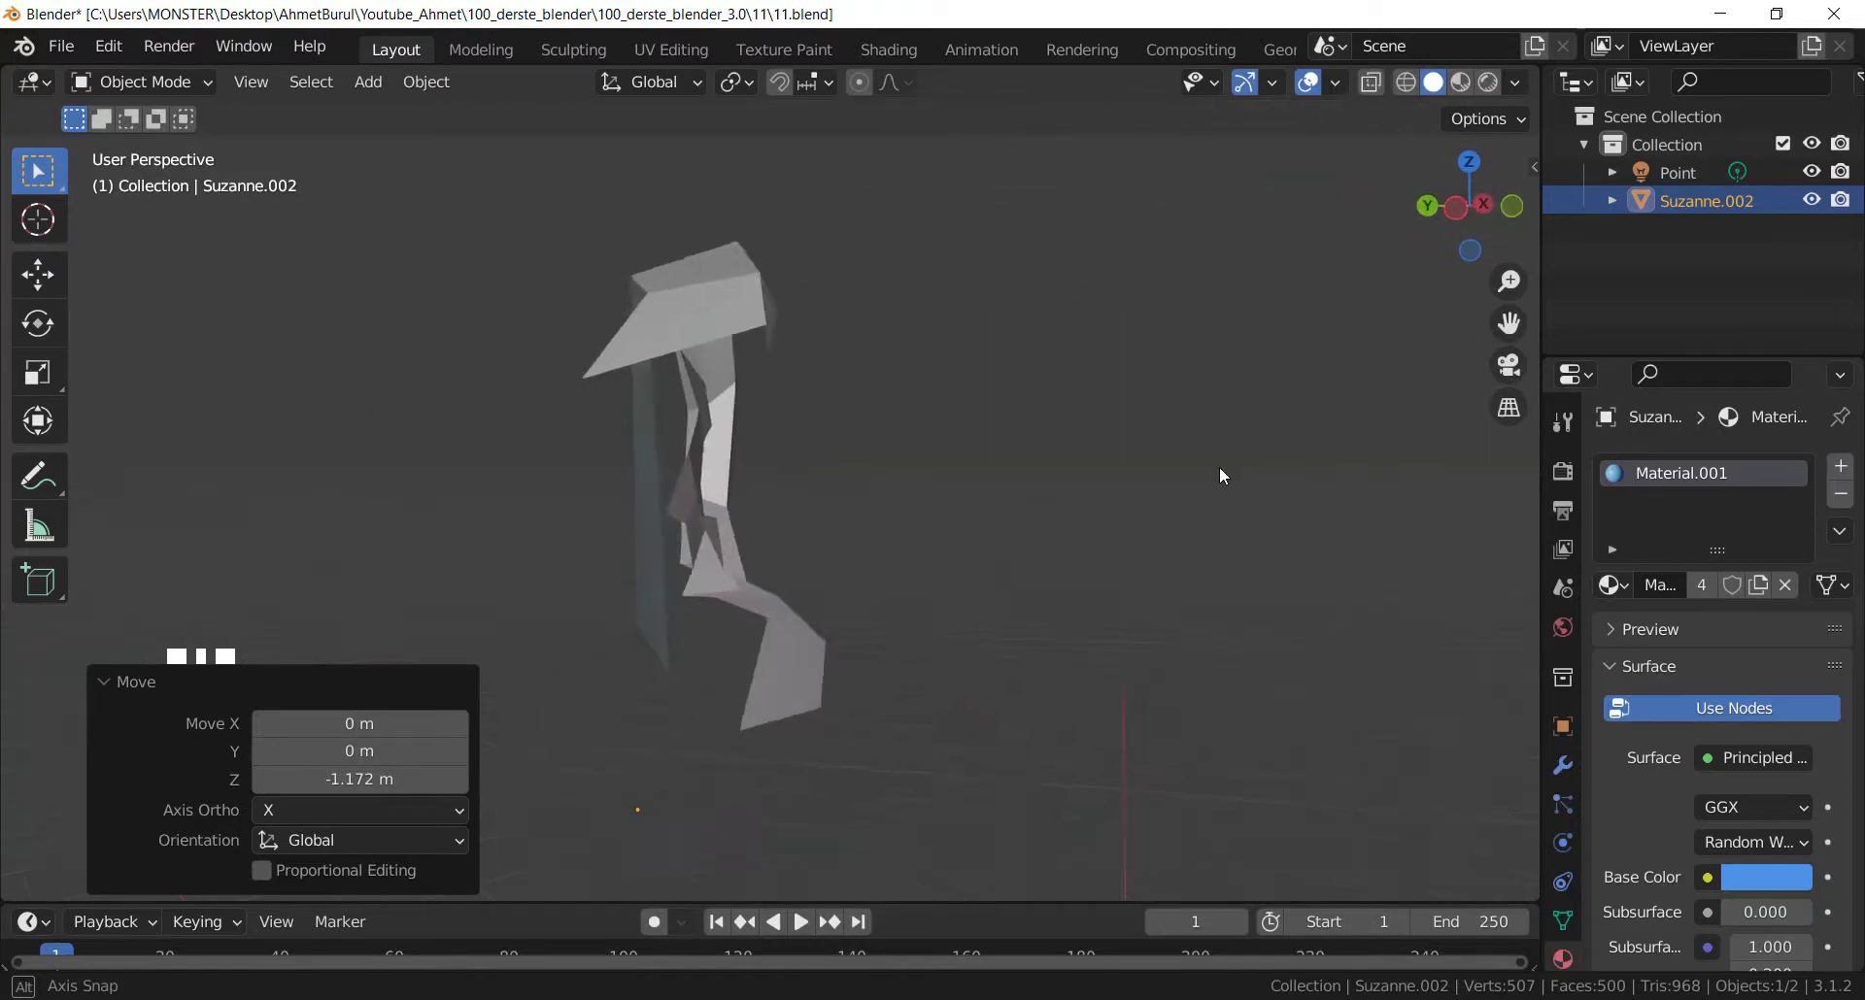
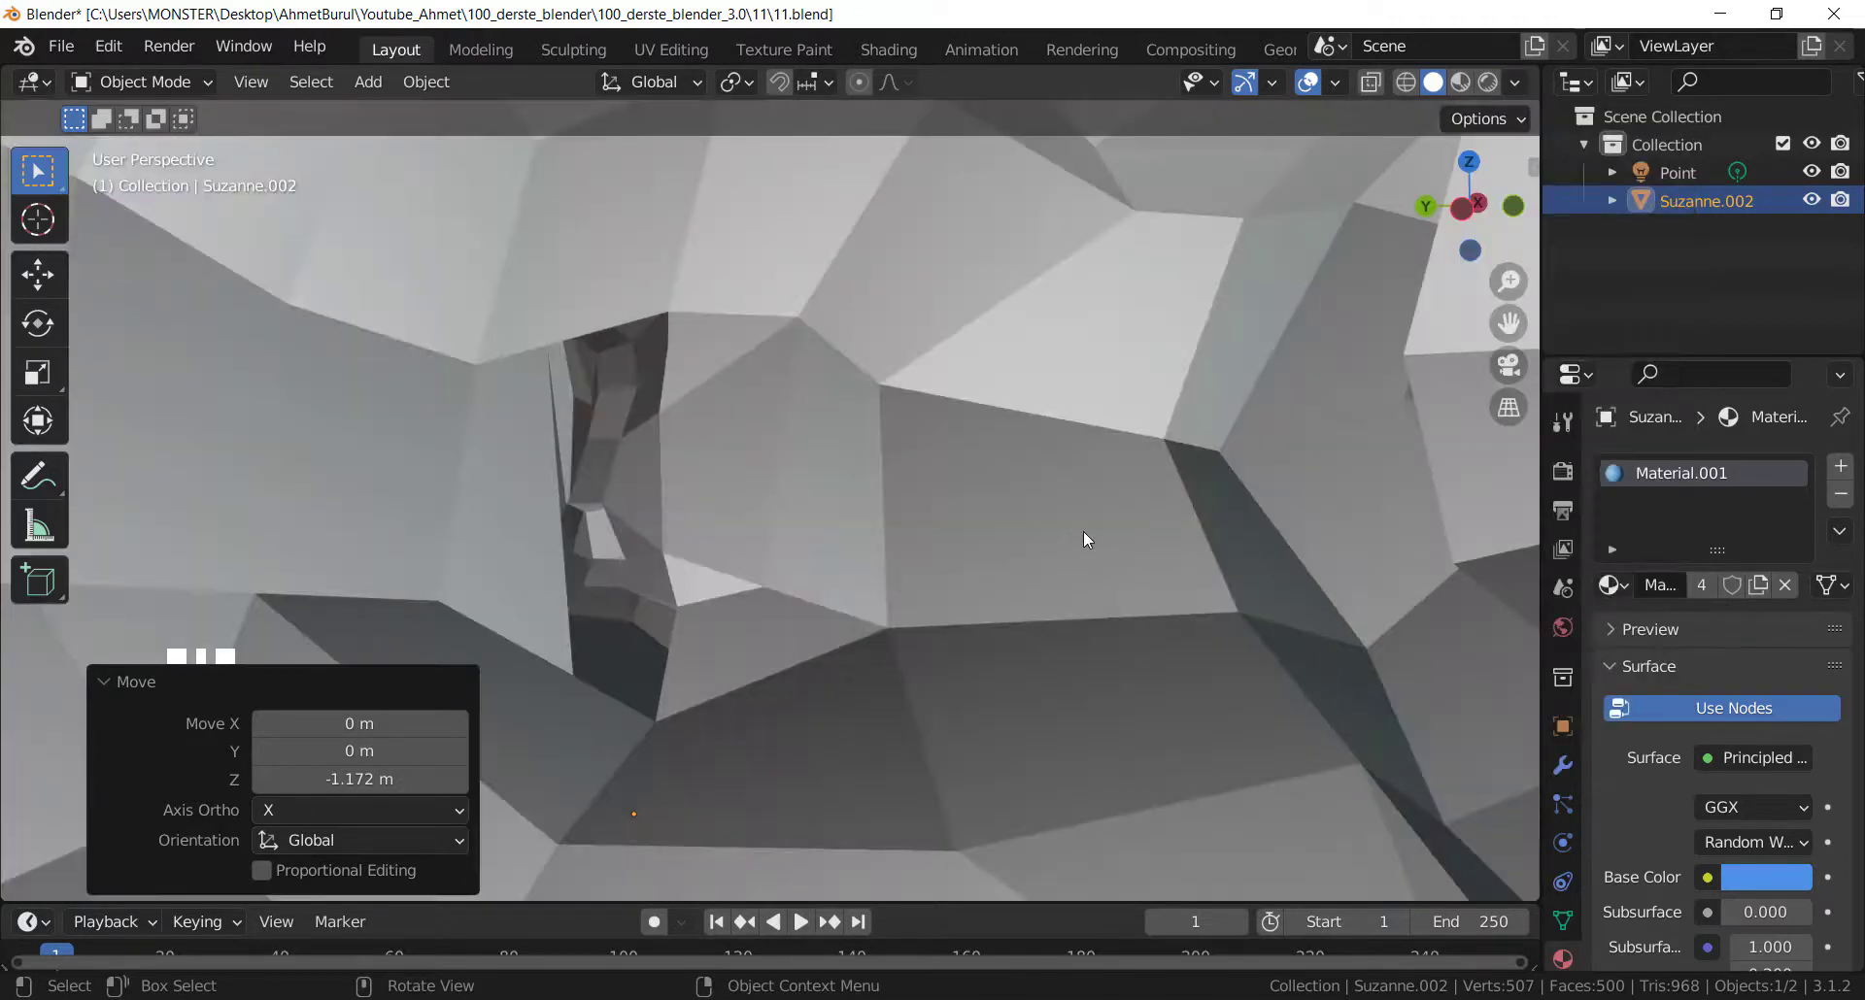
Toggle X-Ray on and off, then switch to Material Preview with the HDRI sphere chooser shown.
{"action": "middle_click", "coordinate": [1090, 578]}
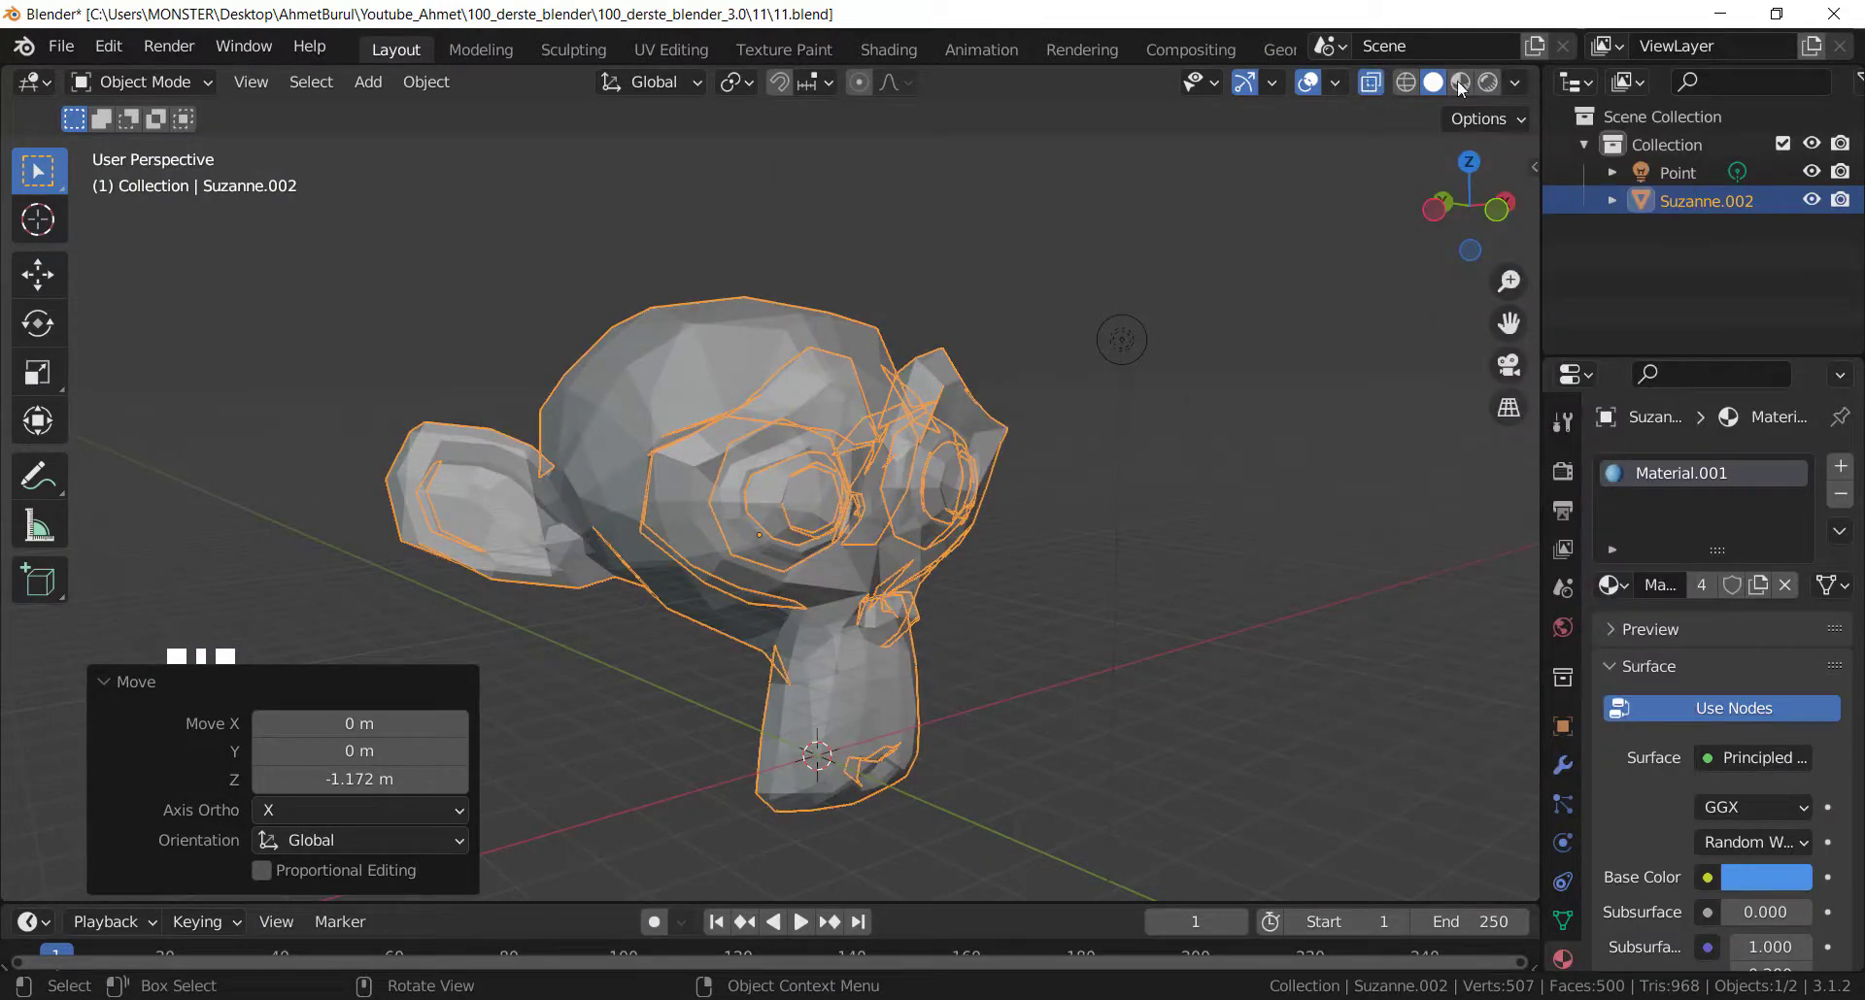
{"action": "left_click_drag", "start_coordinate": [1525, 86], "coordinate": [1195, 407]}
{"action": "left_click", "coordinate": [1190, 403]}
{"action": "left_click", "coordinate": [1534, 88]}
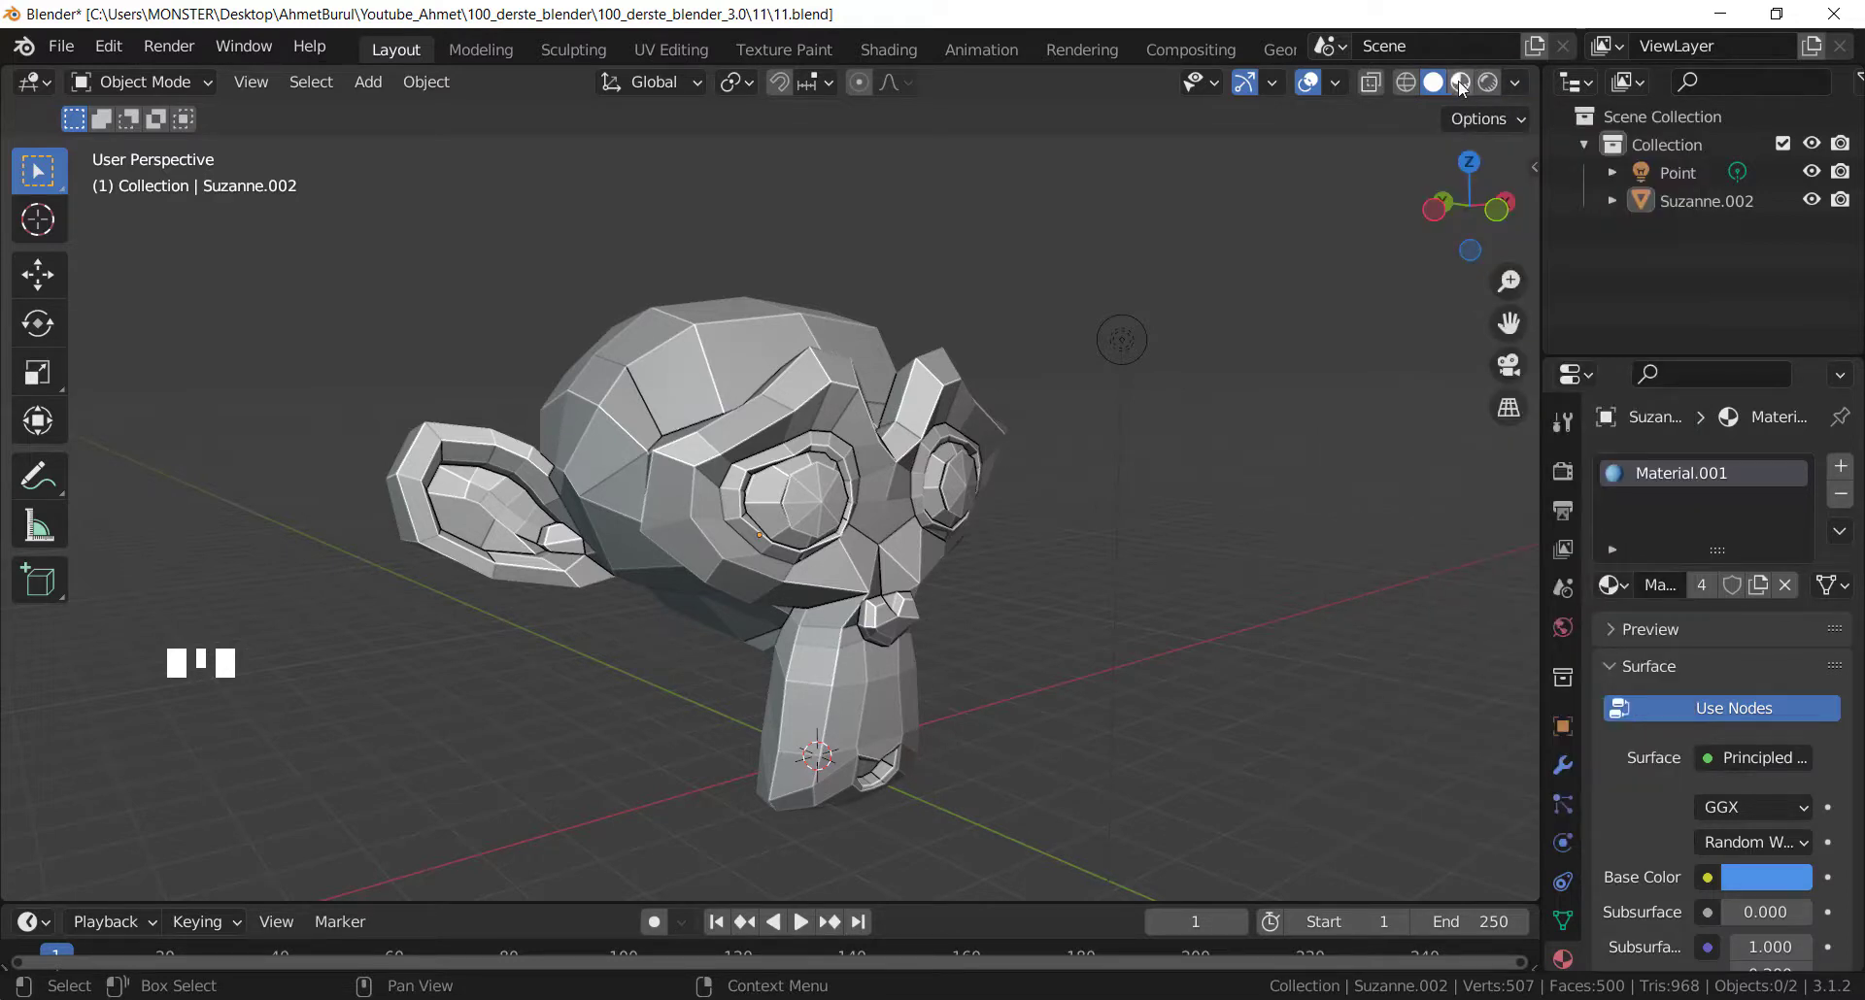
Swap the Material Preview lighting to the waterfront HDRI from the environment gallery.
{"action": "left_click_drag", "start_coordinate": [1505, 103], "coordinate": [1519, 117]}
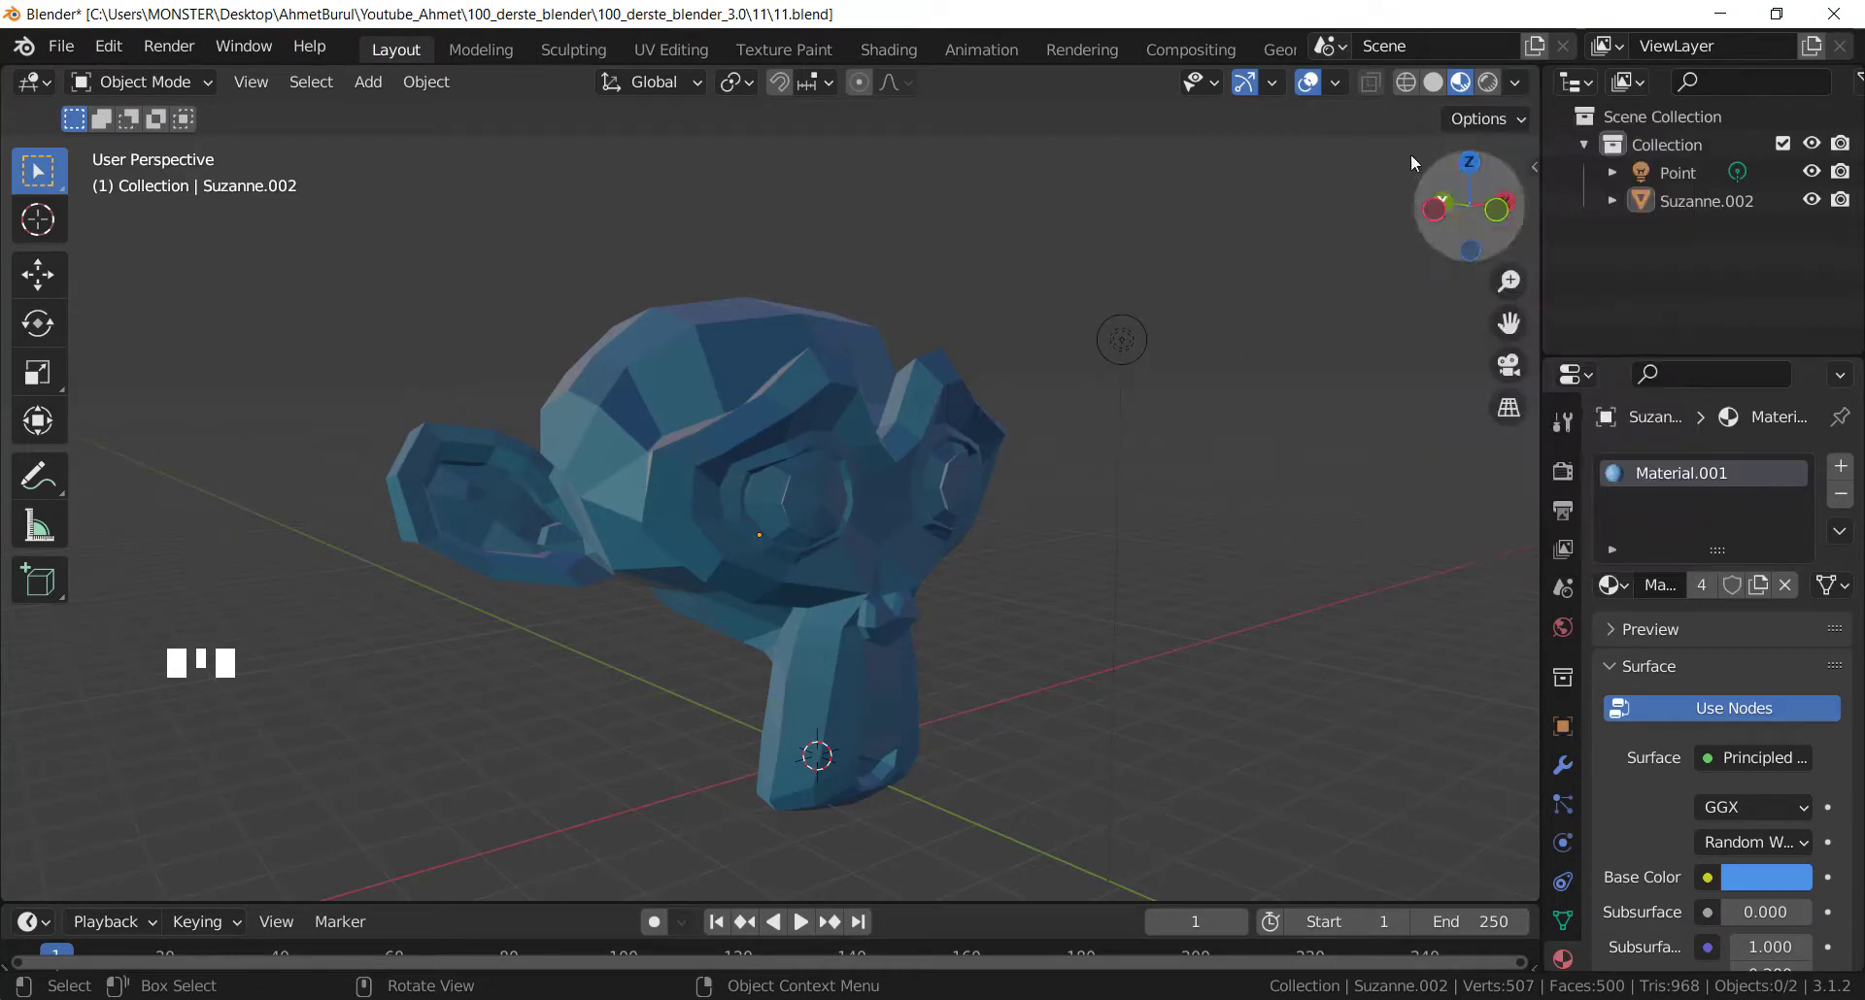
{"action": "left_click", "coordinate": [1517, 83]}
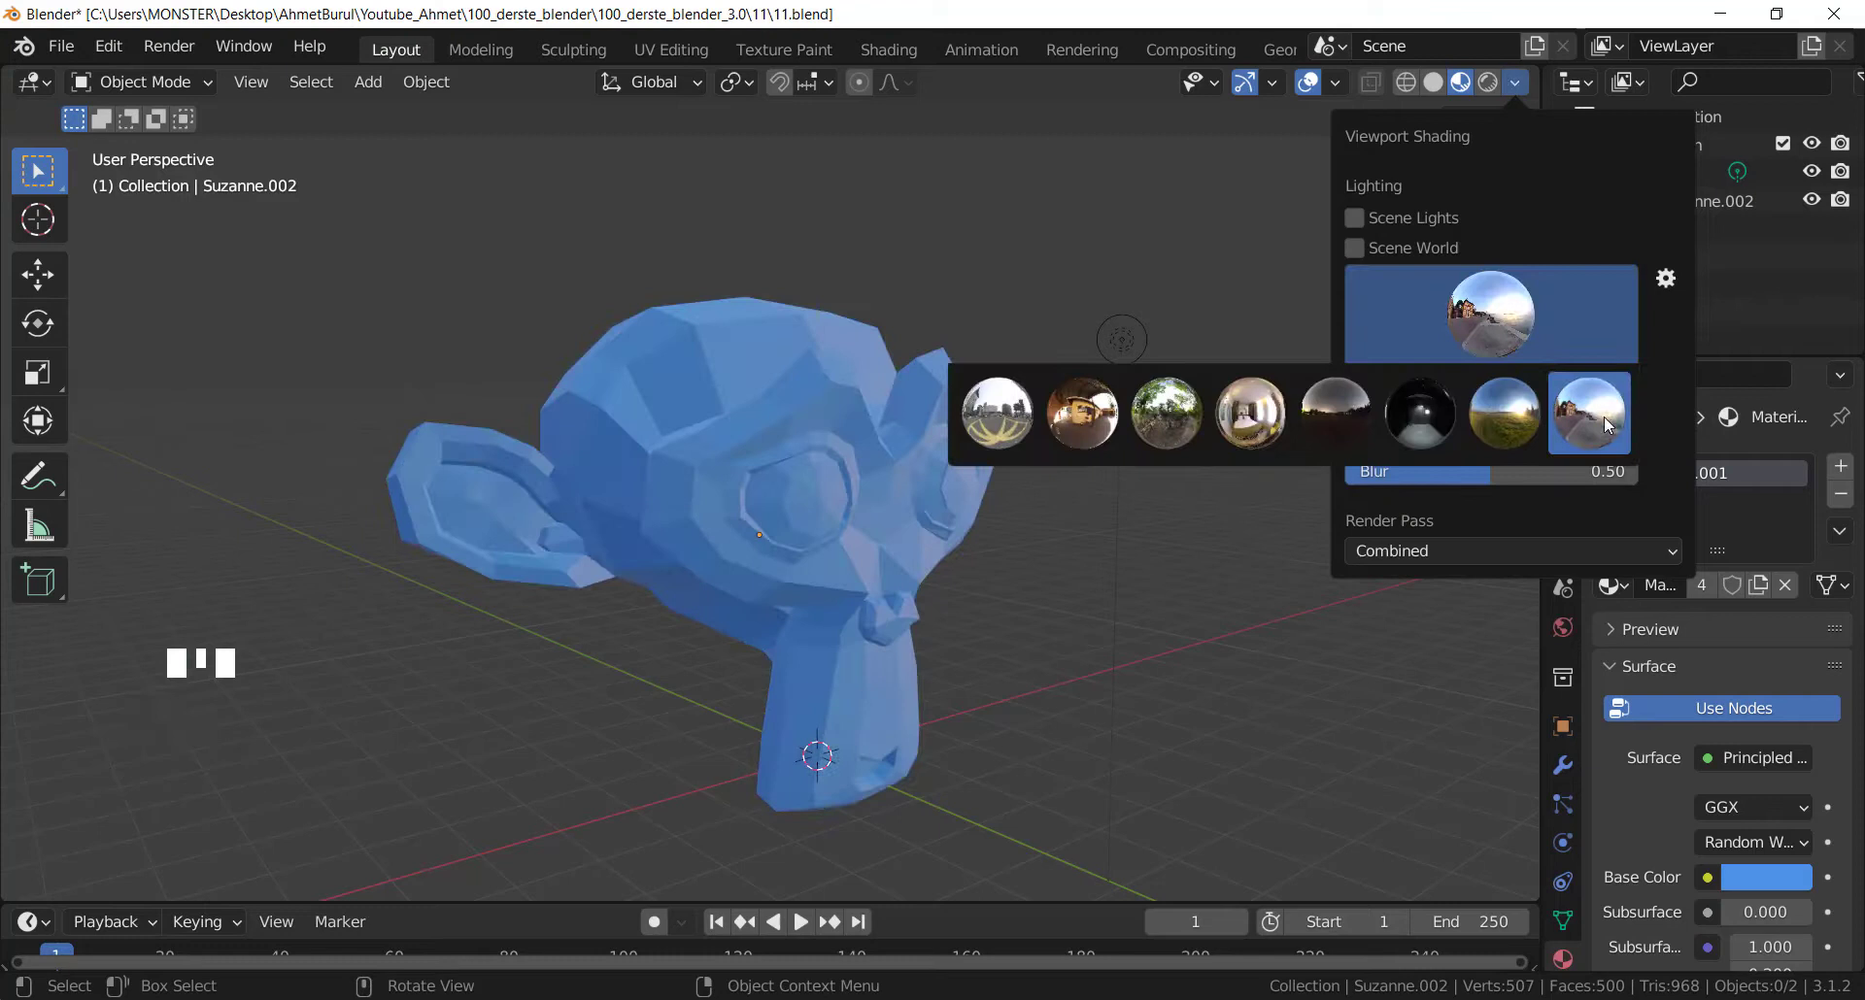
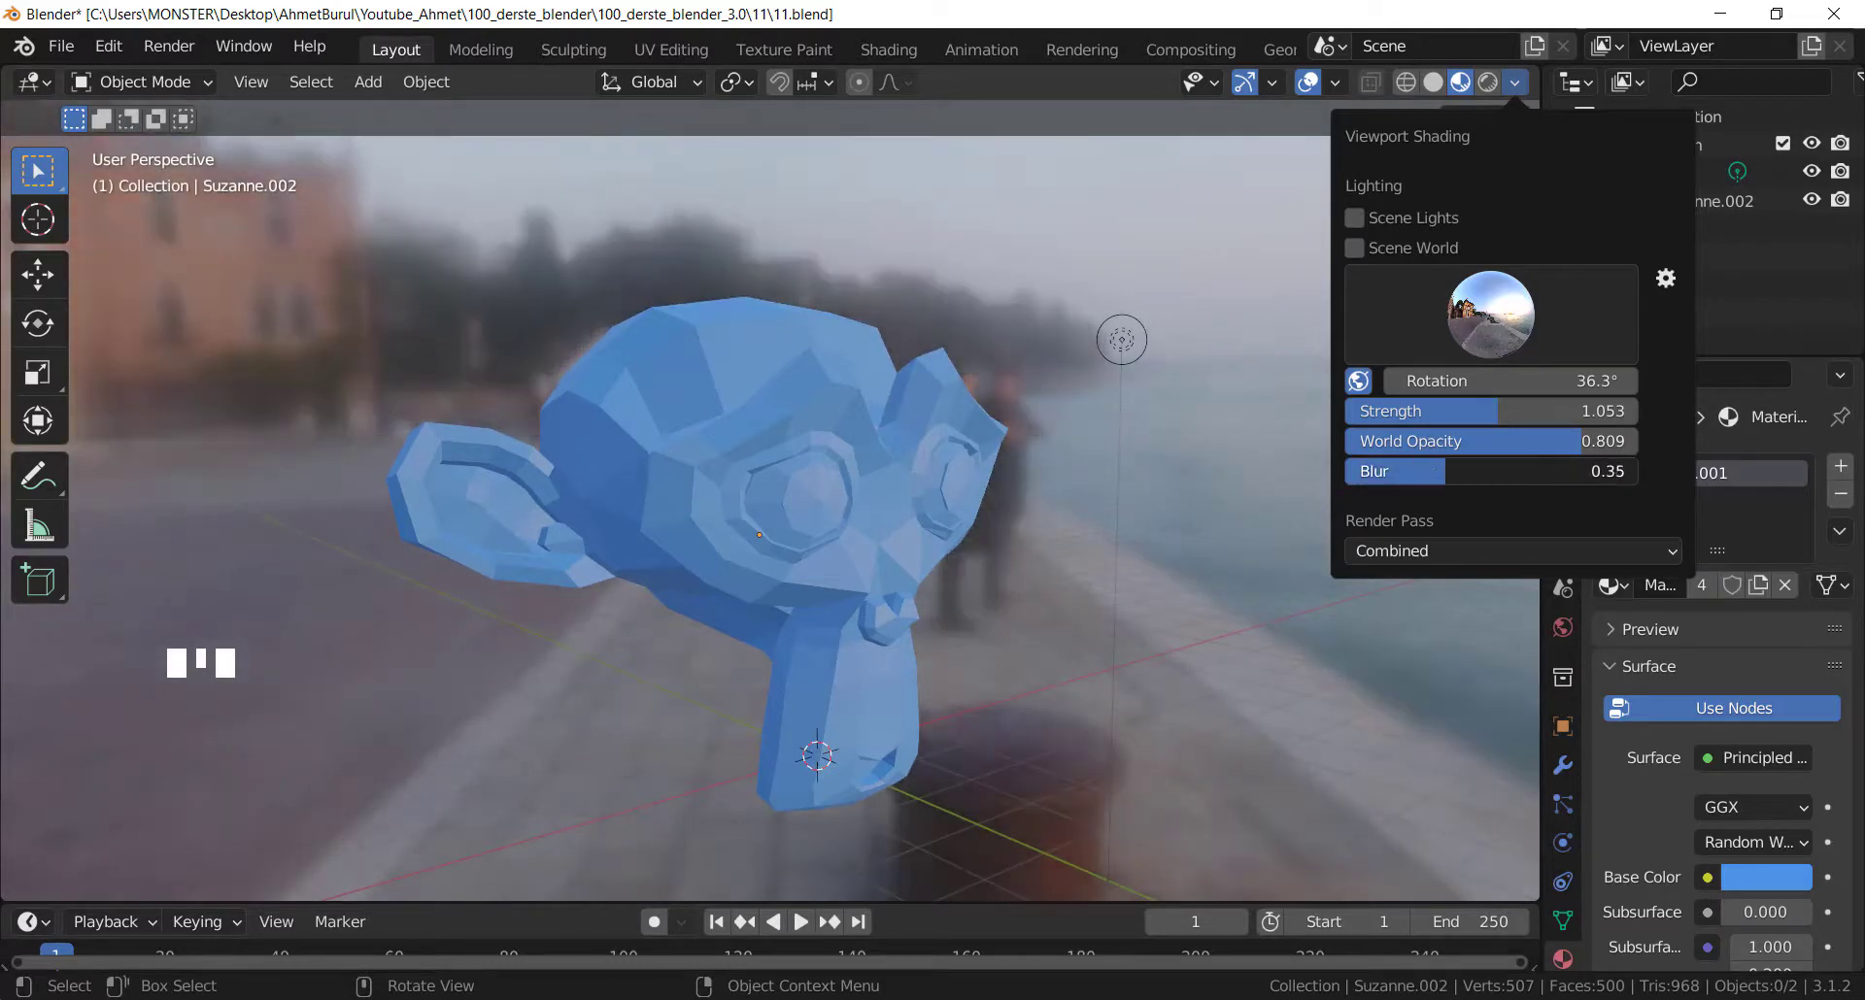
{"action": "scroll", "scroll_direction": "down", "scroll_amount": 3}
{"action": "left_click_drag", "start_coordinate": [968, 520], "coordinate": [473, 499]}
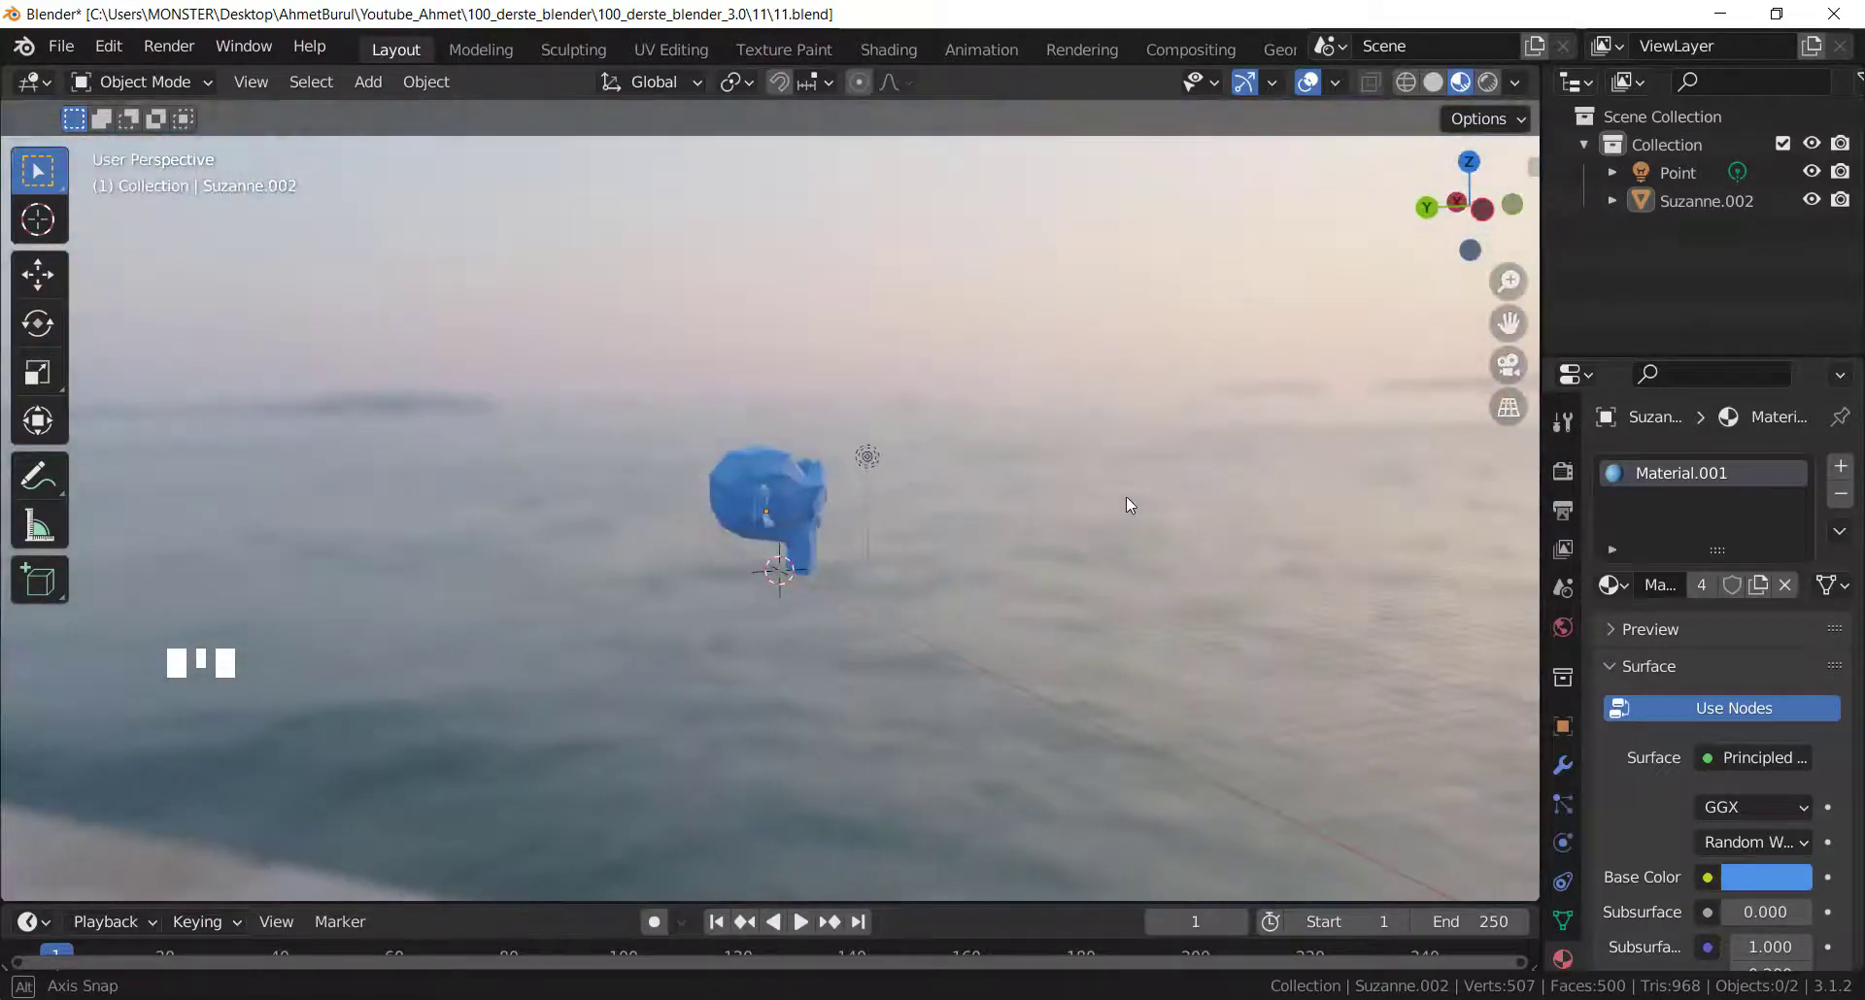
{"action": "scroll", "scroll_direction": "up", "scroll_amount": 3}
{"action": "left_click_drag", "start_coordinate": [898, 499], "coordinate": [802, 496]}
{"action": "scroll", "scroll_direction": "up", "scroll_amount": 3}
{"action": "left_click_drag", "start_coordinate": [804, 524], "coordinate": [1453, 541]}
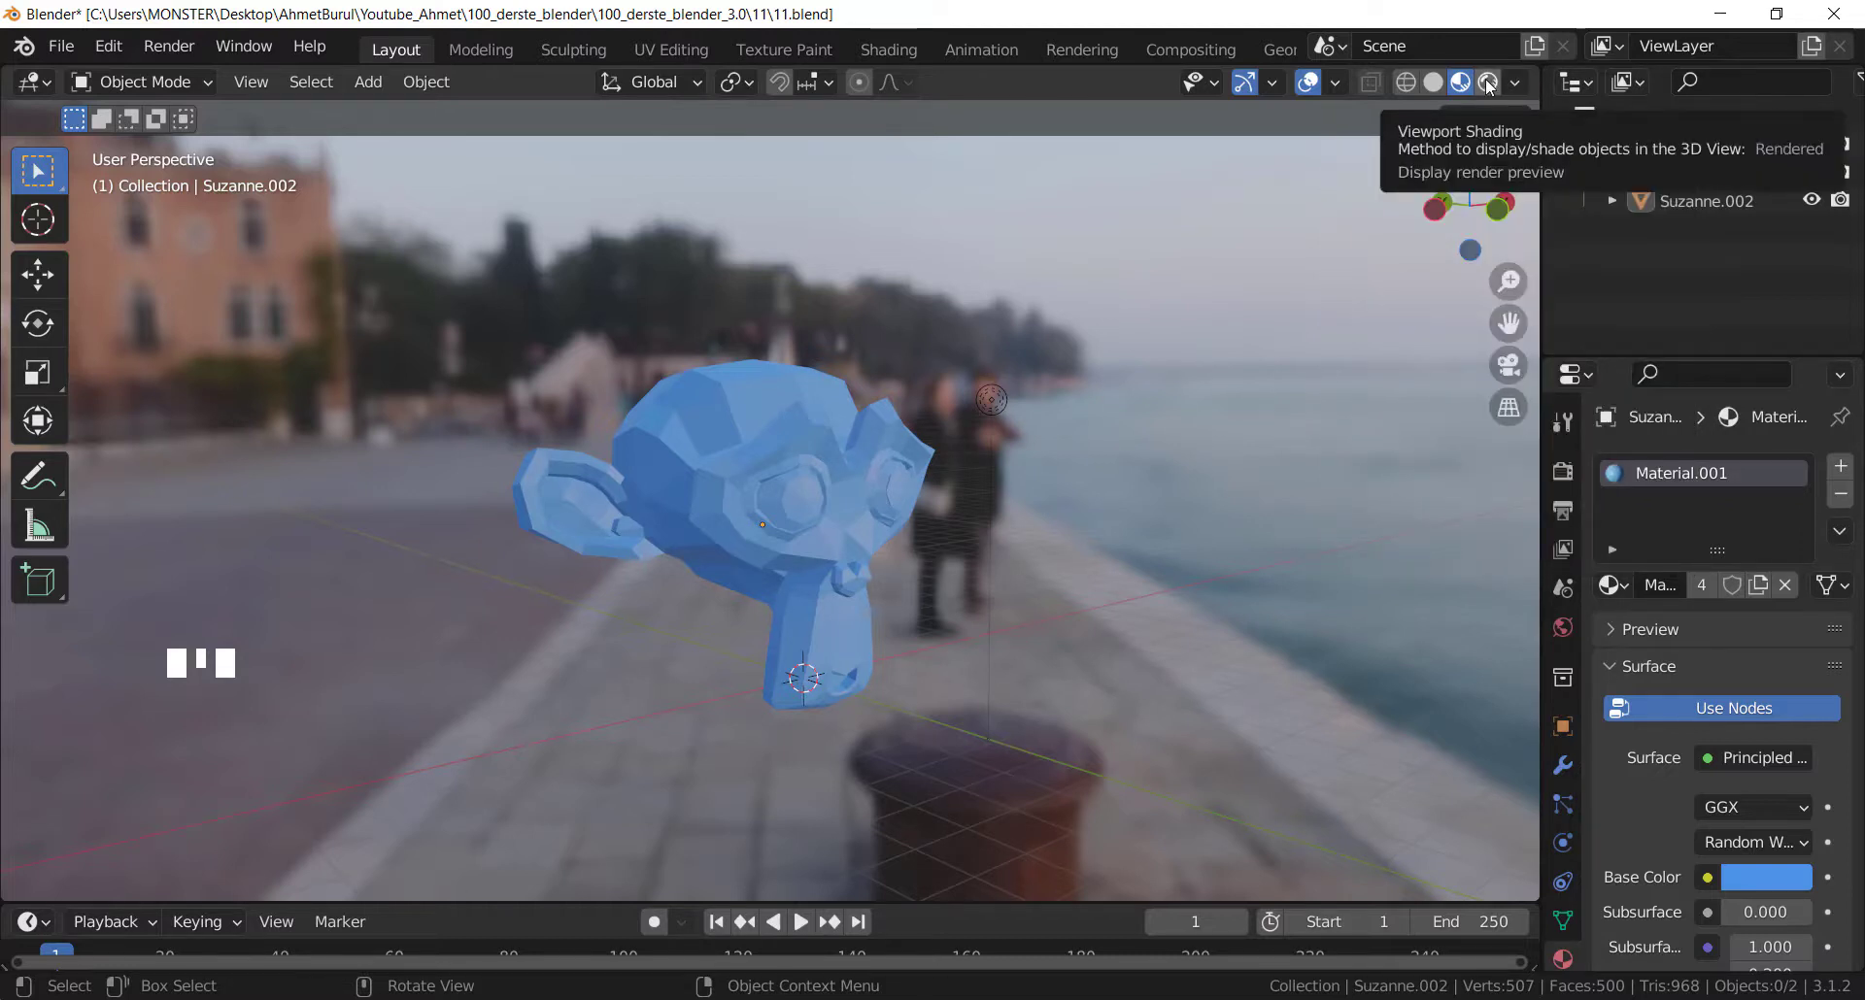
Switch the viewport to Rendered shading and bring up its lighting options.
{"action": "left_click", "coordinate": [1493, 85]}
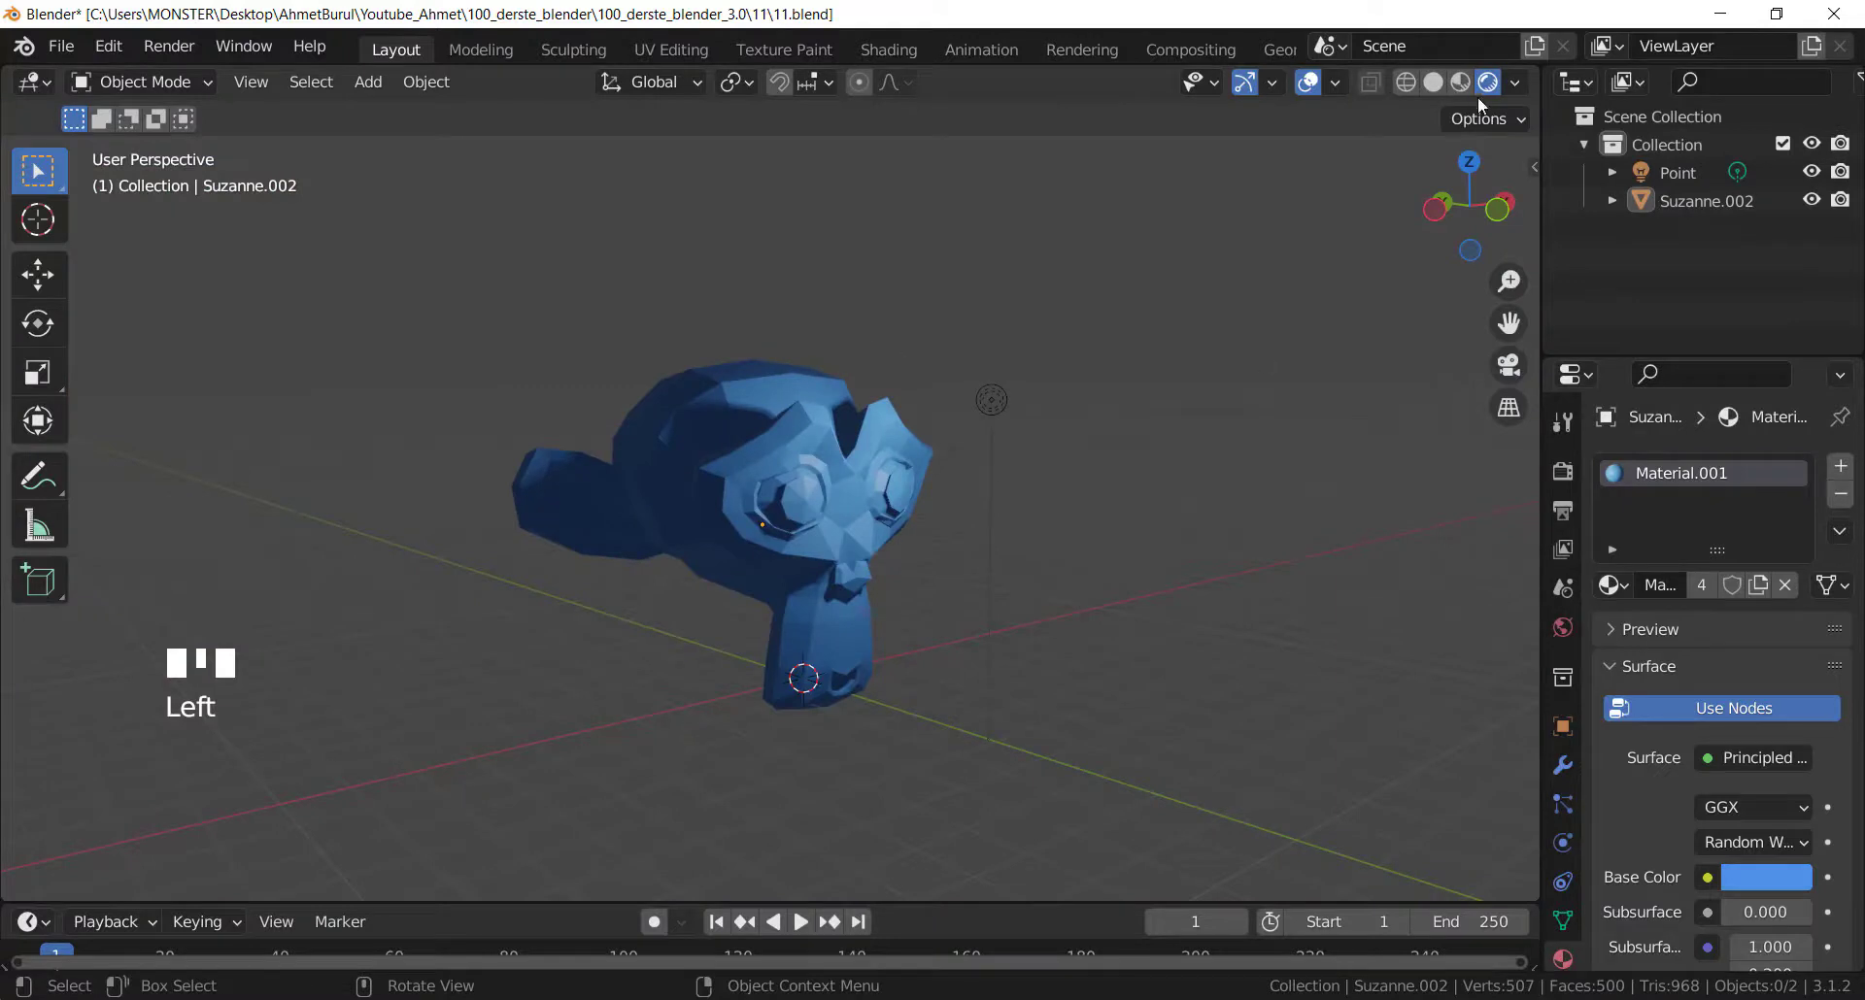
{"action": "left_click_drag", "start_coordinate": [1521, 88], "coordinate": [1353, 254]}
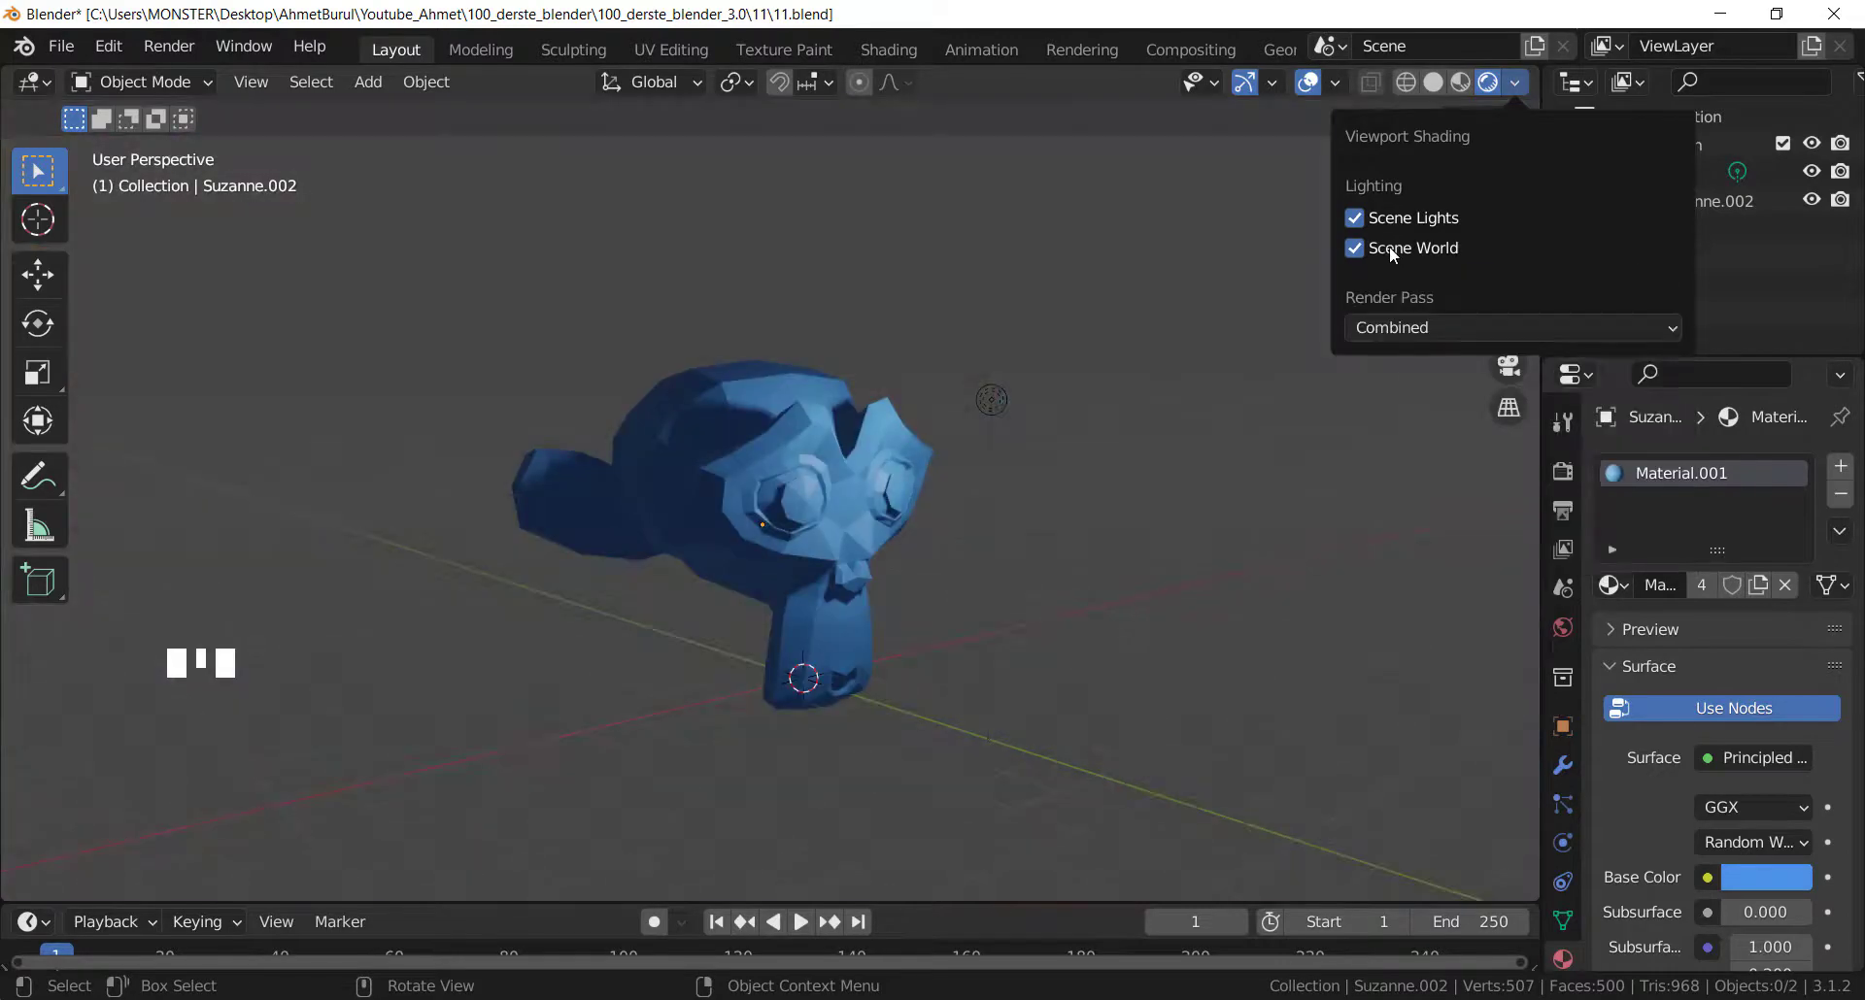